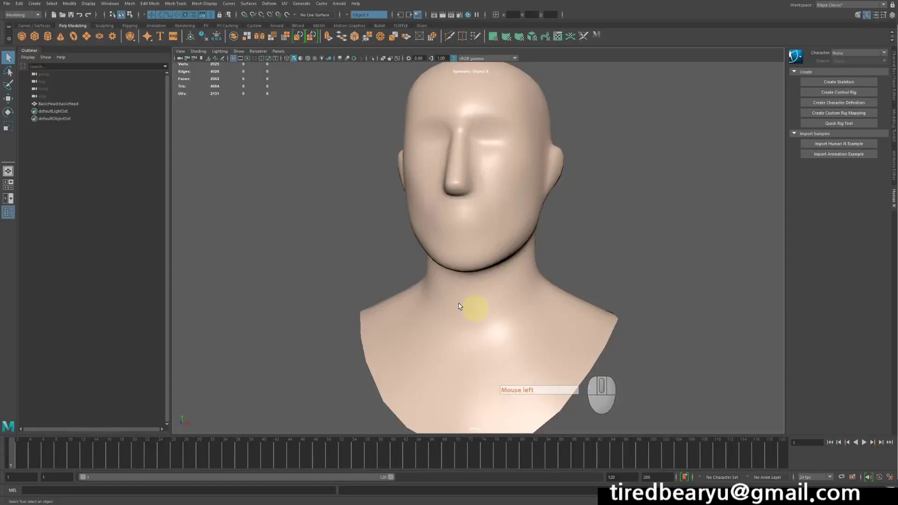
# - Orbit and zoom the viewport to see the whole head-and-shoulders bust
pyautogui.moveTo(498, 284); pyautogui.dragTo(517, 276)
pyautogui.scroll(-3)
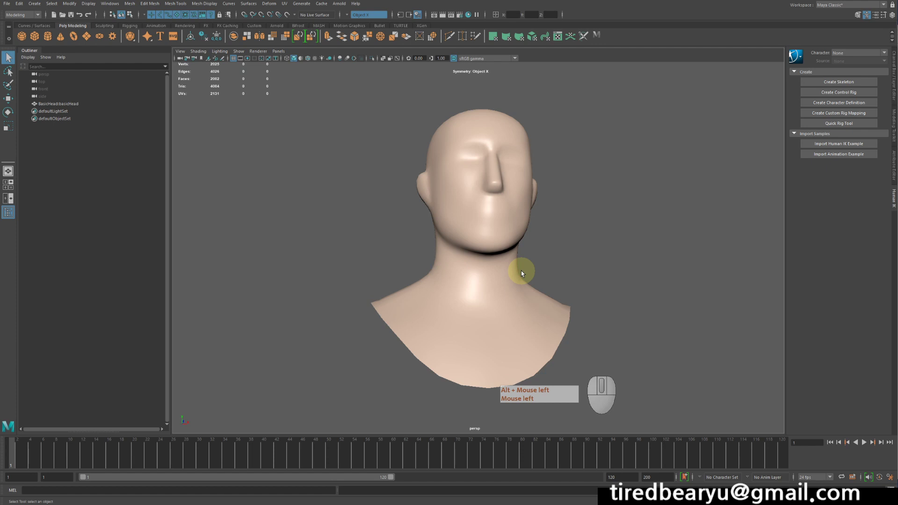
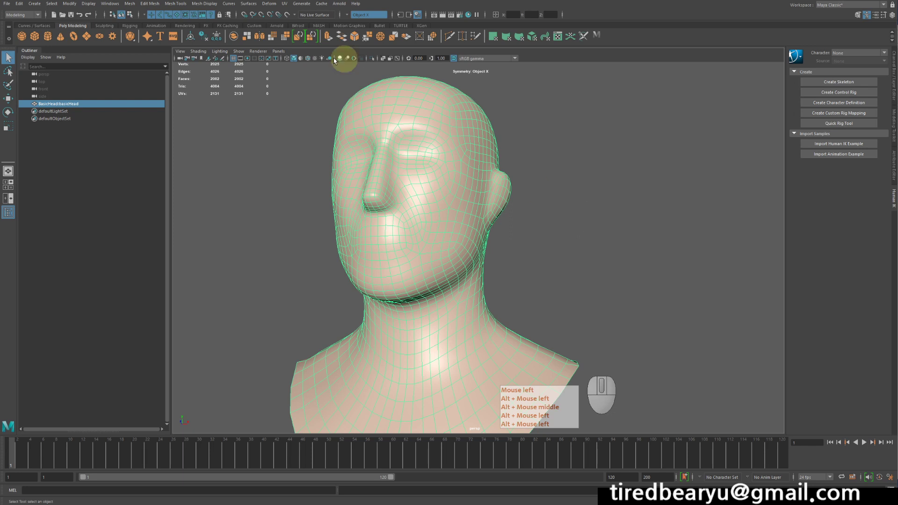
pyautogui.click(291, 7)
pyautogui.middleClick(291, 7)
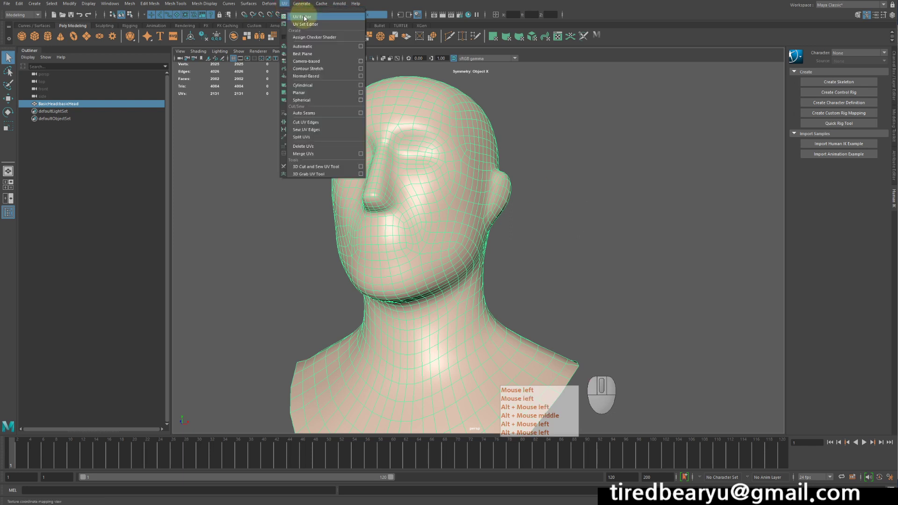
pyautogui.click(307, 18)
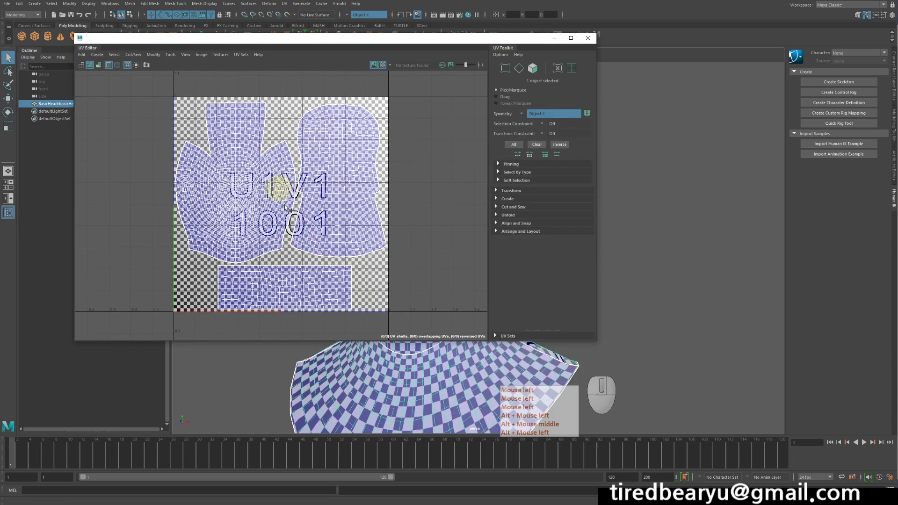
pyautogui.click(520, 71)
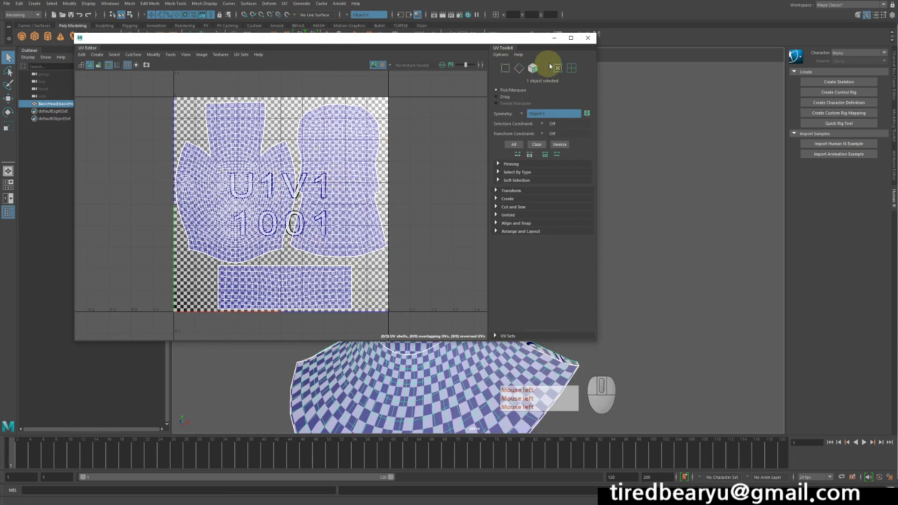
pyautogui.click(584, 40)
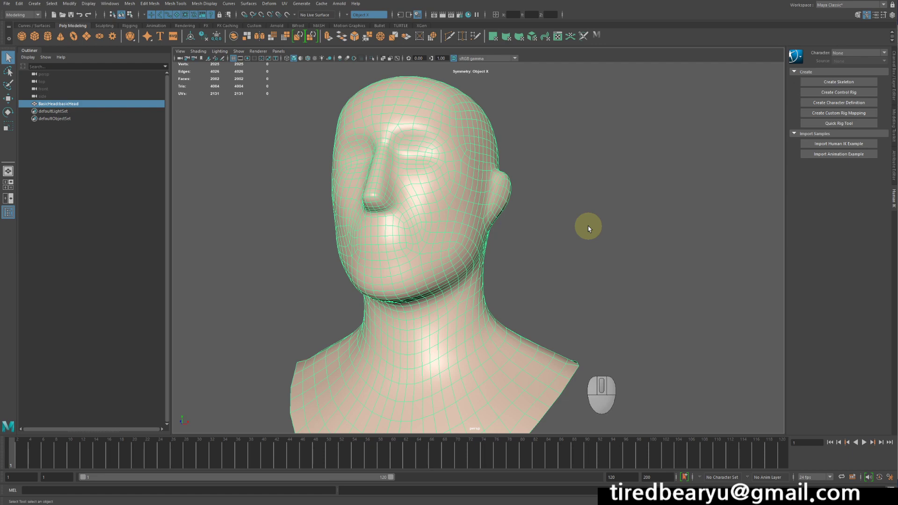
# - Deselect the head so it shows plain smooth shading, browsing the General Editors list along the way
pyautogui.click(509, 252)
pyautogui.click(604, 203)
pyautogui.scroll(-3)
pyautogui.click(112, 7)
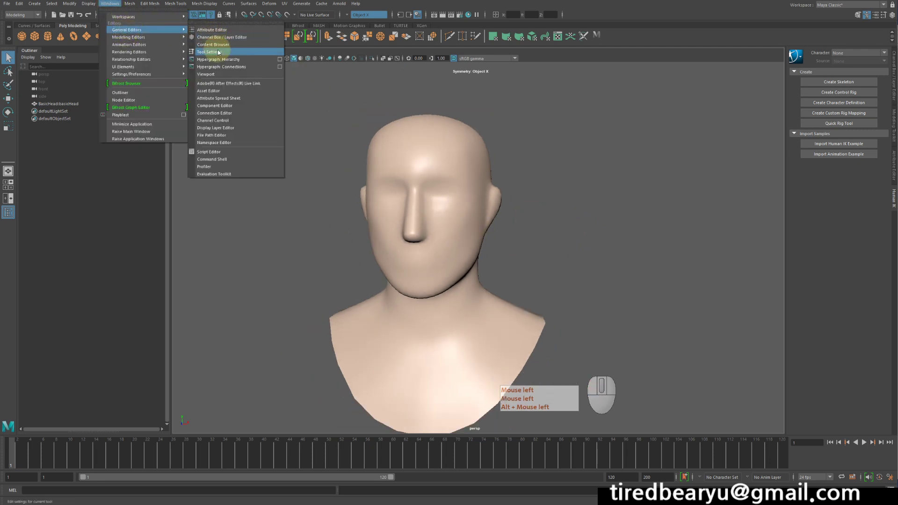
pyautogui.click(664, 218)
pyautogui.rightClick(644, 206)
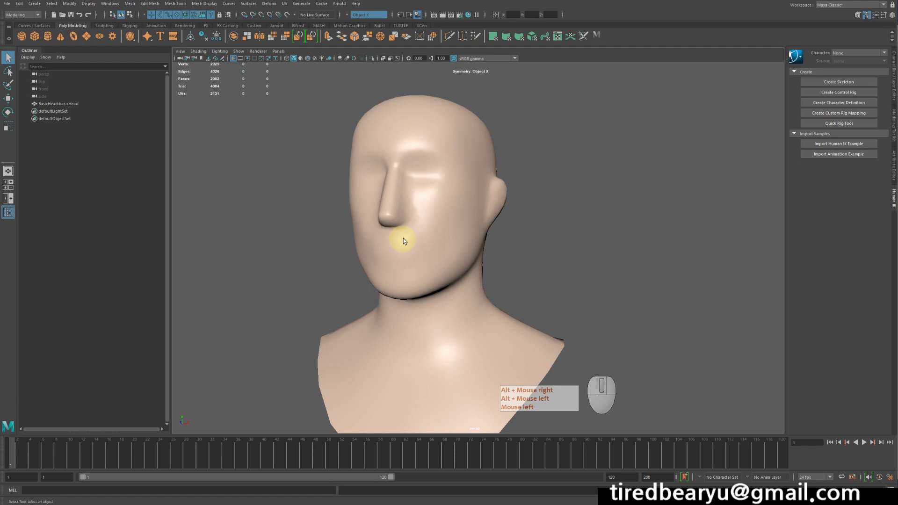
pyautogui.rightClick(194, 70)
pyautogui.click(193, 70)
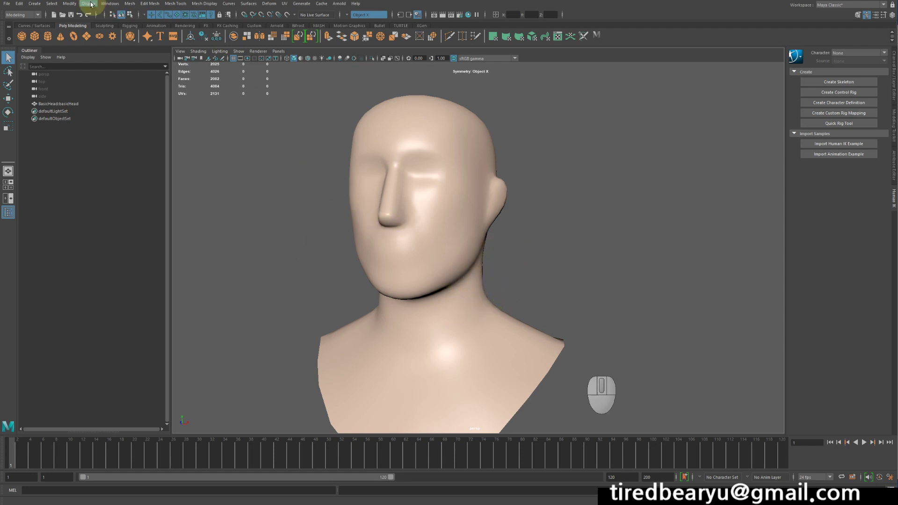
# - Switch to the FX menu set and tear off the nHair menu as a floating panel
pyautogui.click(22, 18)
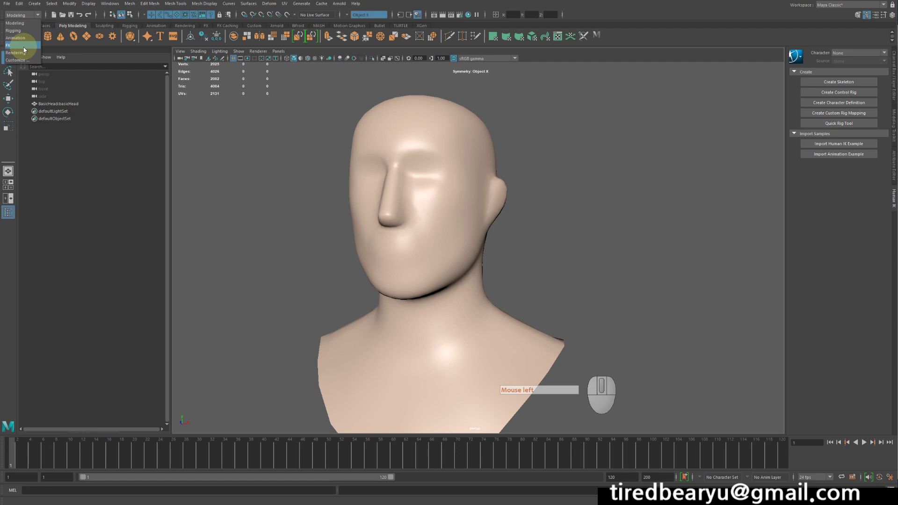
pyautogui.click(23, 48)
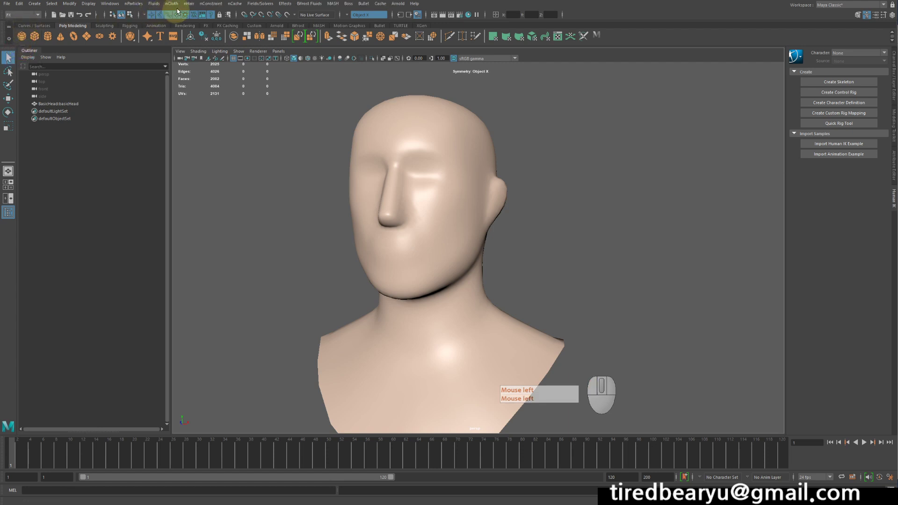
pyautogui.click(189, 5)
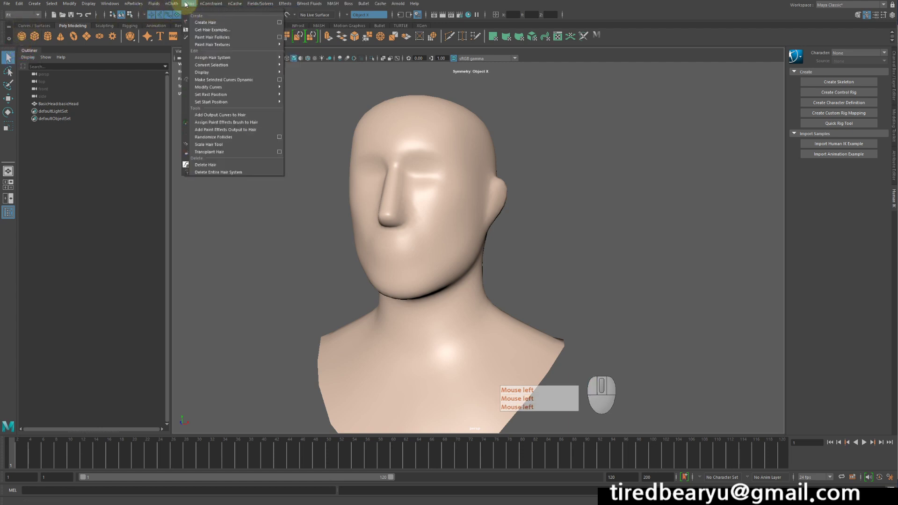
pyautogui.click(199, 11)
pyautogui.click(218, 7)
# - Bring the face closer into view and select the head mesh
pyautogui.click(480, 197)
pyautogui.rightClick(491, 191)
pyautogui.moveTo(529, 187); pyautogui.dragTo(520, 196)
pyautogui.middleClick(511, 190)
pyautogui.middleClick(668, 82)
pyautogui.click(669, 82)
pyautogui.rightClick(669, 81)
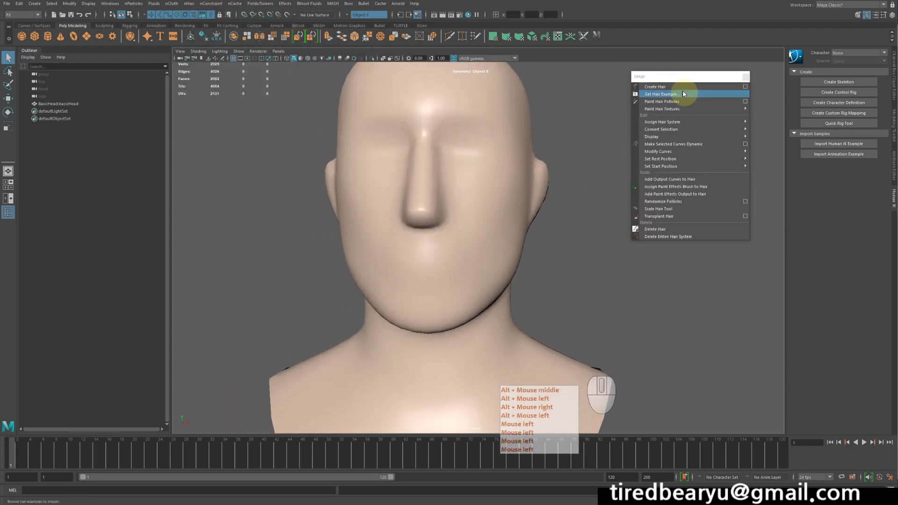
pyautogui.click(521, 192)
pyautogui.click(527, 201)
pyautogui.middleClick(526, 201)
pyautogui.rightClick(526, 201)
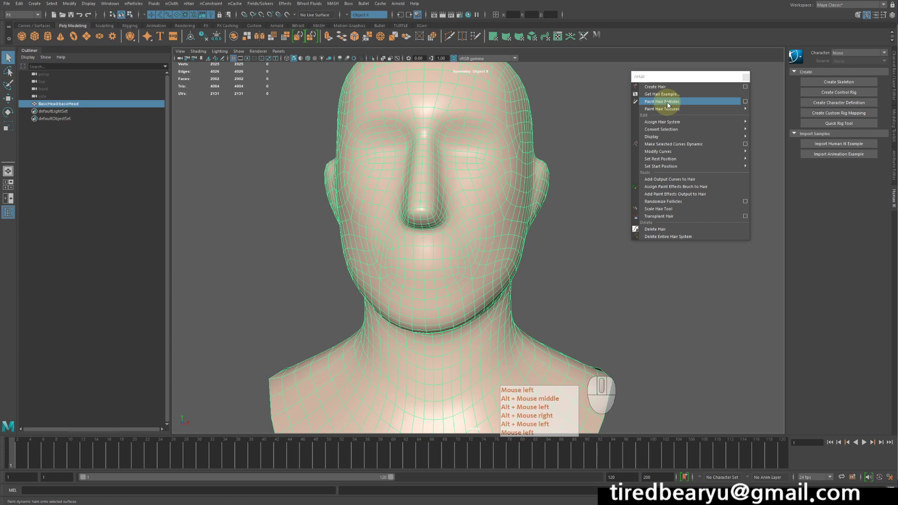
# - Bring up the Paint Hair Follicles option box from the floating nHair panel
pyautogui.click(675, 104)
pyautogui.middleClick(675, 104)
pyautogui.rightClick(675, 104)
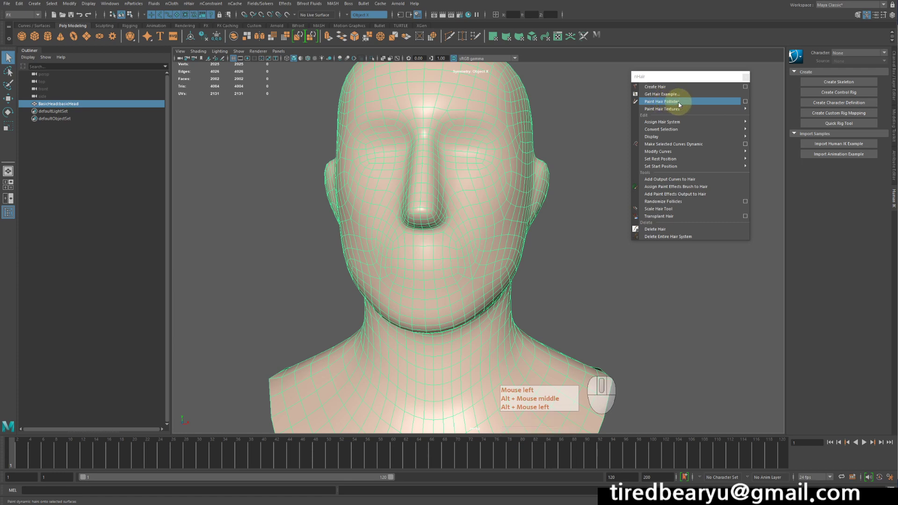
pyautogui.click(682, 105)
pyautogui.click(685, 105)
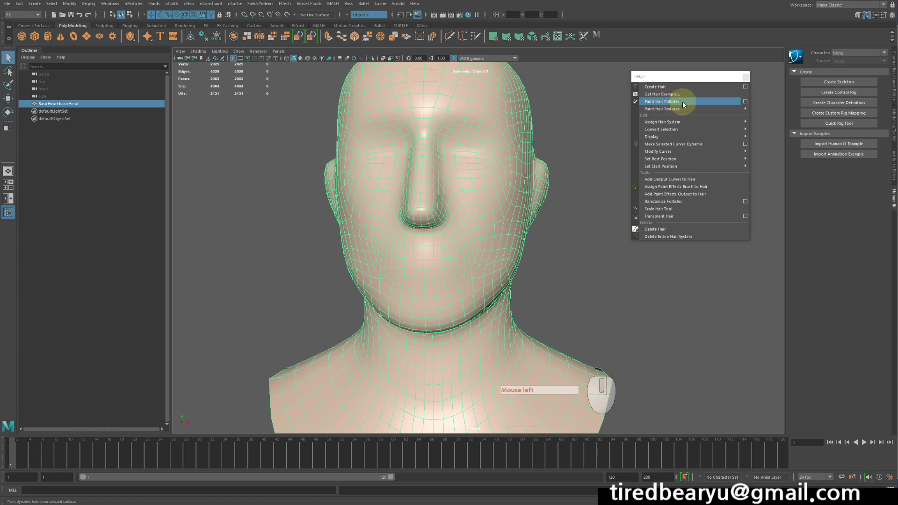
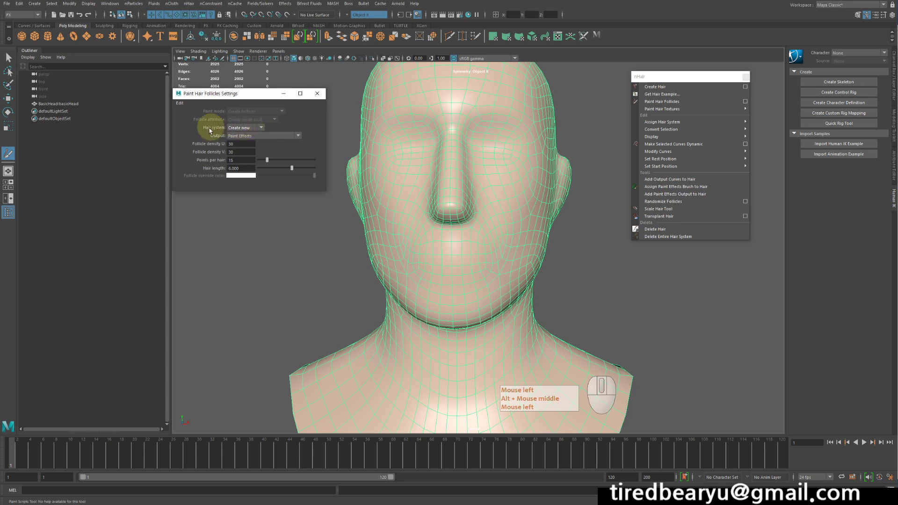
# - Set the follicle painting Output to Paint Effects and NURBS curves for a new hair system
pyautogui.click(258, 106)
pyautogui.middleClick(258, 106)
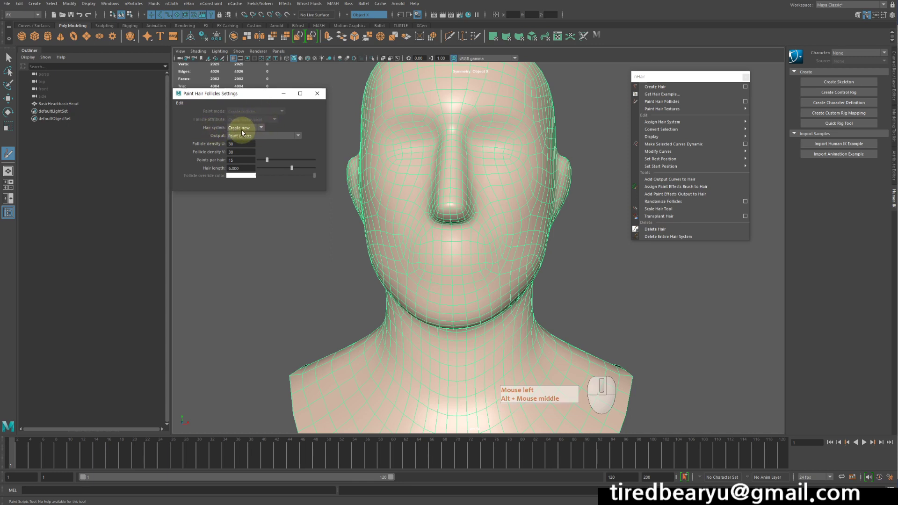
pyautogui.click(241, 134)
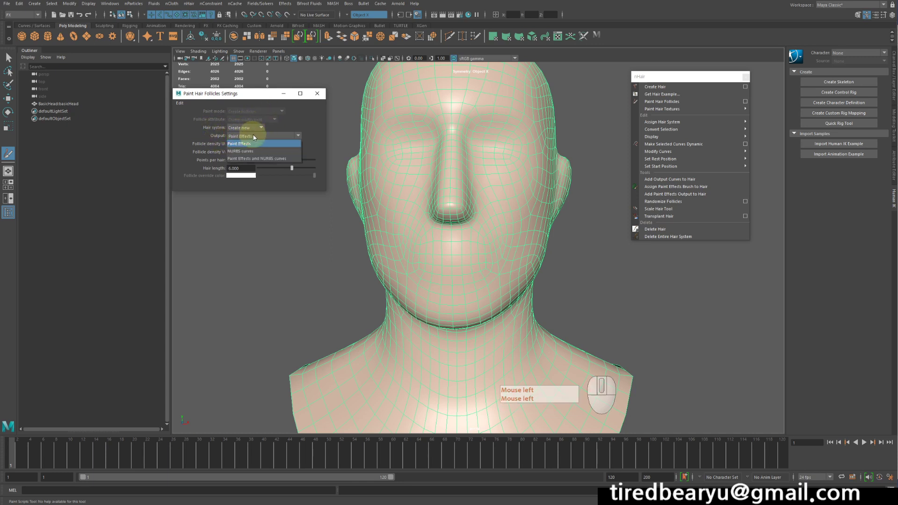
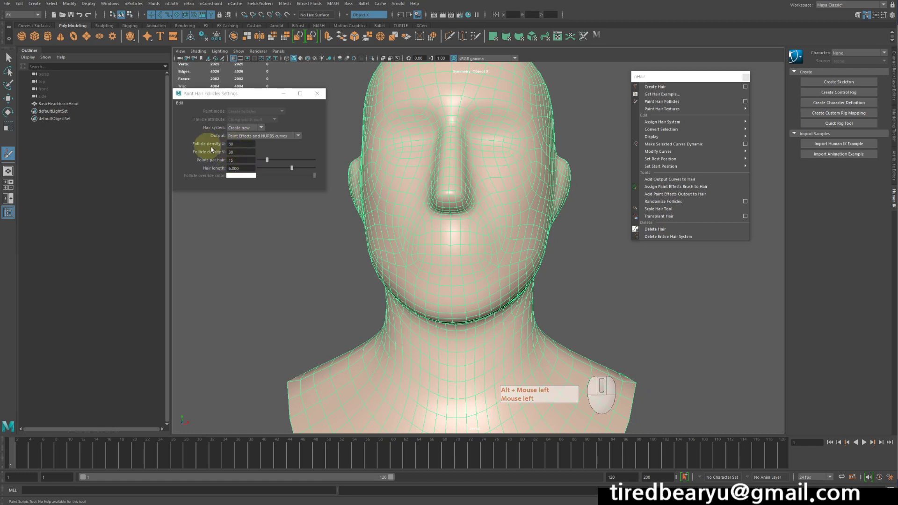
pyautogui.click(275, 149)
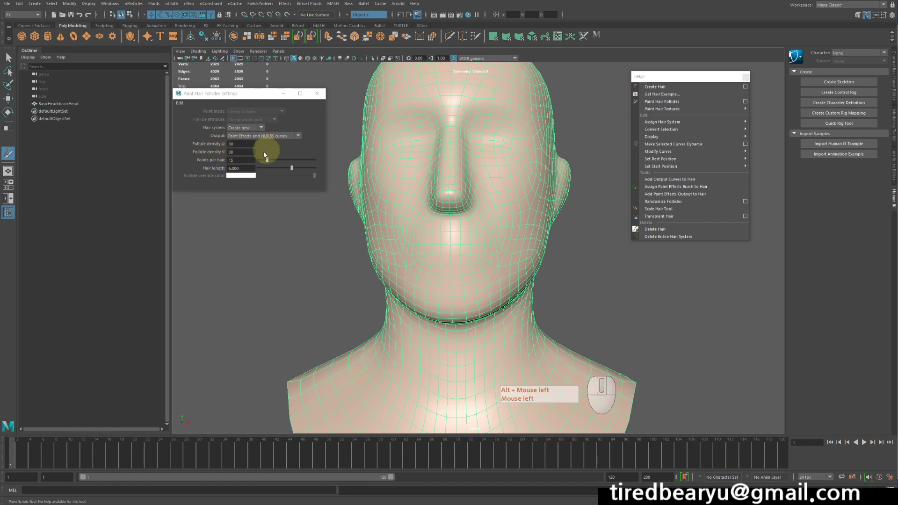
pyautogui.click(261, 159)
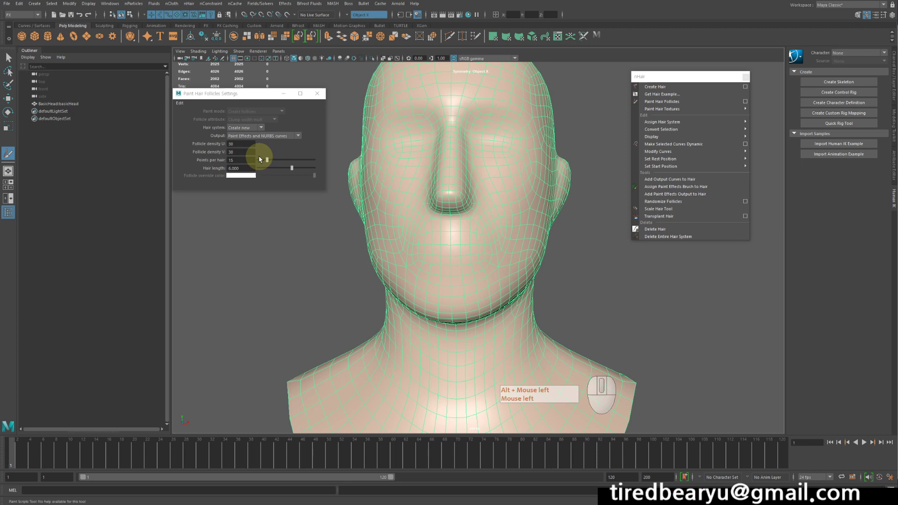
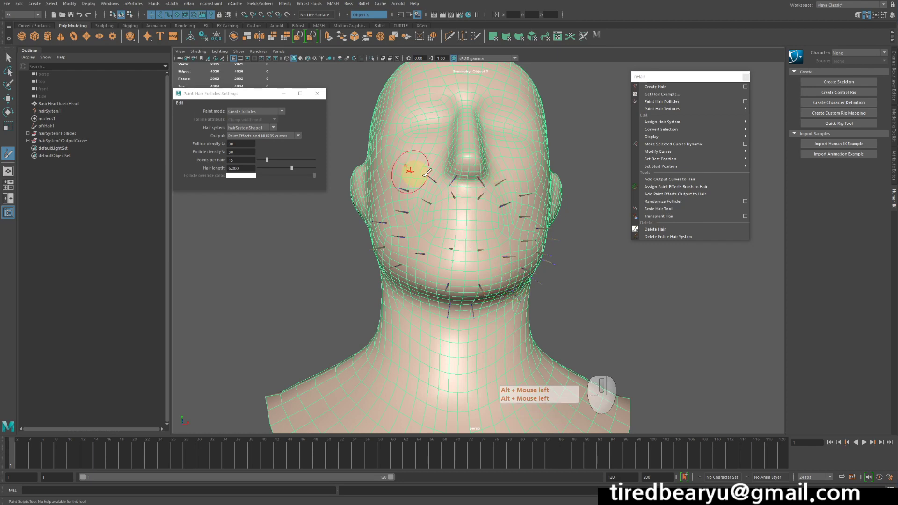
# - Paint more hair follicles onto the cheek above the jawline
pyautogui.click(259, 123)
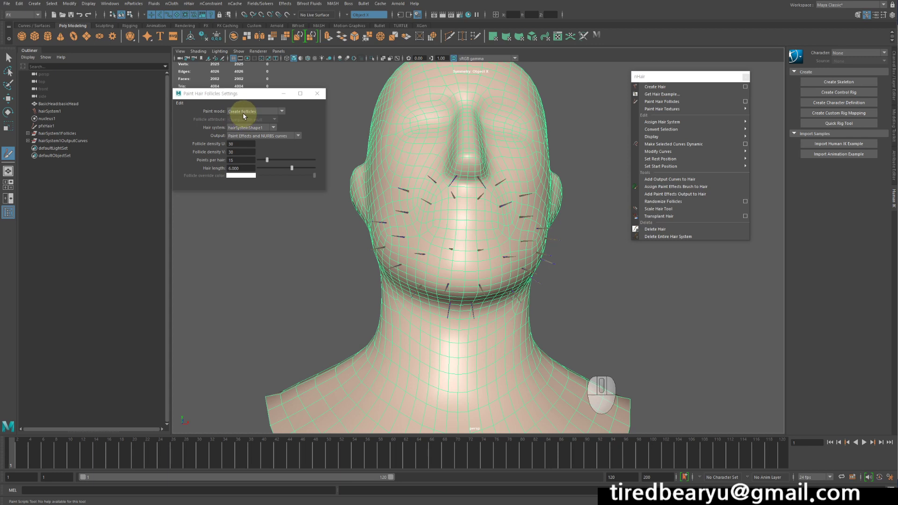
# - Review the Paint mode list in the follicle painting settings, landing on delete follicles
pyautogui.click(246, 115)
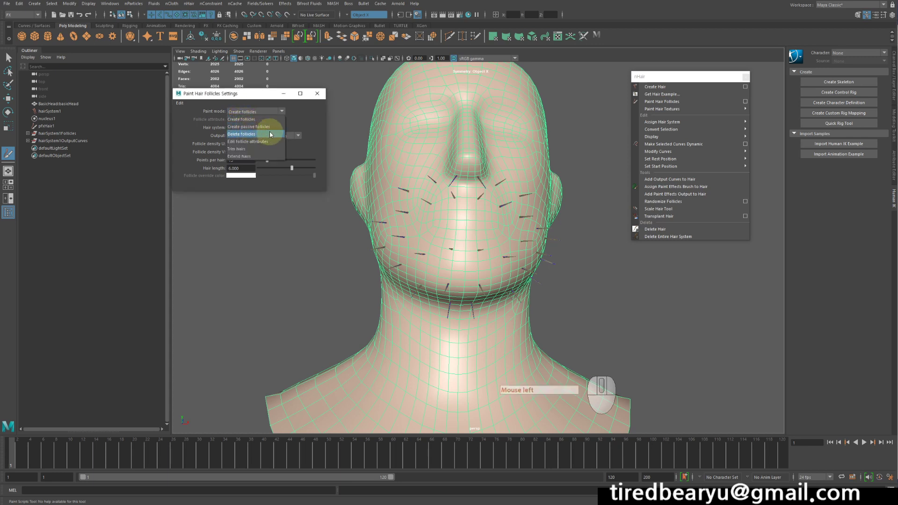
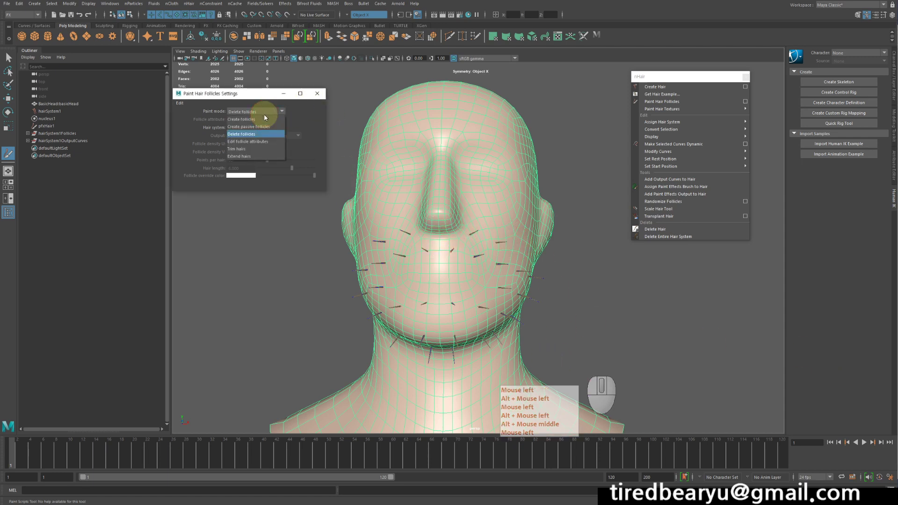
pyautogui.middleClick(240, 122)
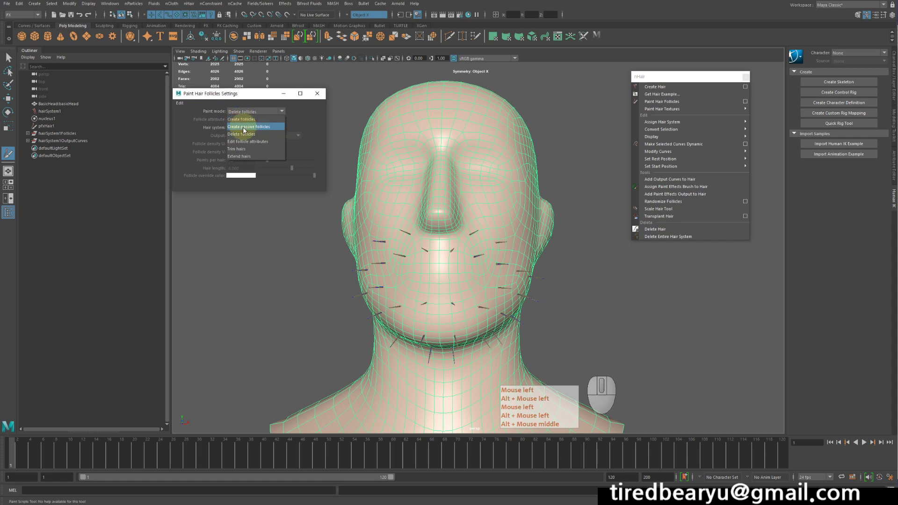
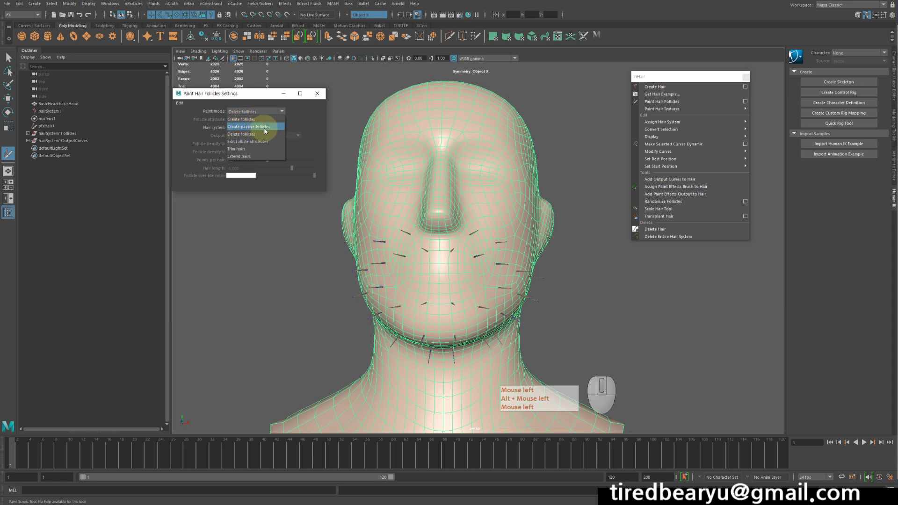
pyautogui.click(267, 131)
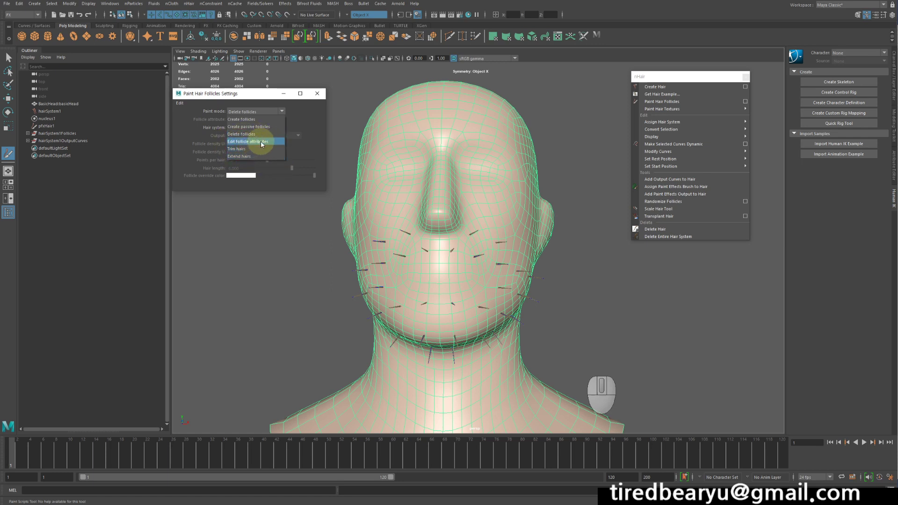
# - Set Paint mode to Edit follicle attributes and browse the Follicle attribute list to clump width mult
pyautogui.click(244, 143)
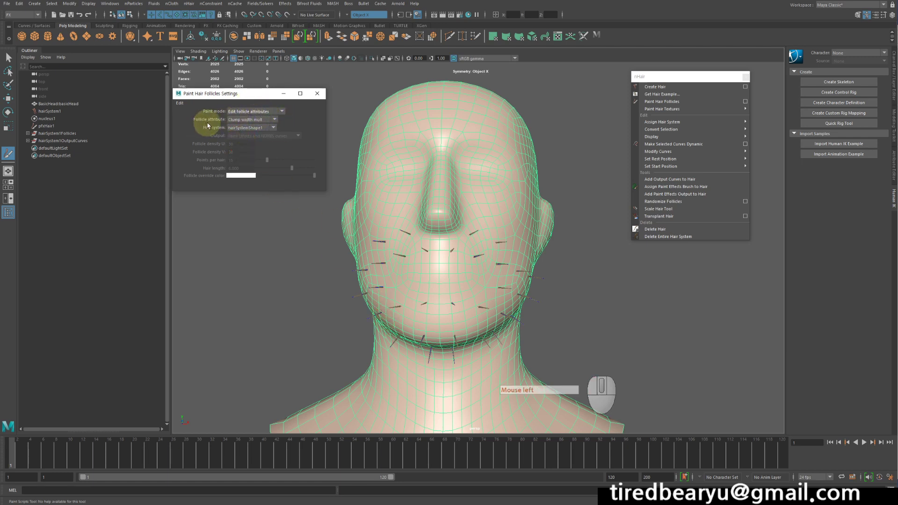
pyautogui.click(248, 121)
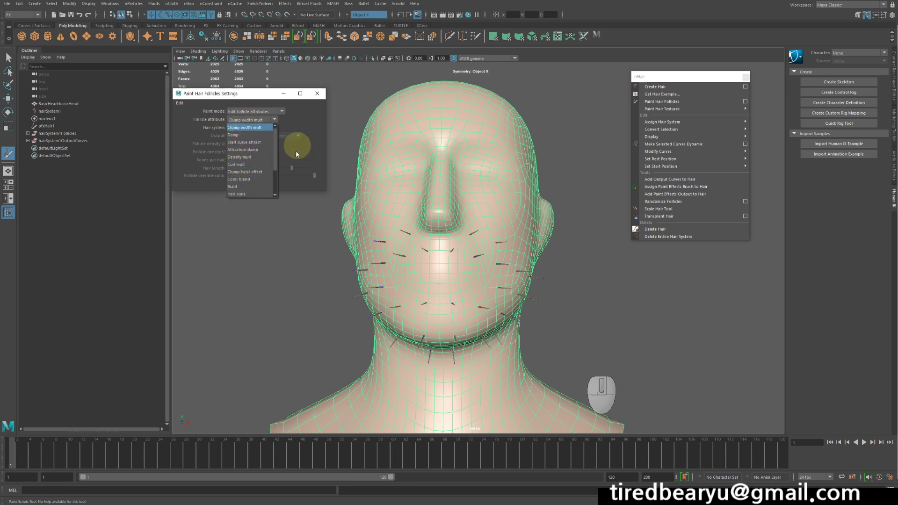
pyautogui.moveTo(261, 96); pyautogui.dragTo(284, 95)
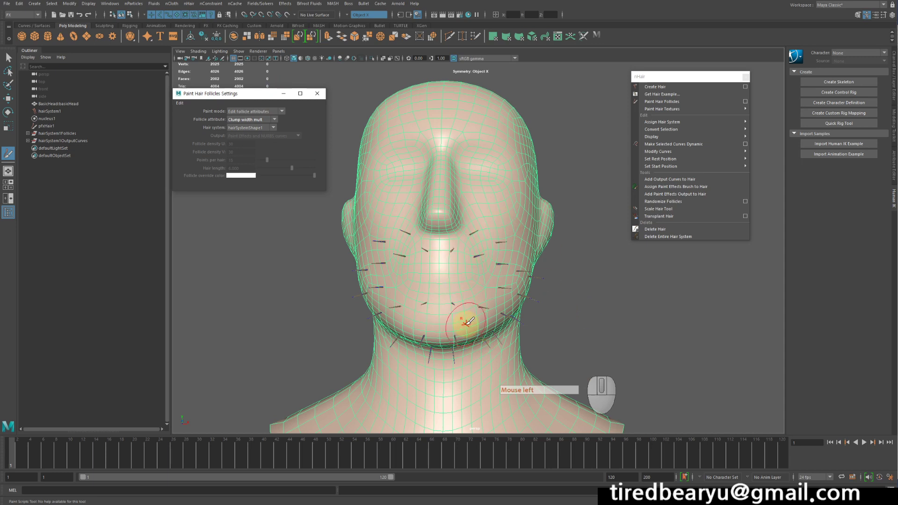
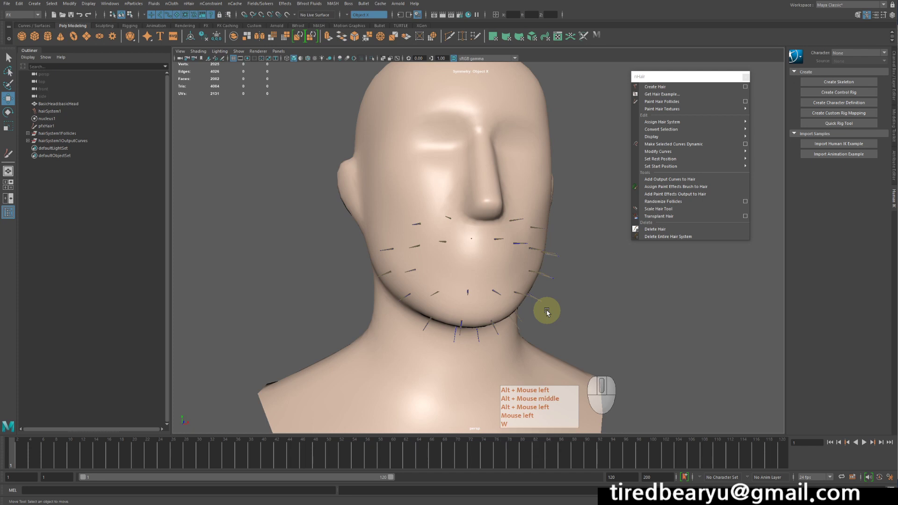
# - Orbit to face the head front-on and select the pfxHair1 beard hair object
pyautogui.click(528, 296)
pyautogui.moveTo(512, 293); pyautogui.dragTo(594, 268)
pyautogui.middleClick(593, 267)
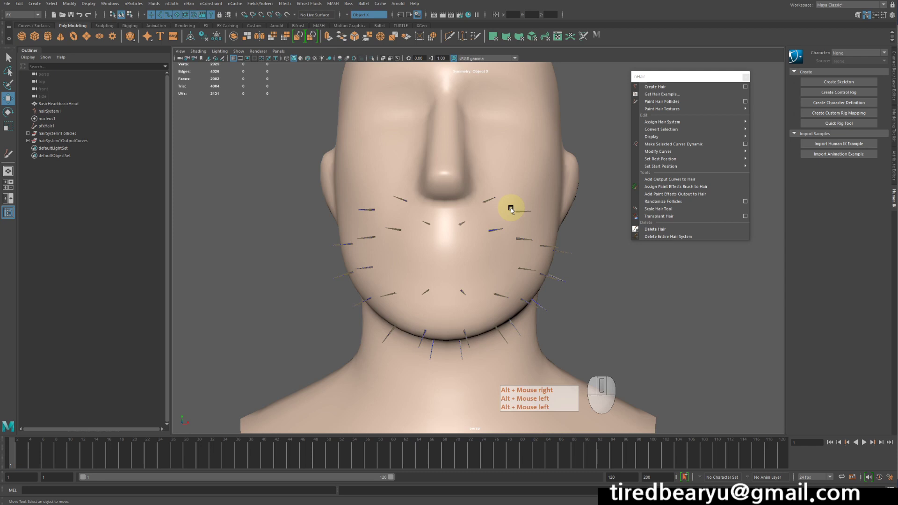
pyautogui.click(493, 199)
pyautogui.rightClick(492, 200)
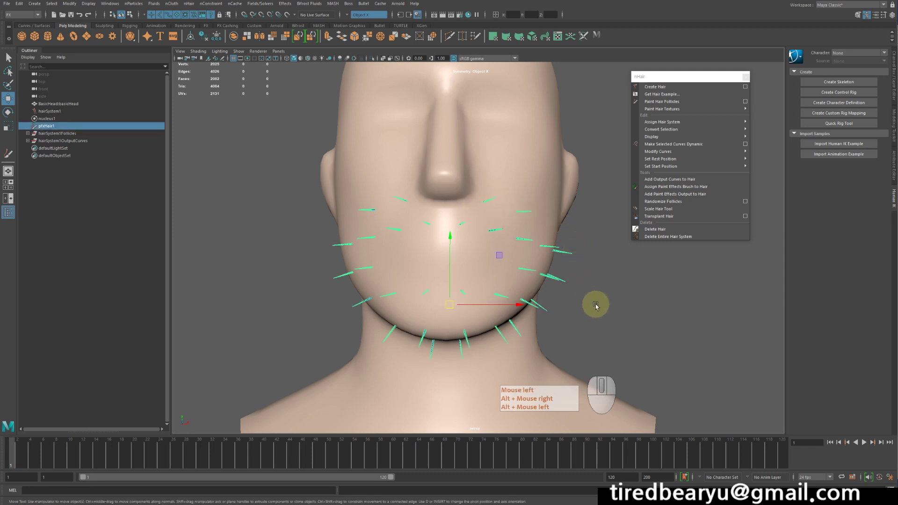
# - Frame the beard hair and show pfxHair1's attributes in the Attribute Editor
pyautogui.click(595, 302)
pyautogui.rightClick(595, 302)
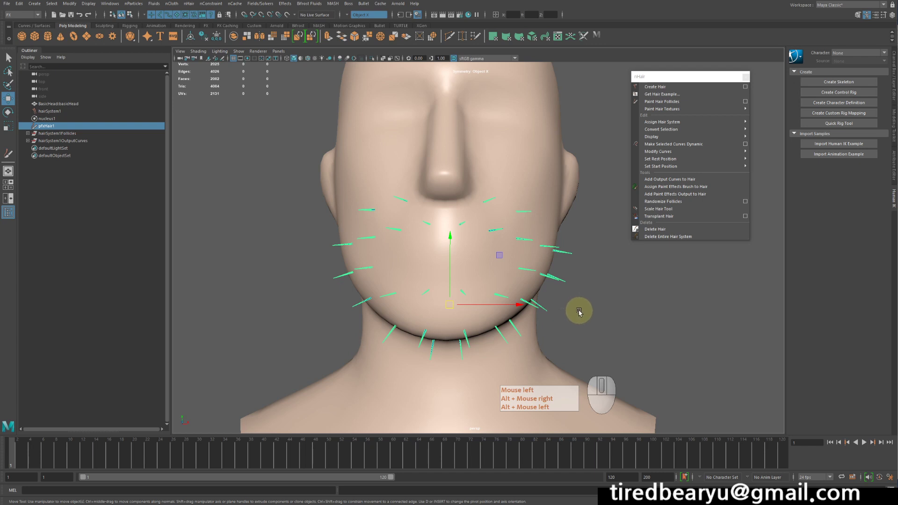
pyautogui.moveTo(578, 314); pyautogui.dragTo(584, 318)
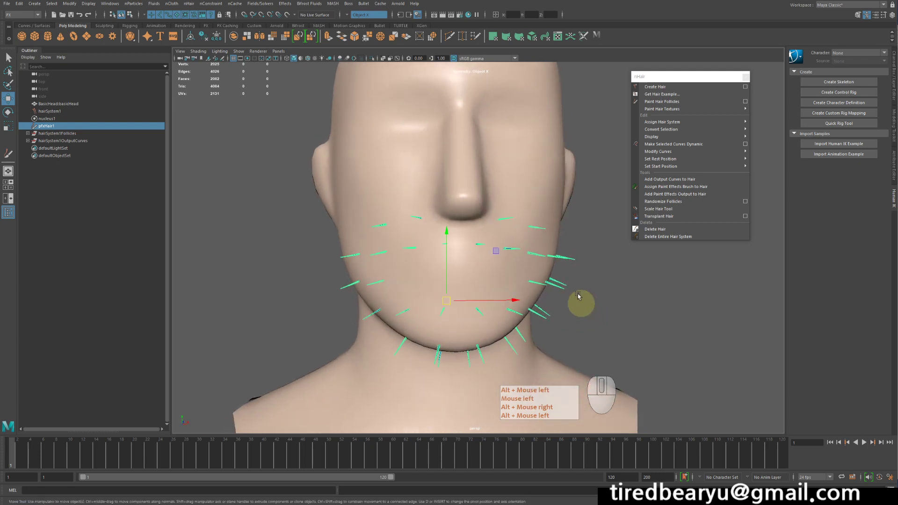
pyautogui.press('ctrl+a')
pyautogui.press('ctrl+a')
# - Show the hairSystemShape1 settings and expand the Clump and Hair Shape section
pyautogui.click(745, 80)
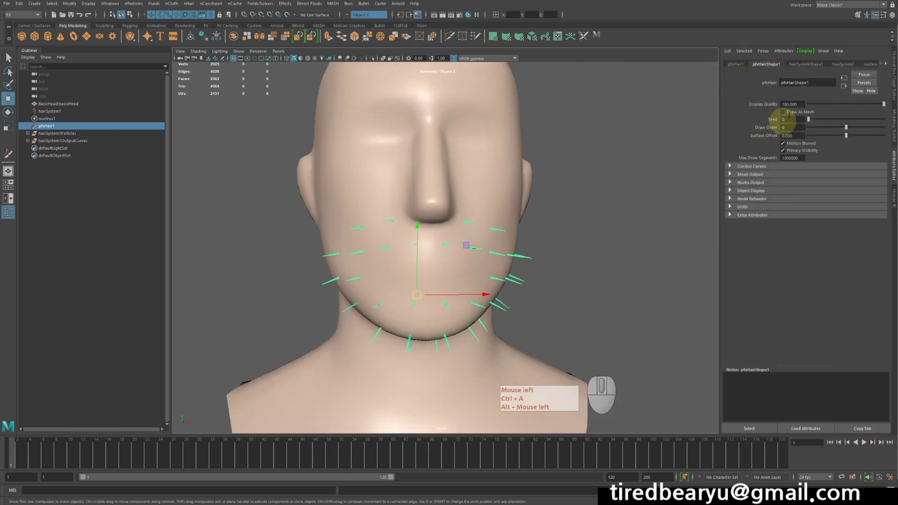
pyautogui.click(806, 66)
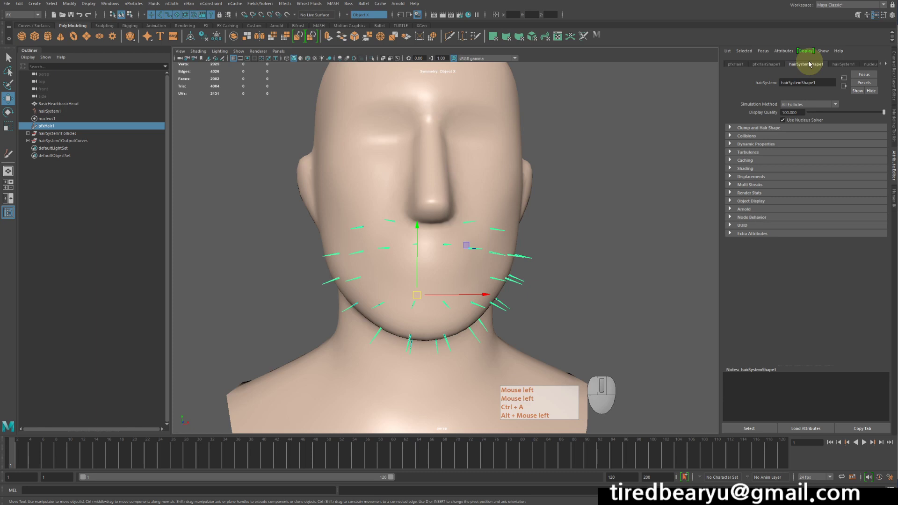
pyautogui.click(810, 73)
pyautogui.press('ctrl+a')
pyautogui.click(758, 122)
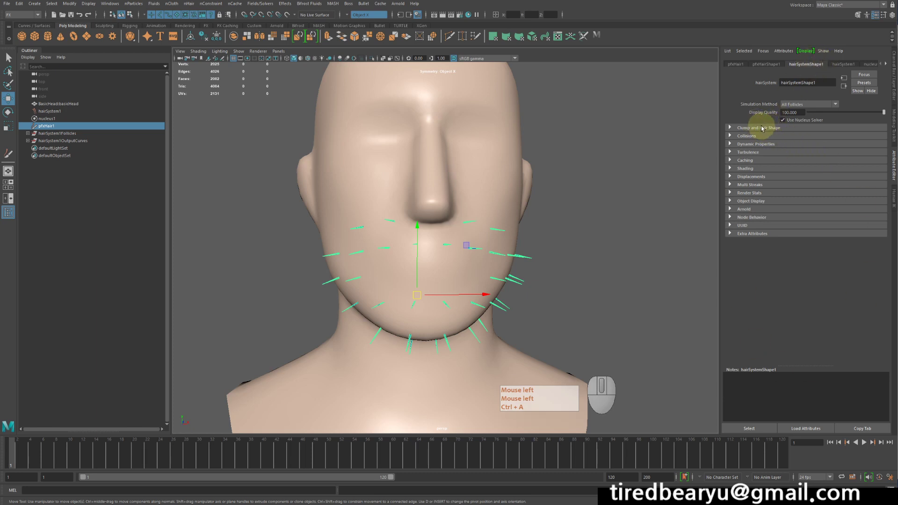
pyautogui.click(756, 131)
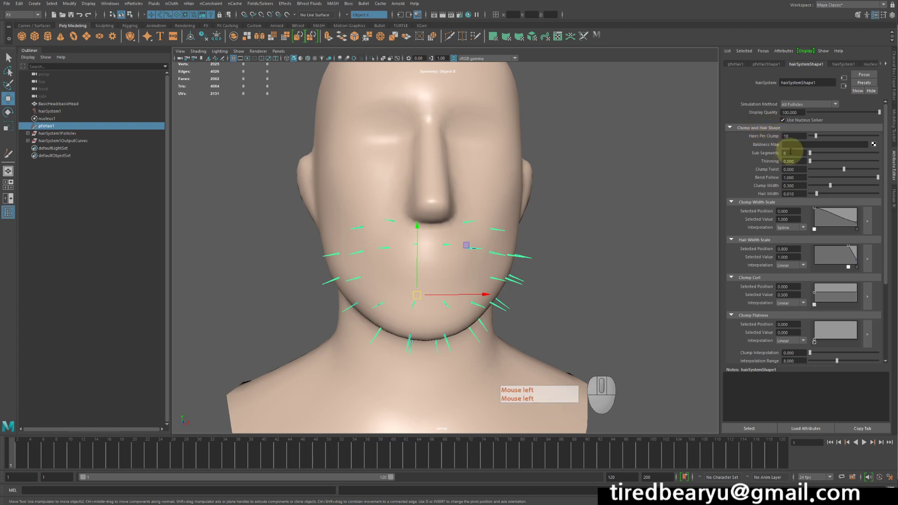
pyautogui.click(781, 135)
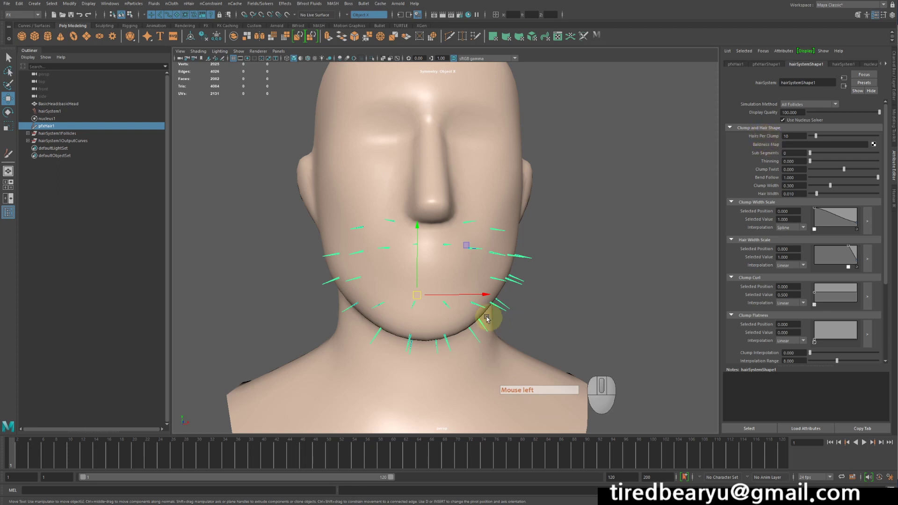
# - Zoom on the chin hairs and raise Hairs Per Clump to 34, then widen the clumps
pyautogui.click(470, 285)
pyautogui.moveTo(482, 226); pyautogui.dragTo(513, 224)
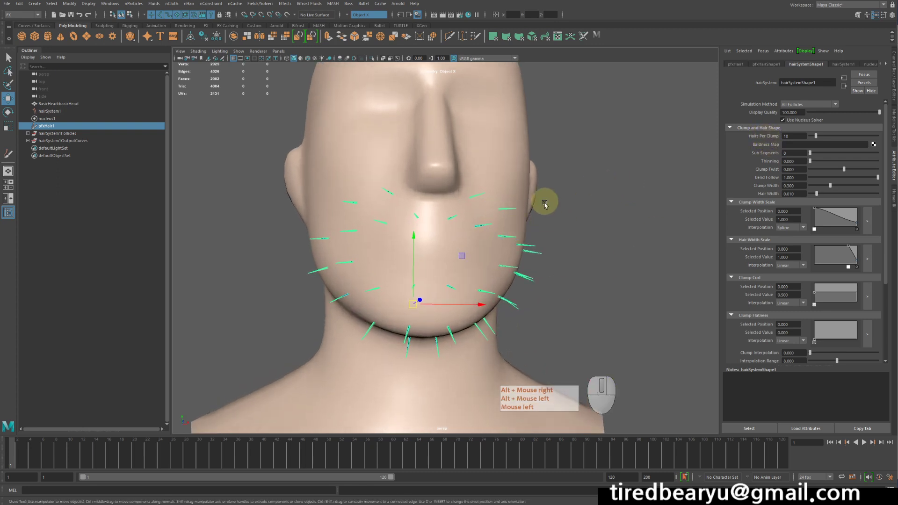
pyautogui.moveTo(488, 209); pyautogui.dragTo(539, 205)
pyautogui.click(540, 205)
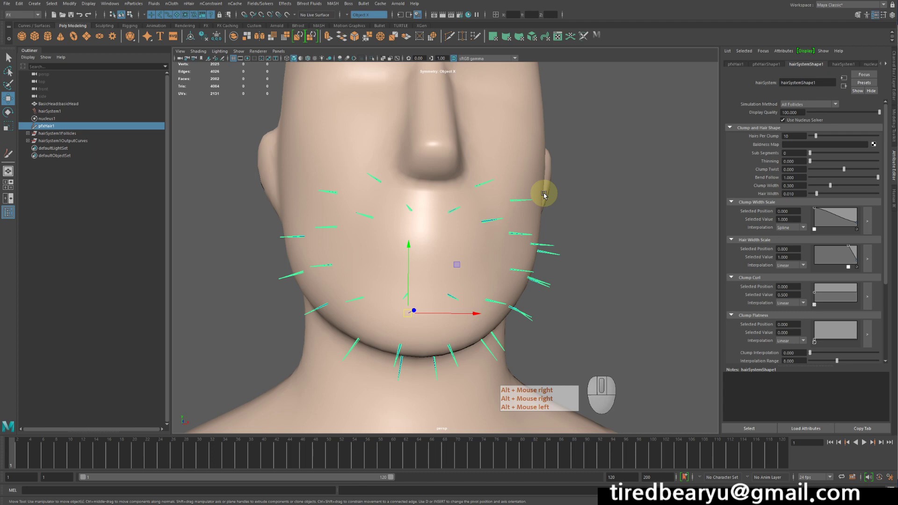
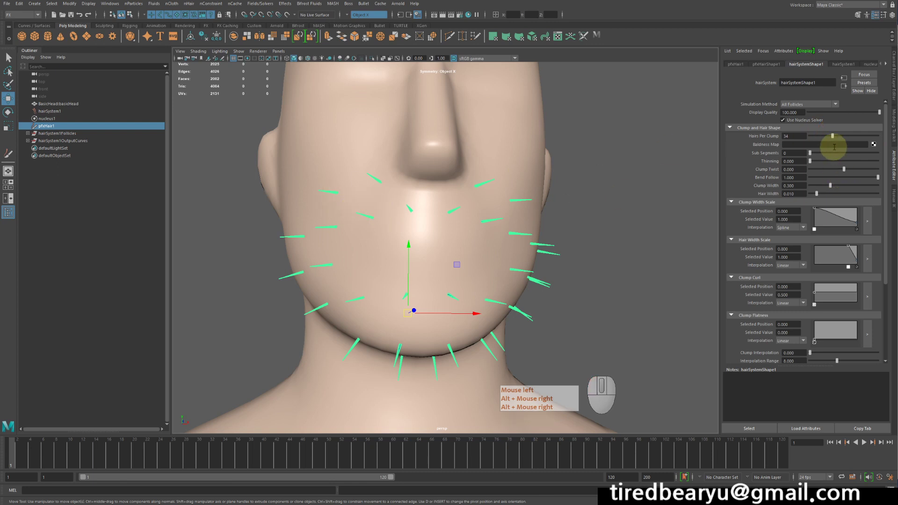
pyautogui.click(833, 139)
pyautogui.rightClick(832, 139)
pyautogui.click(765, 173)
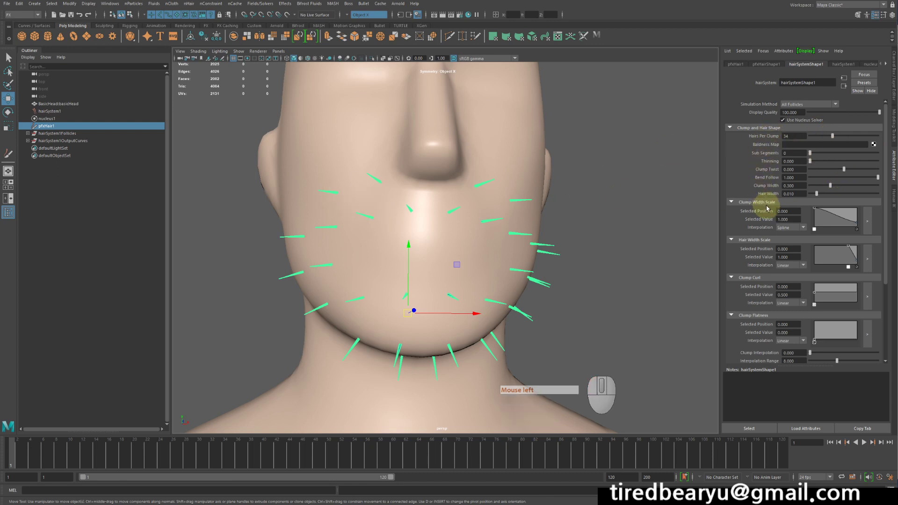
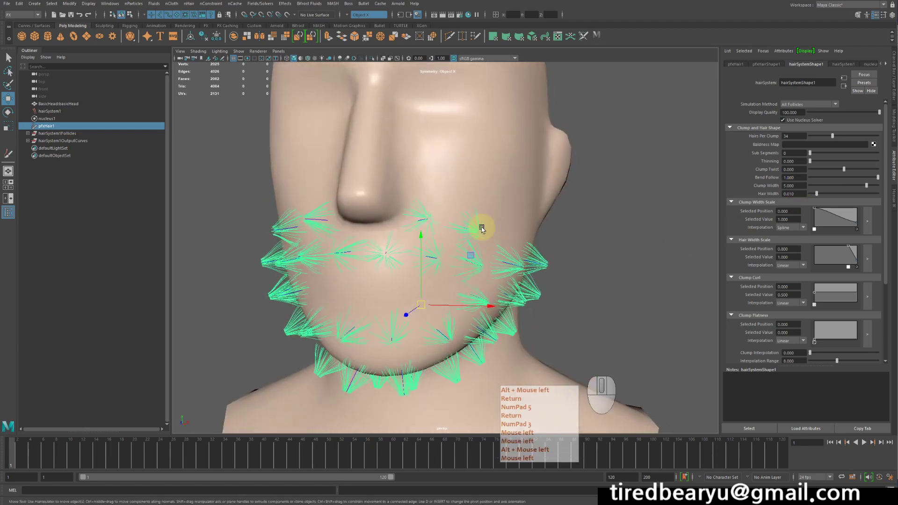
# - Enter the Clump Width value numerically in the Clump and Hair Shape settings
pyautogui.press('Return')
pyautogui.press('KP_5')
pyautogui.press('KP_3')
pyautogui.click(518, 222)
pyautogui.press('Return')
pyautogui.press('KP_5')
pyautogui.press('KP_3')
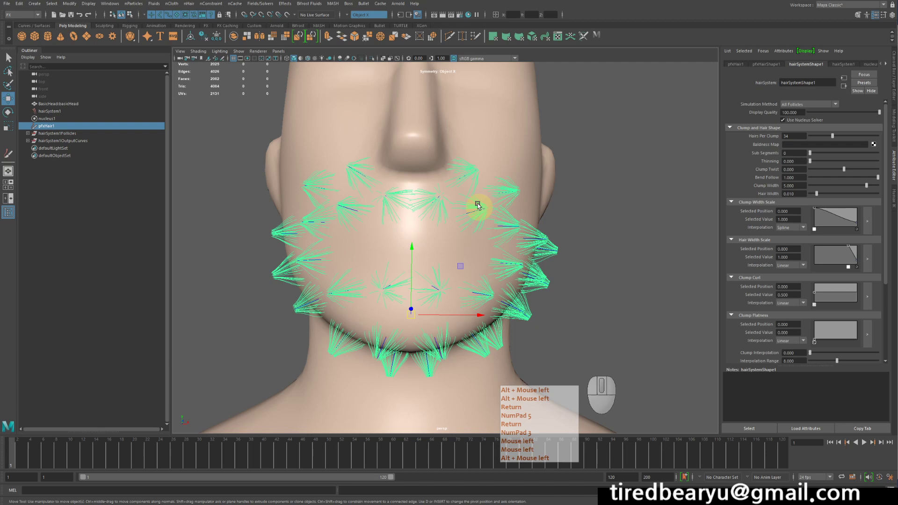
pyautogui.press('Return')
pyautogui.press('KP_5')
pyautogui.press('KP_3')
# - Flatten the Clump Width Scale ramp to full width so the beard clumps no longer taper
pyautogui.click(470, 168)
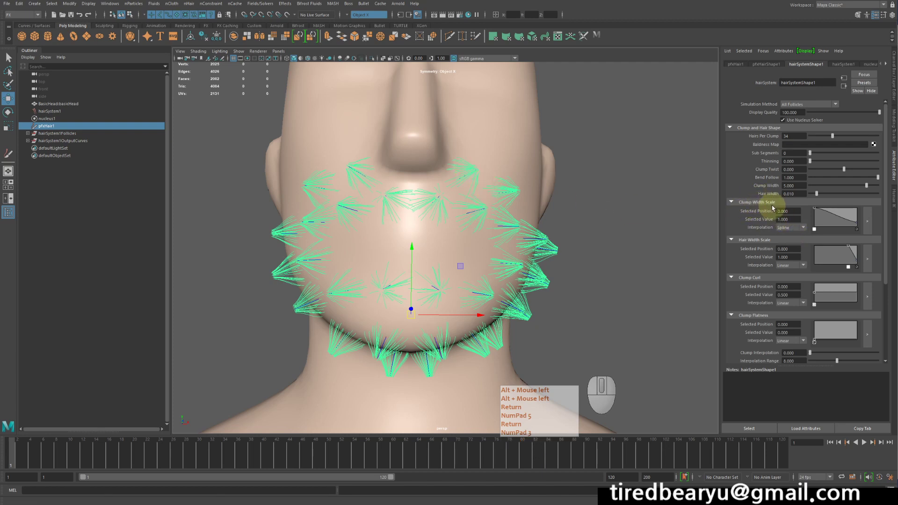
pyautogui.moveTo(859, 225); pyautogui.dragTo(864, 205)
pyautogui.moveTo(610, 281); pyautogui.dragTo(623, 283)
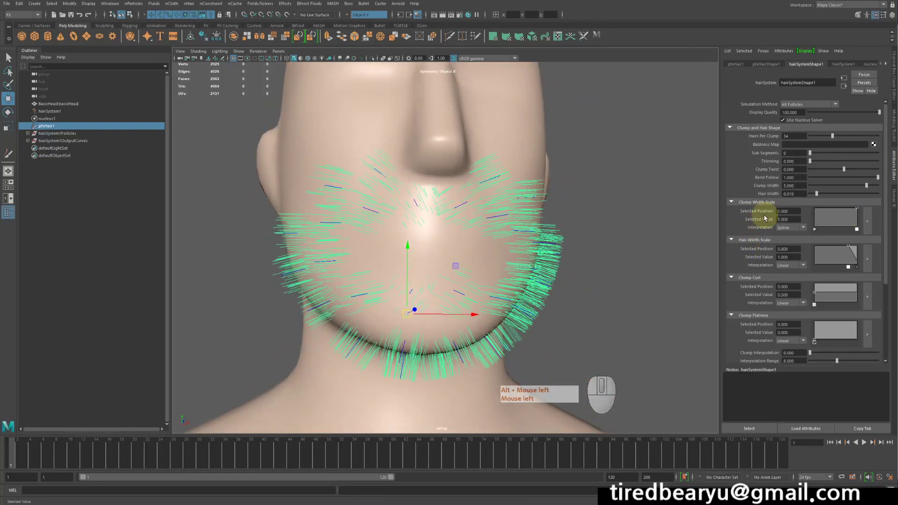
pyautogui.moveTo(594, 232); pyautogui.dragTo(594, 237)
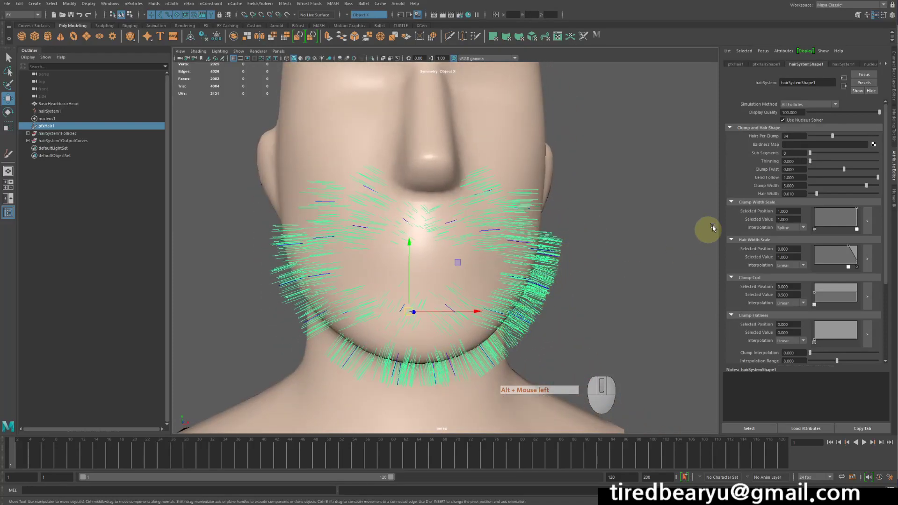
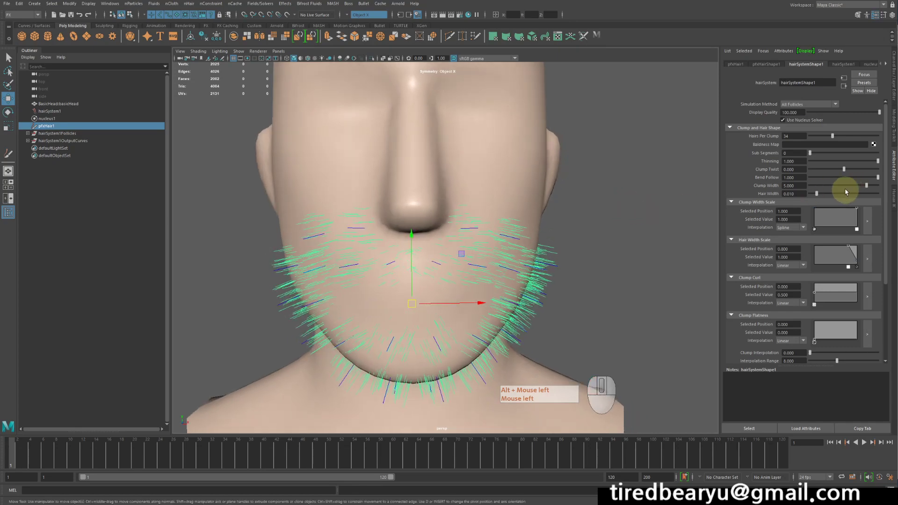
# - Adjust the clump attributes on hairSystemShape1 toward 100 hairs per clump and width 10, undoing stray changes
pyautogui.moveTo(852, 171); pyautogui.dragTo(844, 173)
pyautogui.press('ctrl+z')
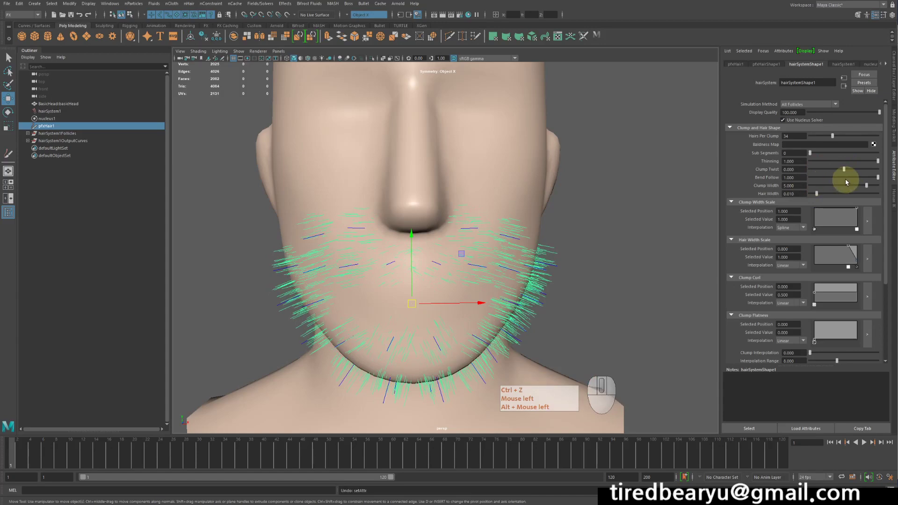
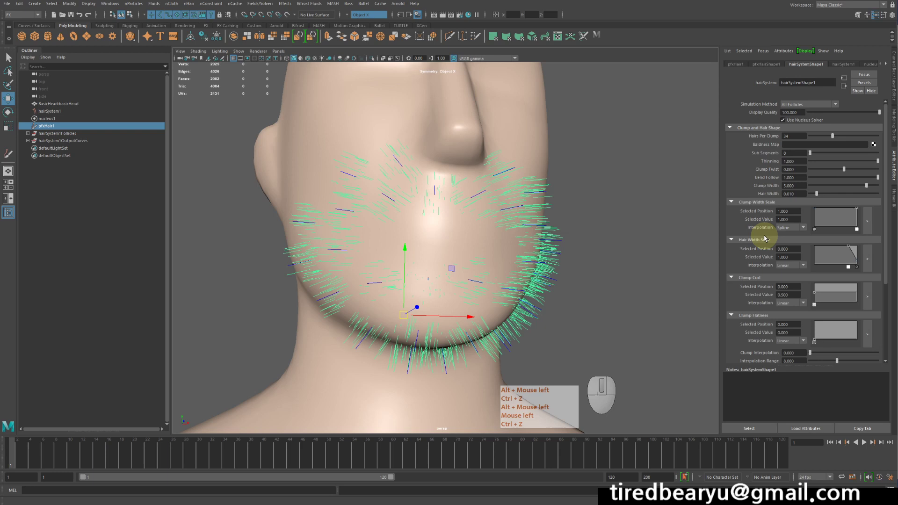
pyautogui.press('ctrl+z')
pyautogui.click(766, 236)
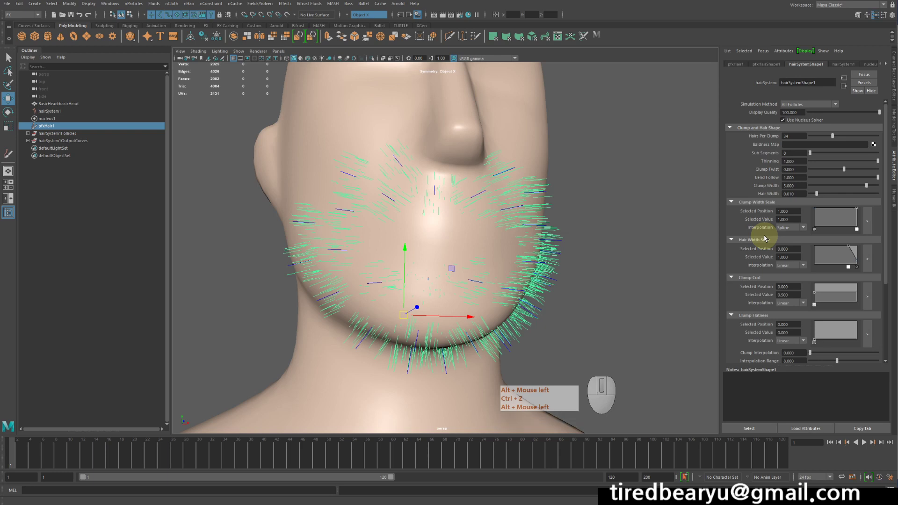
pyautogui.press('ctrl+z')
pyautogui.click(766, 236)
# - Orbit the view to check the beard along the jaw from the side
pyautogui.moveTo(601, 269); pyautogui.dragTo(620, 268)
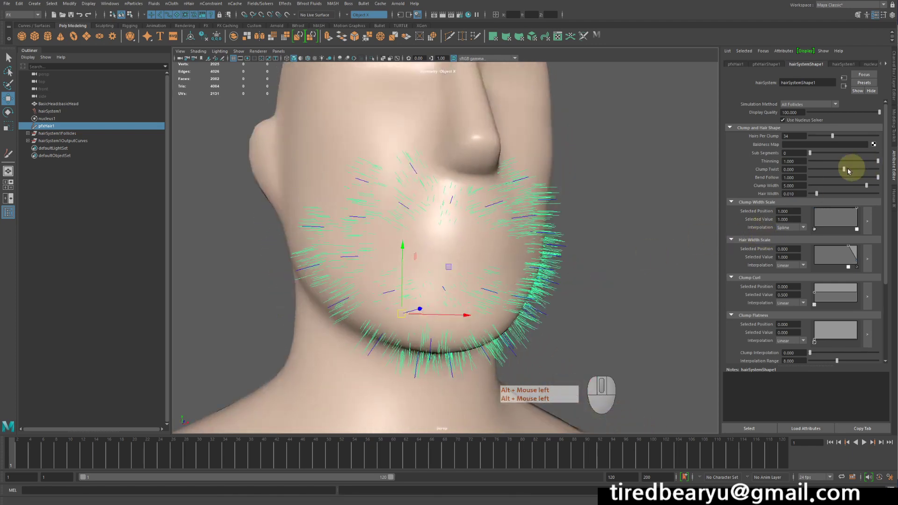
pyautogui.moveTo(641, 209); pyautogui.dragTo(612, 217)
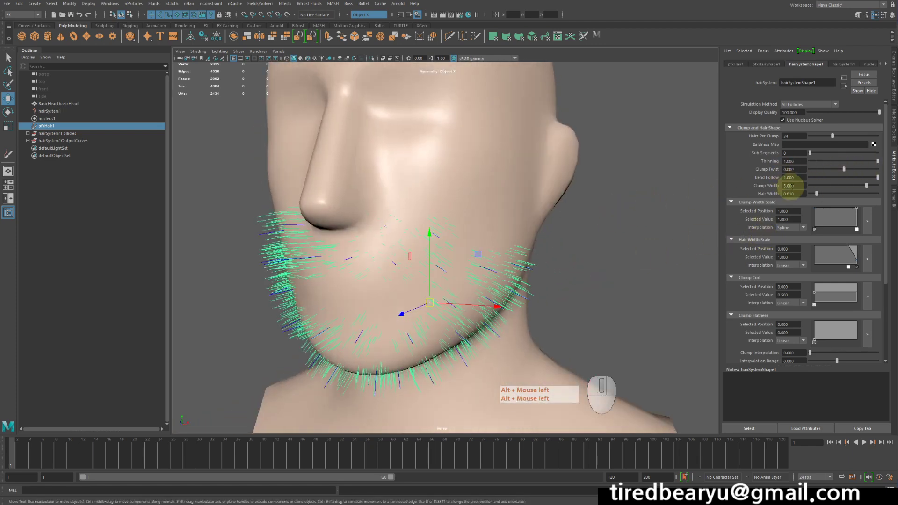
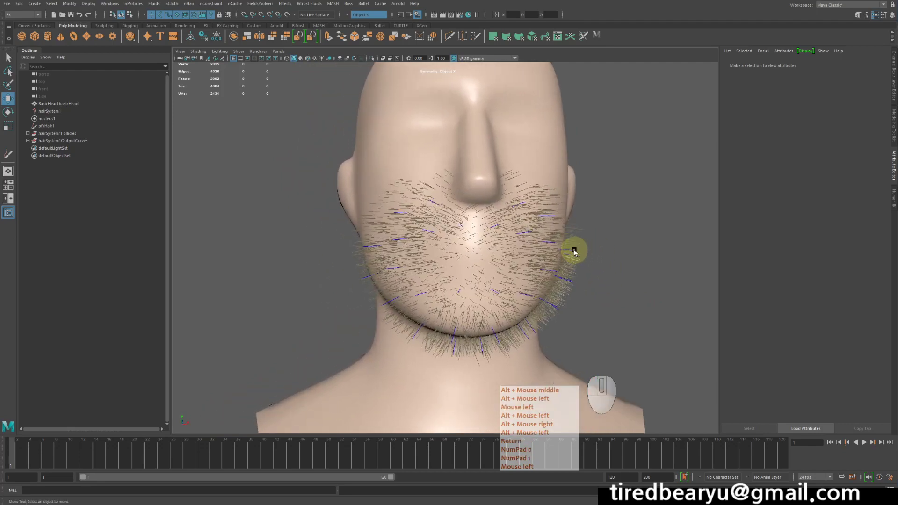
pyautogui.click(575, 251)
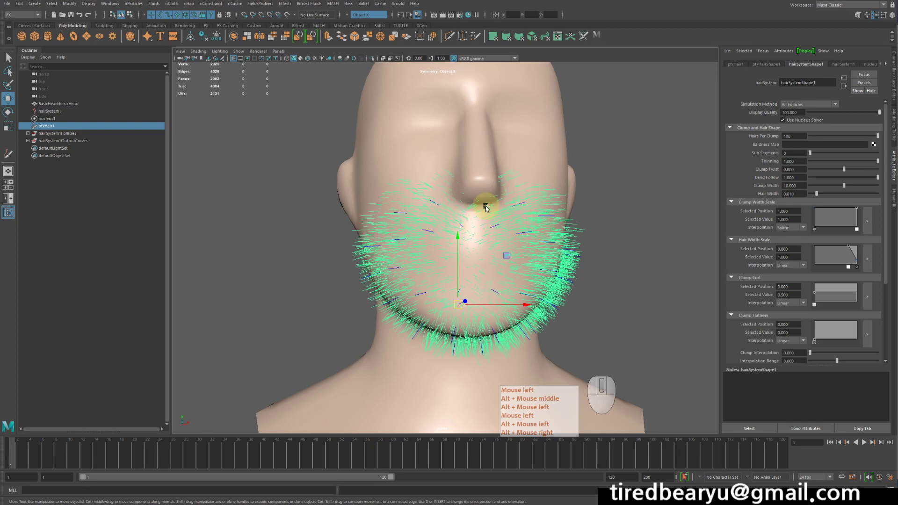
pyautogui.middleClick(527, 249)
pyautogui.moveTo(537, 249); pyautogui.dragTo(528, 244)
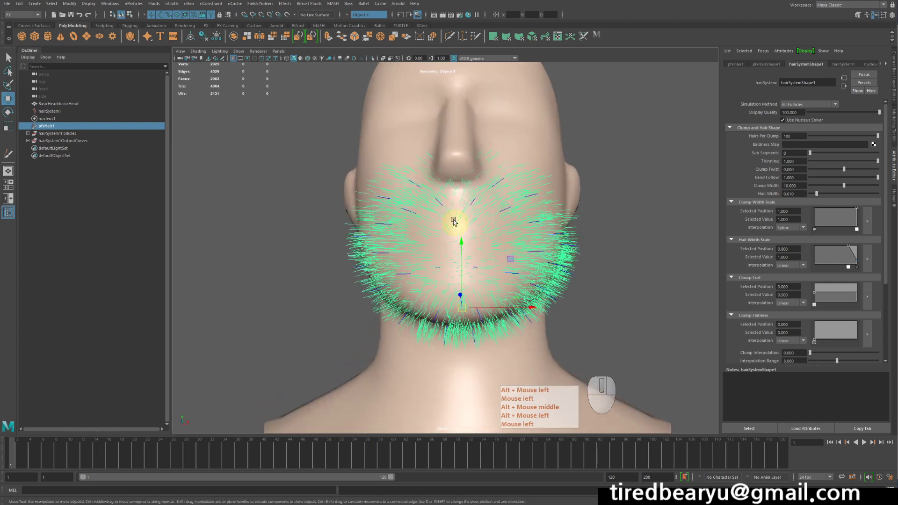
pyautogui.middleClick(562, 203)
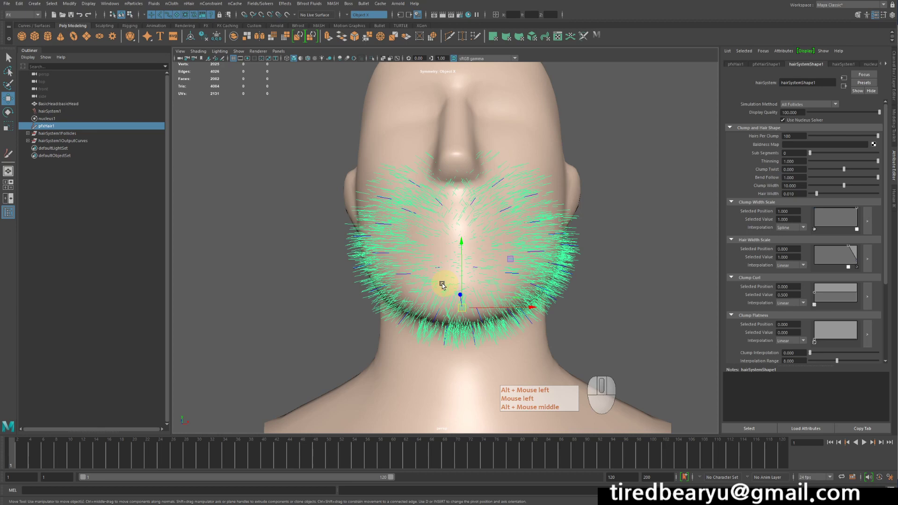
pyautogui.click(470, 204)
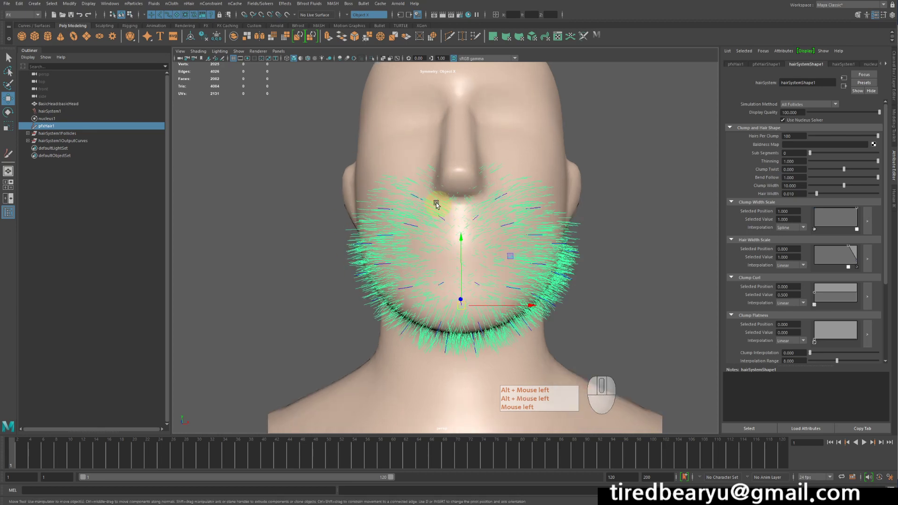
pyautogui.moveTo(452, 218); pyautogui.dragTo(465, 223)
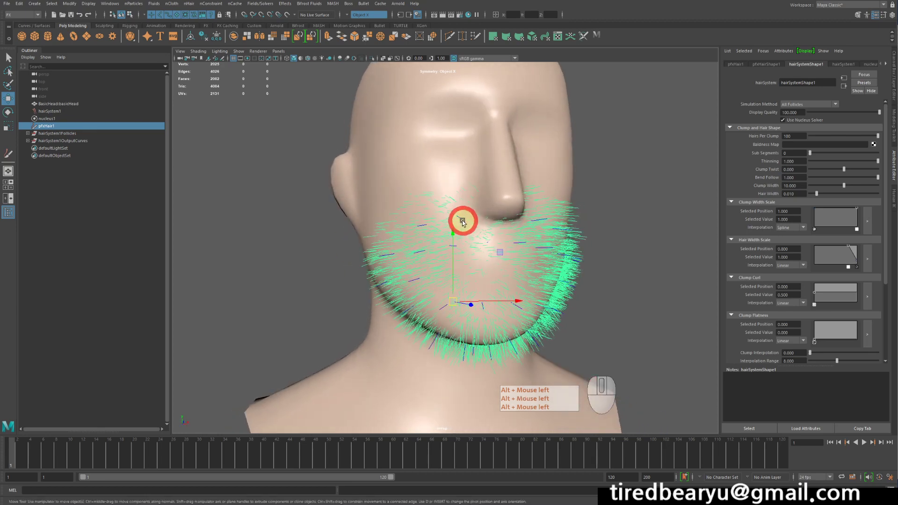
pyautogui.click(556, 223)
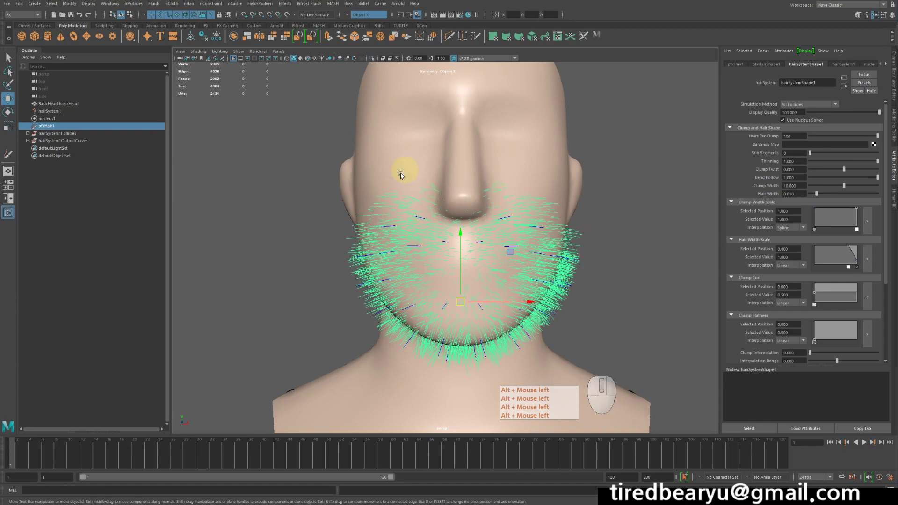
pyautogui.moveTo(629, 298); pyautogui.dragTo(636, 300)
pyautogui.middleClick(632, 267)
pyautogui.click(651, 243)
pyautogui.moveTo(574, 221); pyautogui.dragTo(696, 299)
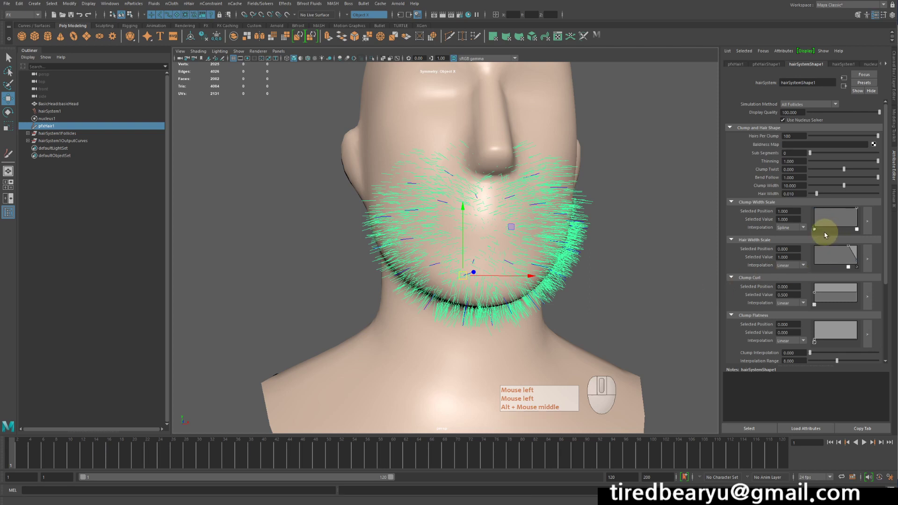
pyautogui.click(827, 234)
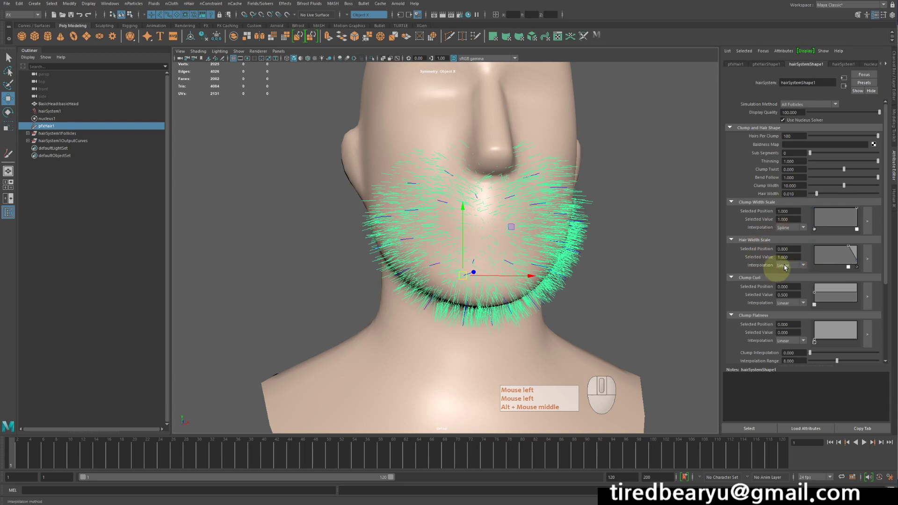
pyautogui.scroll(-3)
pyautogui.moveTo(597, 263); pyautogui.dragTo(668, 258)
pyautogui.middleClick(597, 263)
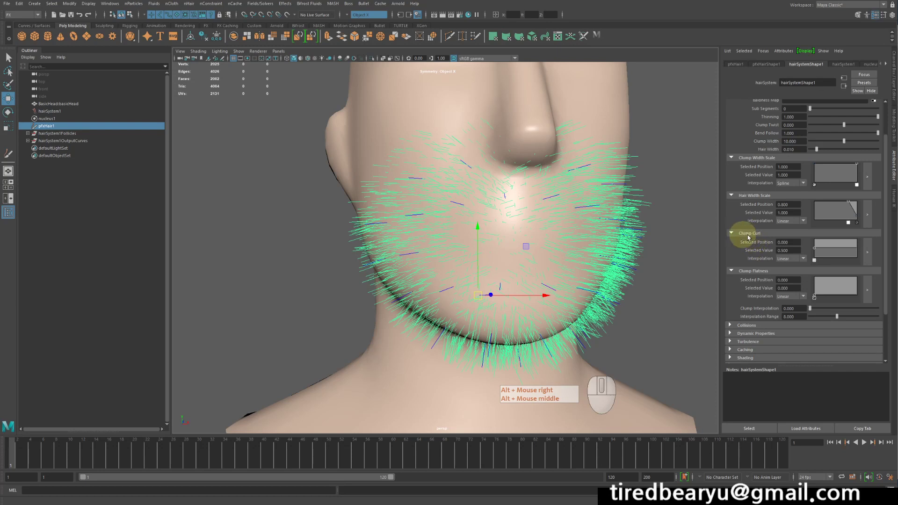
# - Add points to the Clump Curl ramp on hairSystemShape1, undoing and redoing the change
pyautogui.click(861, 250)
pyautogui.rightClick(863, 248)
pyautogui.middleClick(863, 248)
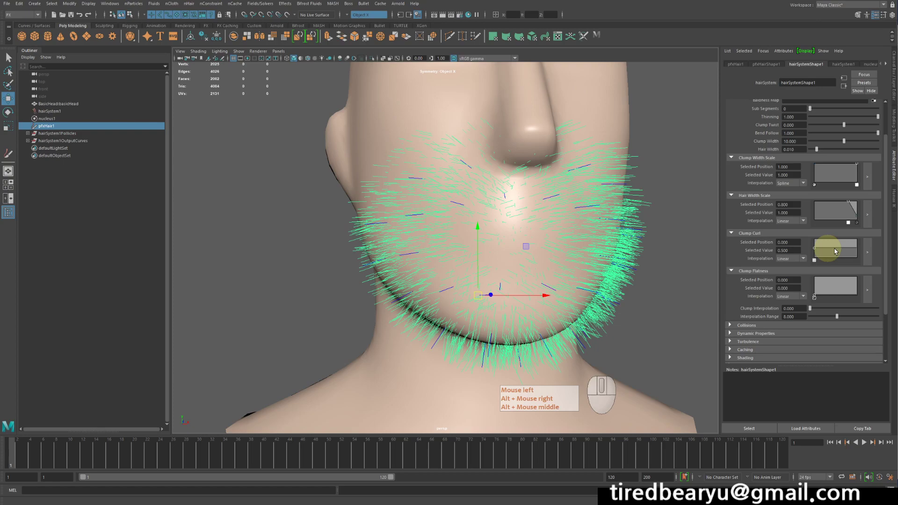
pyautogui.click(856, 250)
pyautogui.rightClick(857, 251)
pyautogui.middleClick(856, 251)
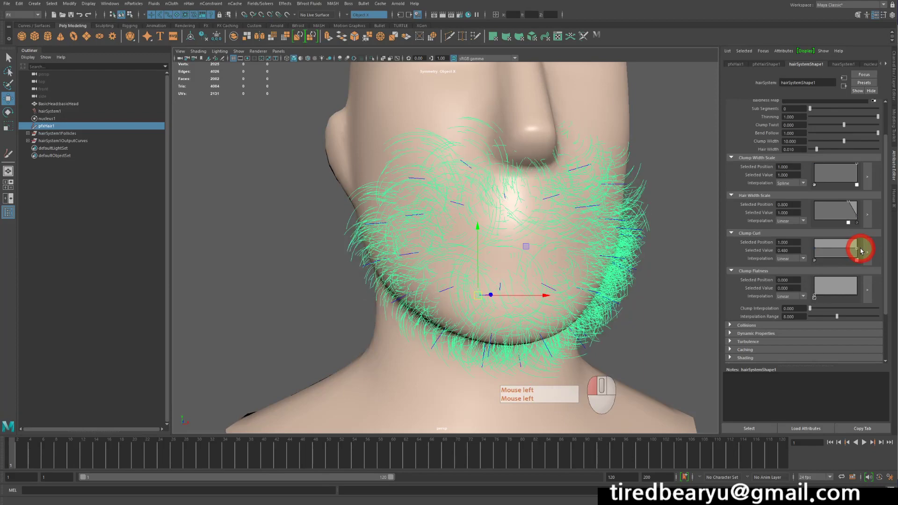
pyautogui.press('ctrl+z')
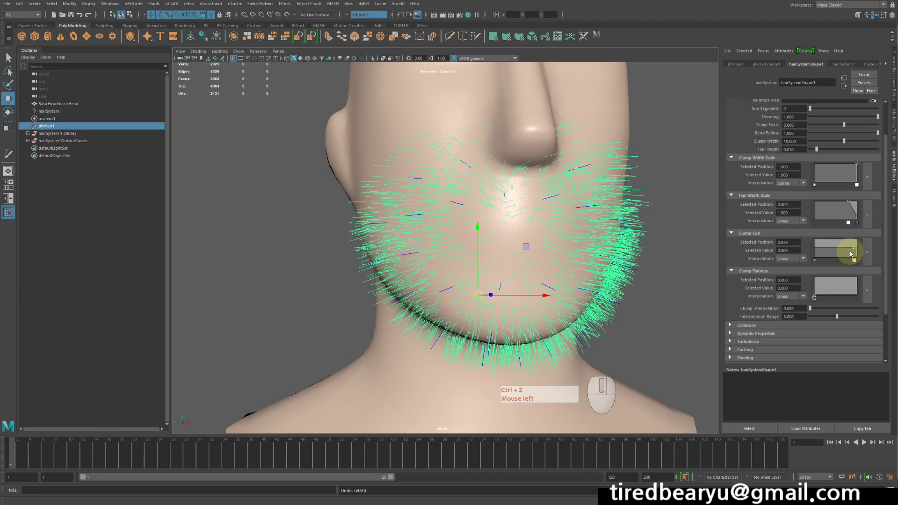
pyautogui.press('ctrl+z')
# - Lower the curl ramp end, undo the heavy curl, and reshape the Clump Flatness ramp
pyautogui.moveTo(858, 251); pyautogui.dragTo(868, 252)
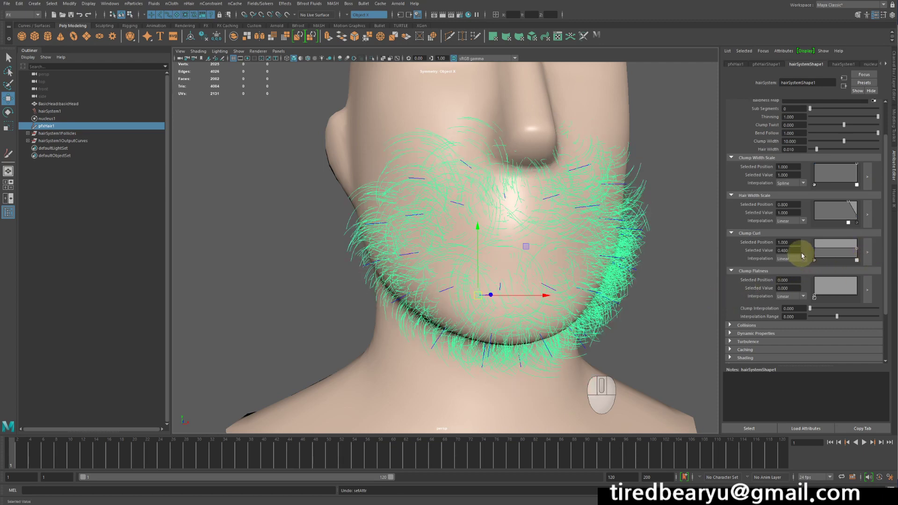
pyautogui.click(832, 249)
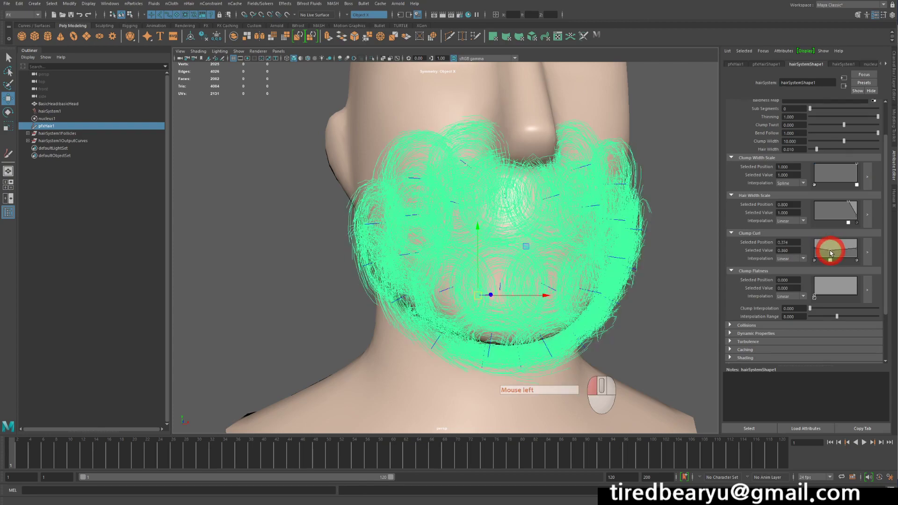
pyautogui.press('ctrl+z')
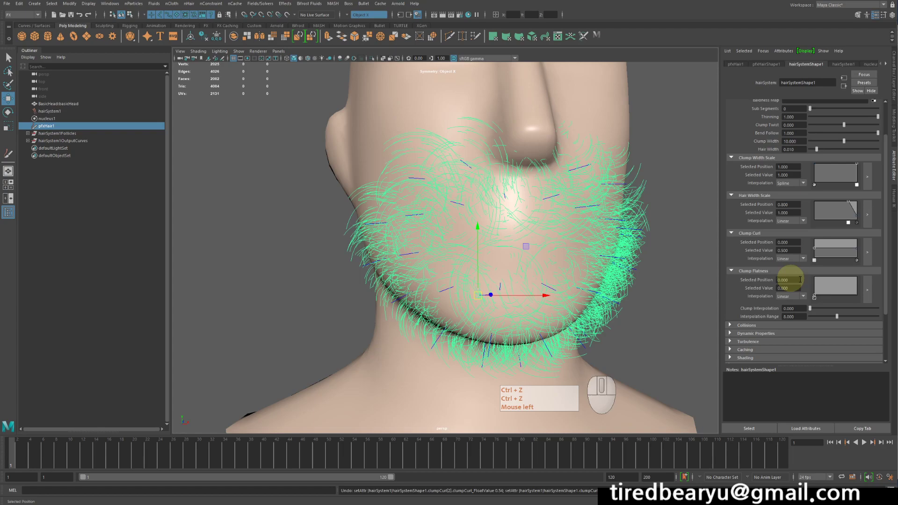
pyautogui.moveTo(857, 289); pyautogui.dragTo(879, 328)
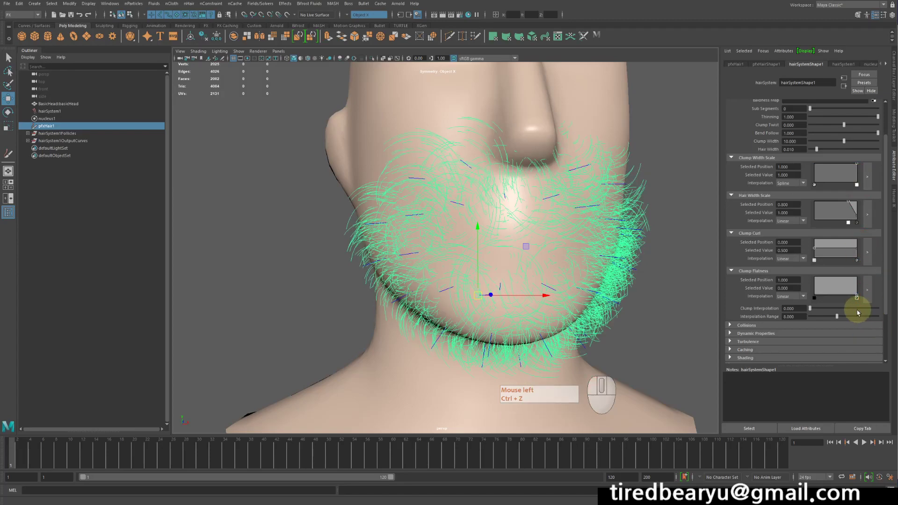
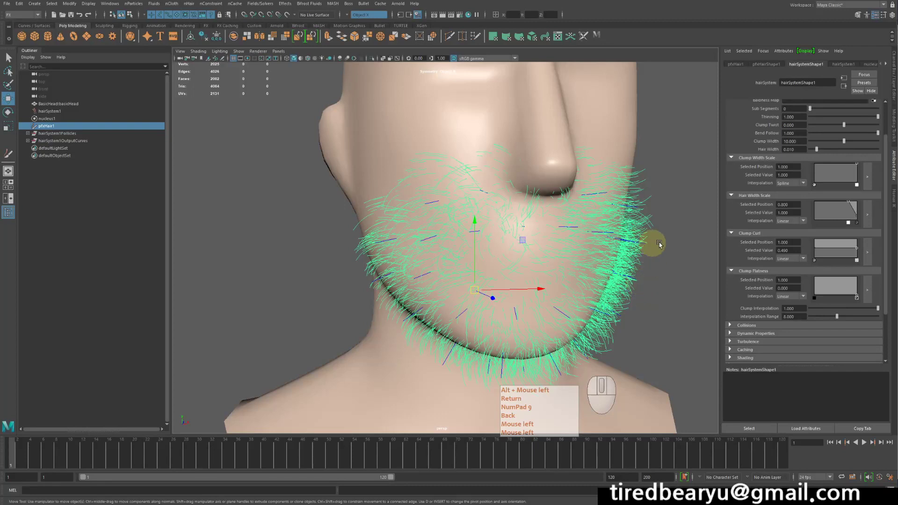
# - Edit a clump value field on hairSystemShape1, entering 9 and clearing it again
pyautogui.moveTo(839, 260); pyautogui.dragTo(770, 265)
pyautogui.click(770, 266)
pyautogui.press('Return')
pyautogui.press('KP_9')
pyautogui.press('BackSpace')
pyautogui.click(771, 266)
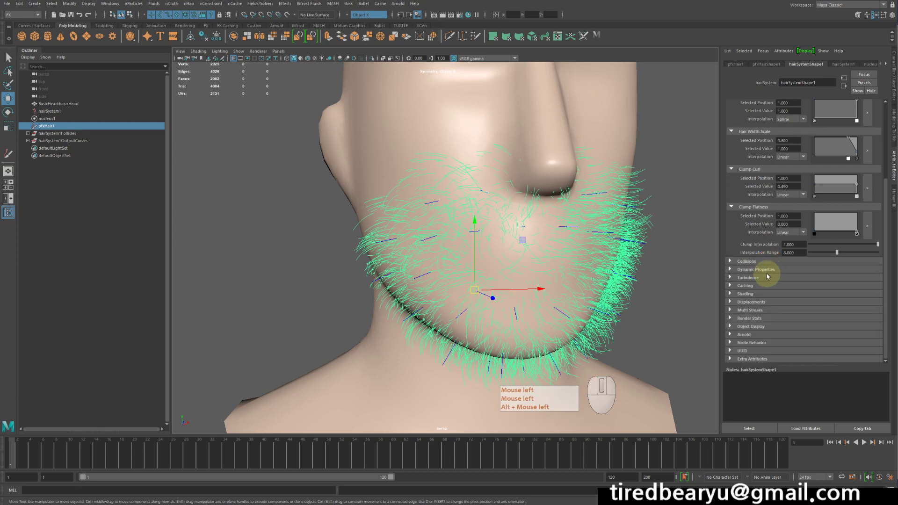
# - Expand the Displacements group and begin setting the hair Noise value to 10
pyautogui.click(769, 273)
pyautogui.click(768, 274)
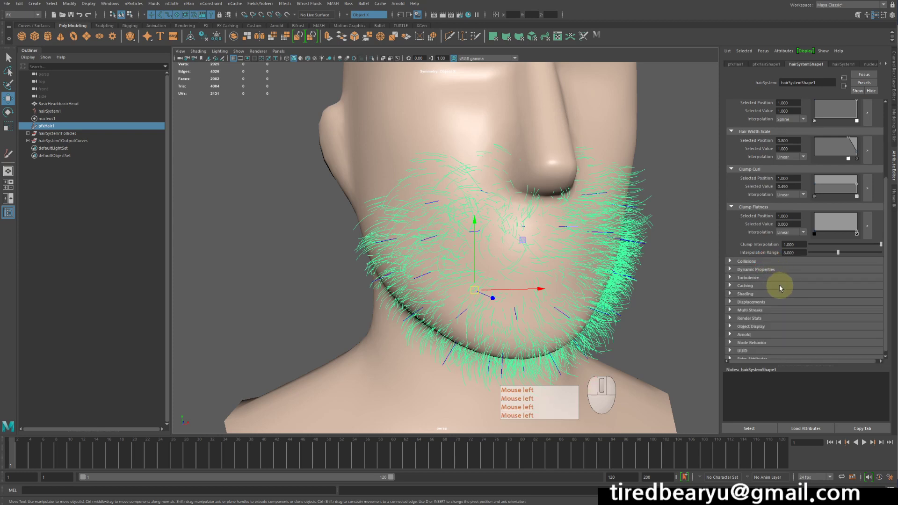
pyautogui.click(765, 303)
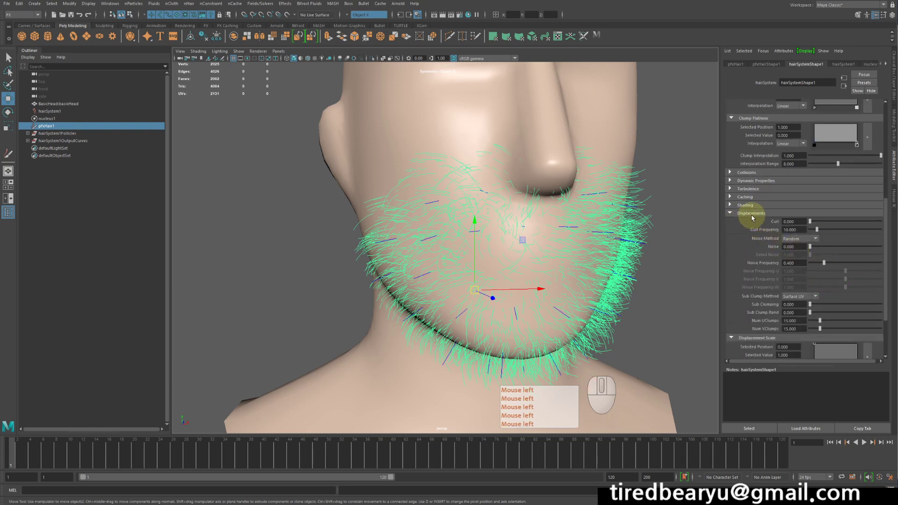
pyautogui.click(810, 225)
pyautogui.click(820, 223)
pyautogui.moveTo(832, 225); pyautogui.dragTo(778, 223)
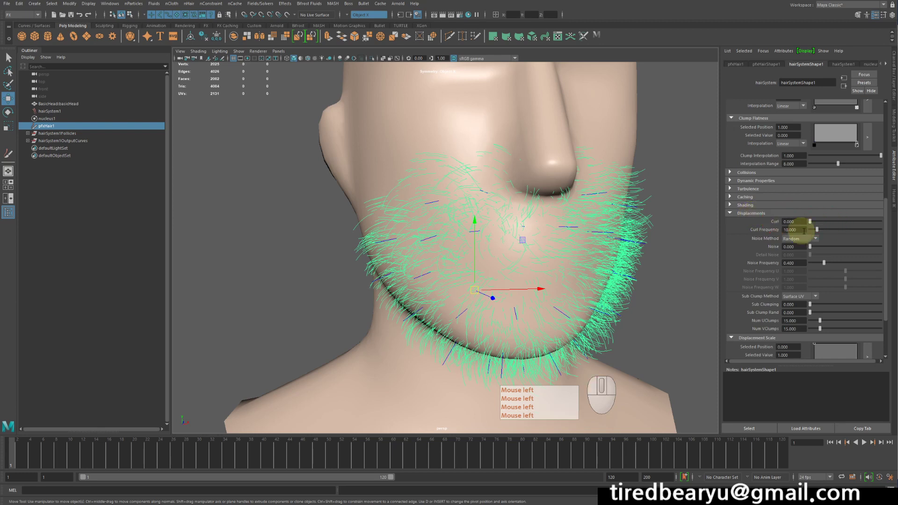
pyautogui.moveTo(828, 229); pyautogui.dragTo(857, 236)
pyautogui.moveTo(826, 248); pyautogui.dragTo(863, 254)
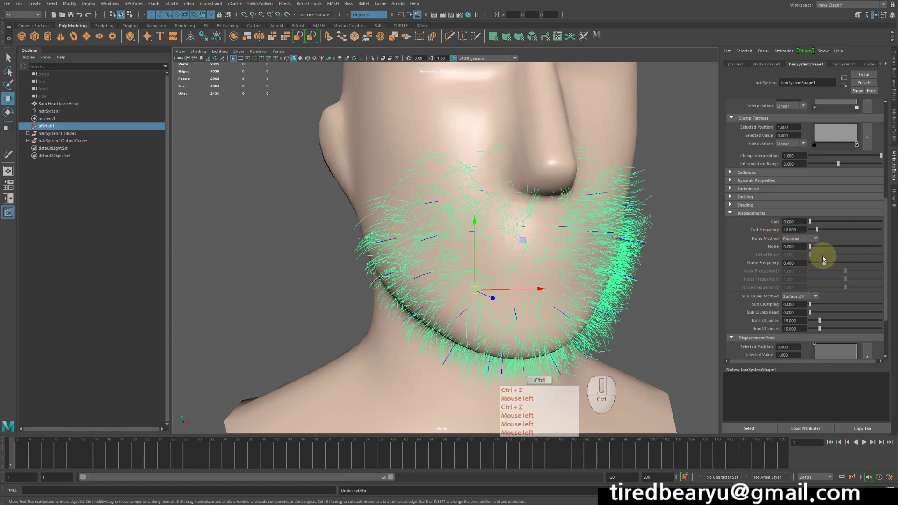
pyautogui.click(546, 276)
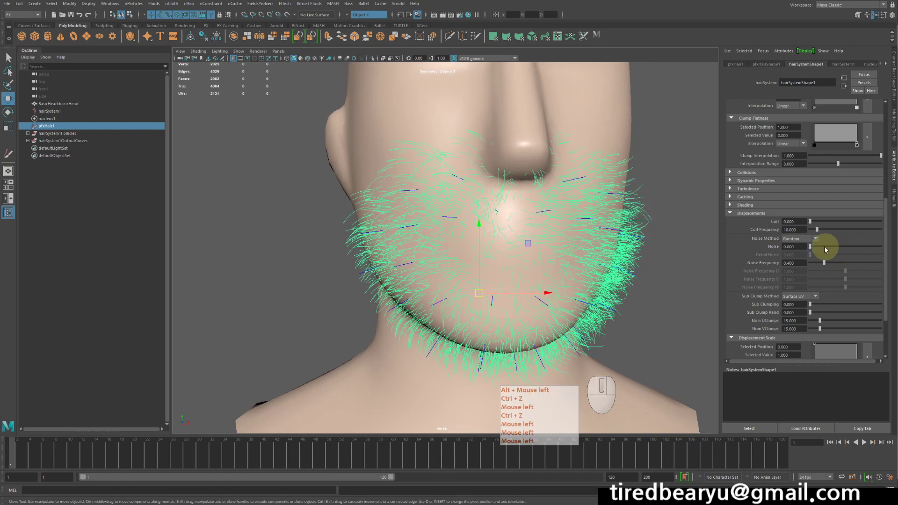
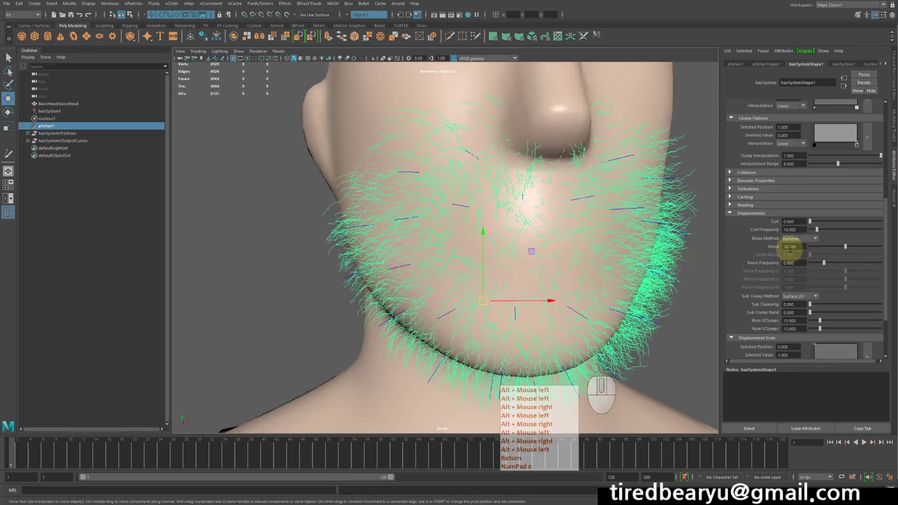
pyautogui.moveTo(564, 216); pyautogui.dragTo(497, 207)
pyautogui.moveTo(519, 202); pyautogui.dragTo(509, 203)
pyautogui.rightClick(492, 197)
pyautogui.rightClick(496, 198)
pyautogui.rightClick(509, 203)
pyautogui.doubleClick(705, 296)
pyautogui.rightClick(705, 297)
pyautogui.click(597, 312)
pyautogui.rightClick(597, 311)
pyautogui.click(867, 443)
pyautogui.rightClick(867, 444)
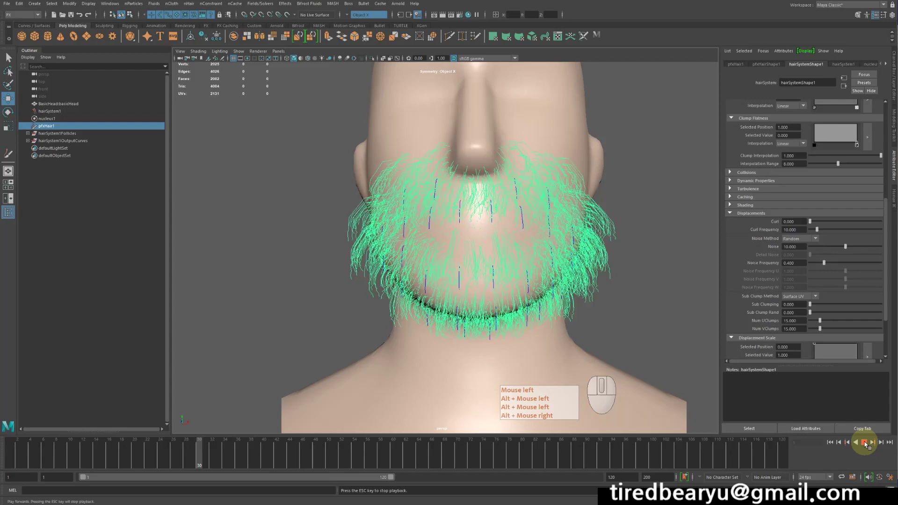
pyautogui.click(867, 444)
pyautogui.moveTo(598, 305); pyautogui.dragTo(666, 307)
pyautogui.rightClick(627, 305)
pyautogui.rightClick(666, 306)
pyautogui.click(832, 447)
pyautogui.click(865, 445)
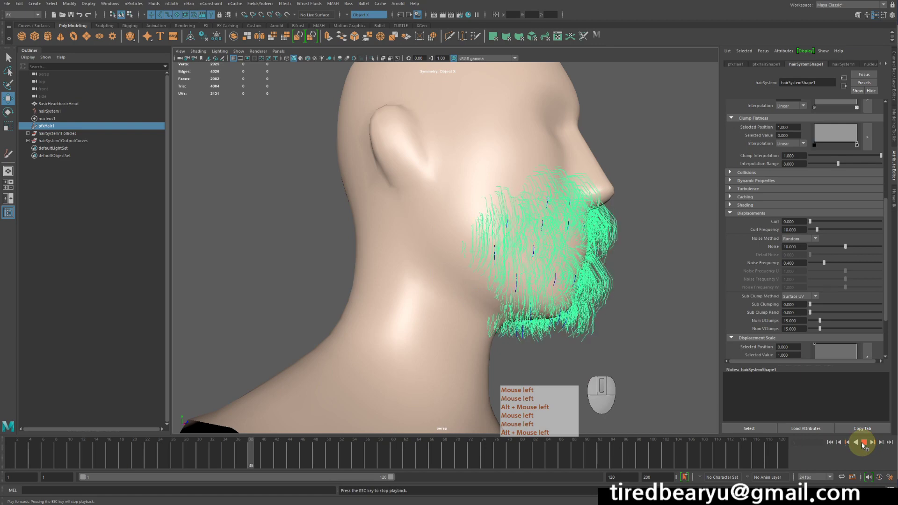
pyautogui.click(864, 443)
pyautogui.moveTo(651, 338); pyautogui.dragTo(604, 342)
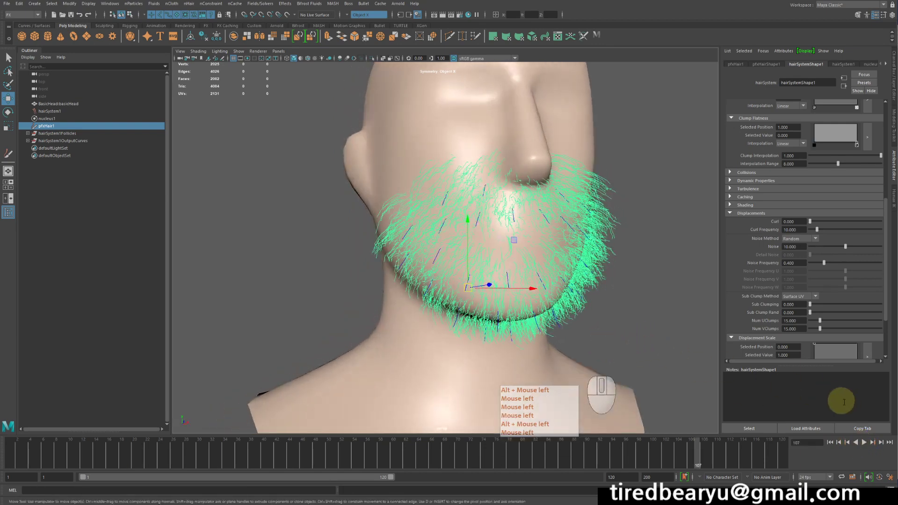
pyautogui.click(830, 442)
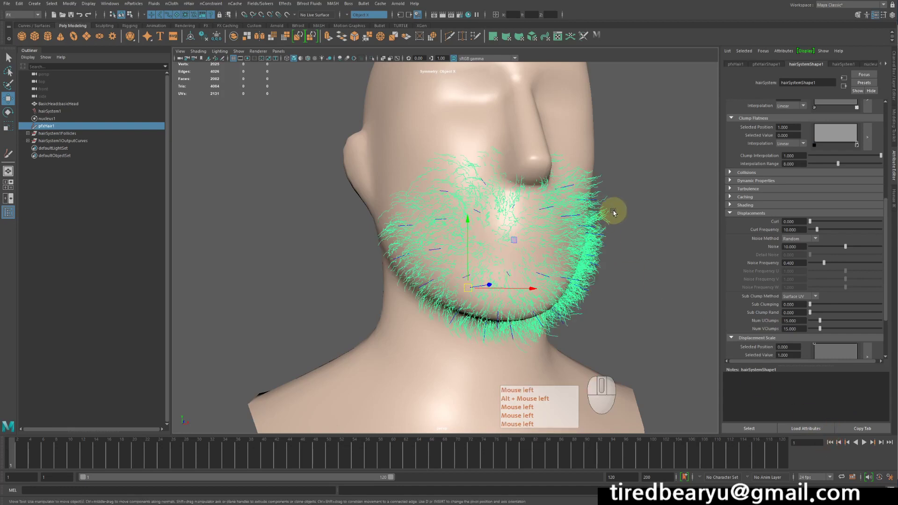
pyautogui.click(615, 213)
pyautogui.click(615, 213)
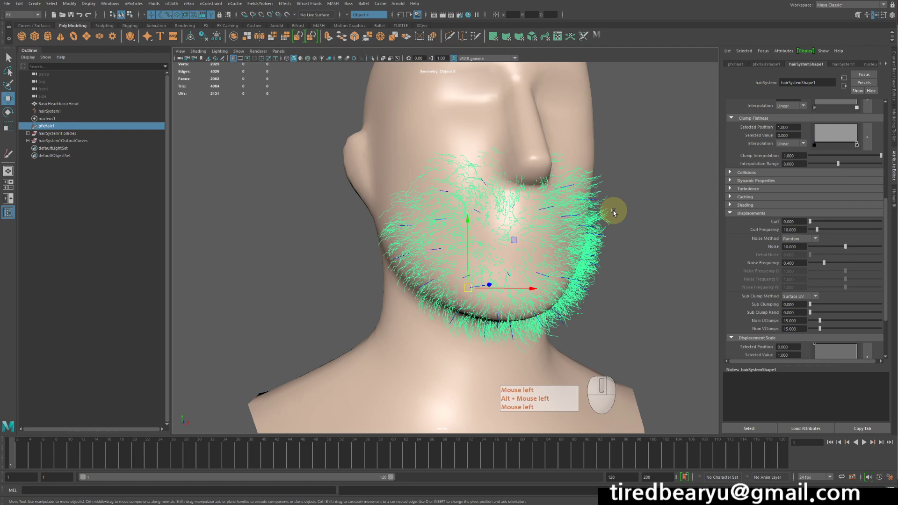
pyautogui.click(616, 213)
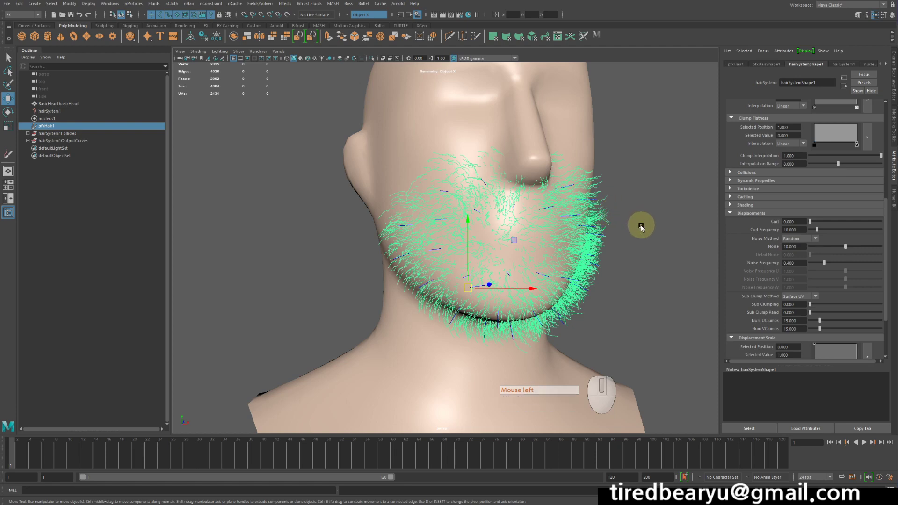
pyautogui.click(638, 229)
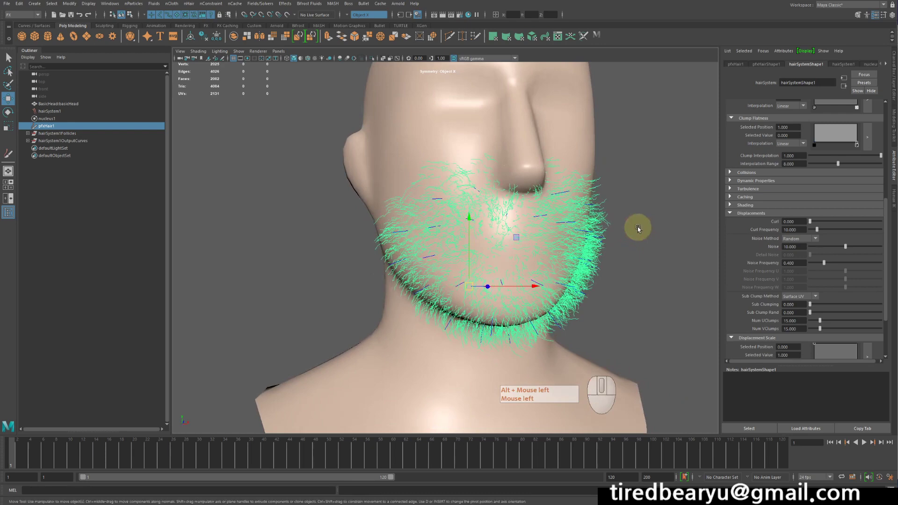
pyautogui.click(698, 235)
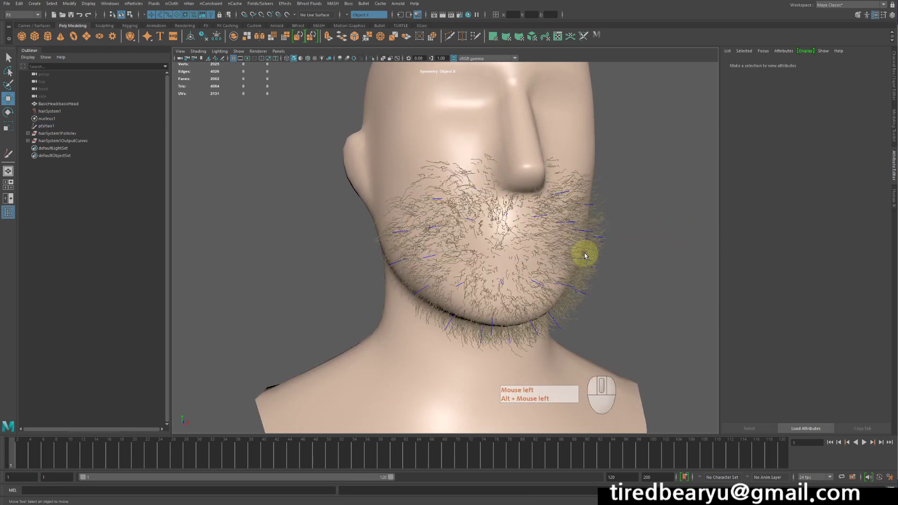
pyautogui.moveTo(587, 255); pyautogui.dragTo(624, 284)
pyautogui.moveTo(628, 285); pyautogui.dragTo(677, 284)
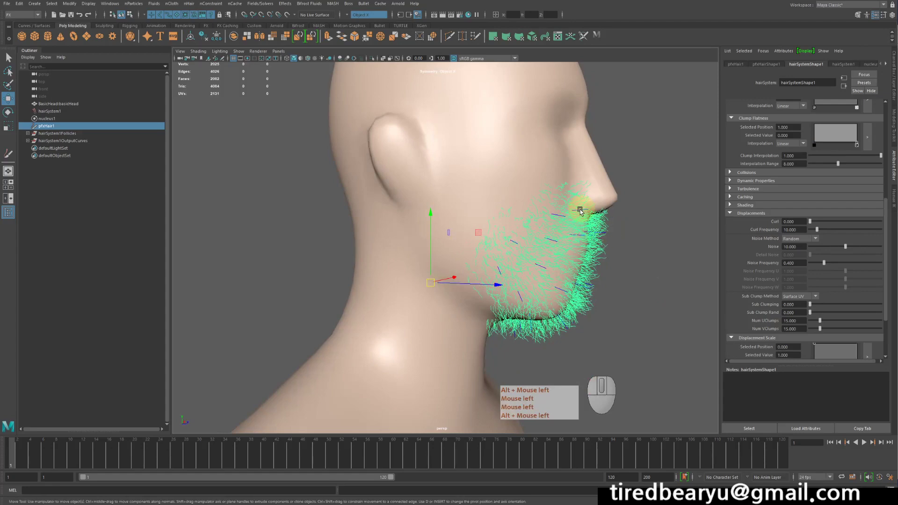
pyautogui.click(622, 270)
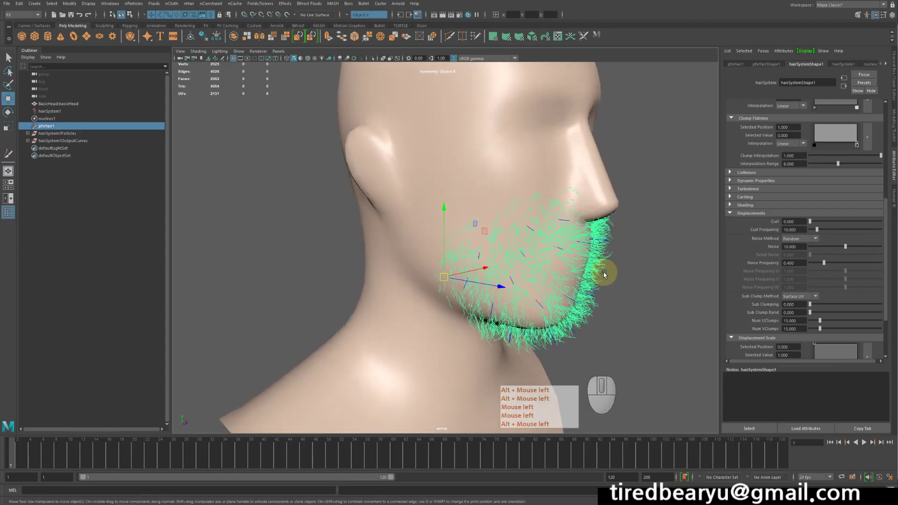
pyautogui.moveTo(626, 256); pyautogui.dragTo(642, 253)
pyautogui.click(601, 226)
pyautogui.moveTo(653, 258); pyautogui.dragTo(628, 257)
pyautogui.click(655, 266)
pyautogui.click(610, 249)
pyautogui.click(607, 254)
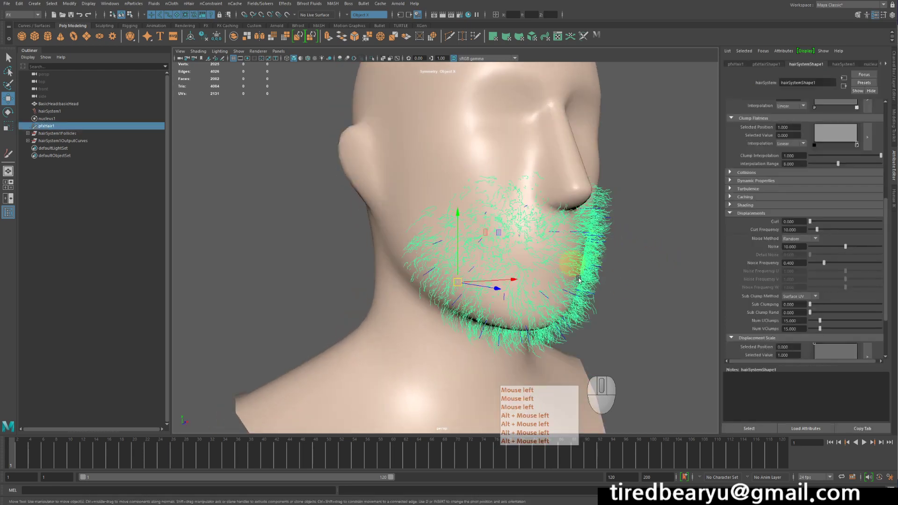
pyautogui.click(613, 239)
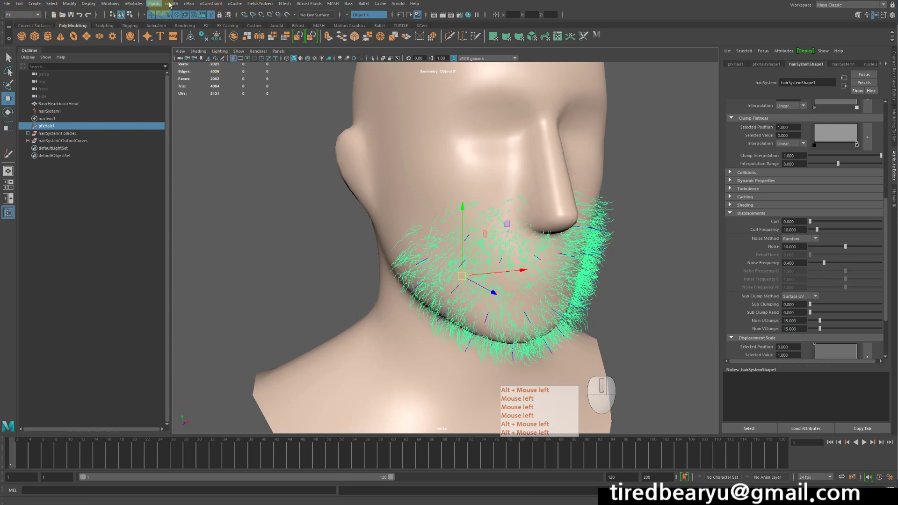
# - Convert the selection to start curves via nHair > Convert Selection, leaving the bare head visible
pyautogui.click(189, 6)
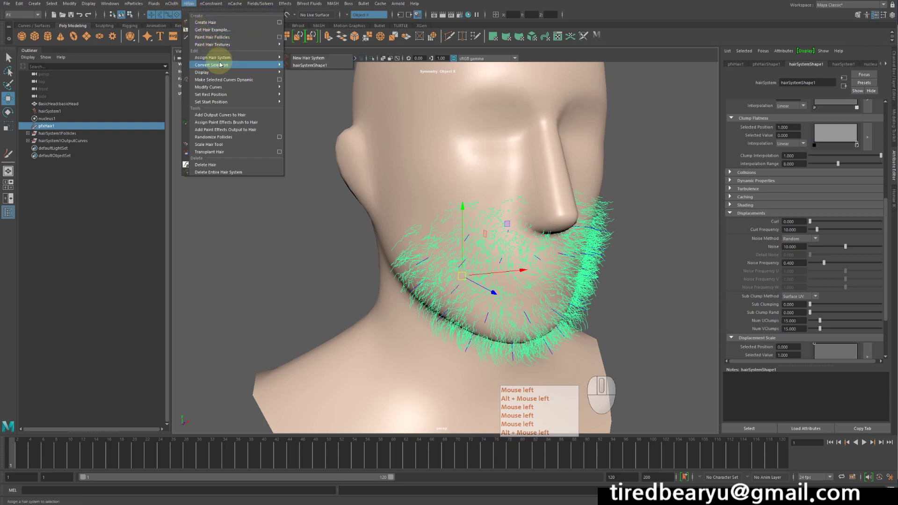
pyautogui.click(223, 65)
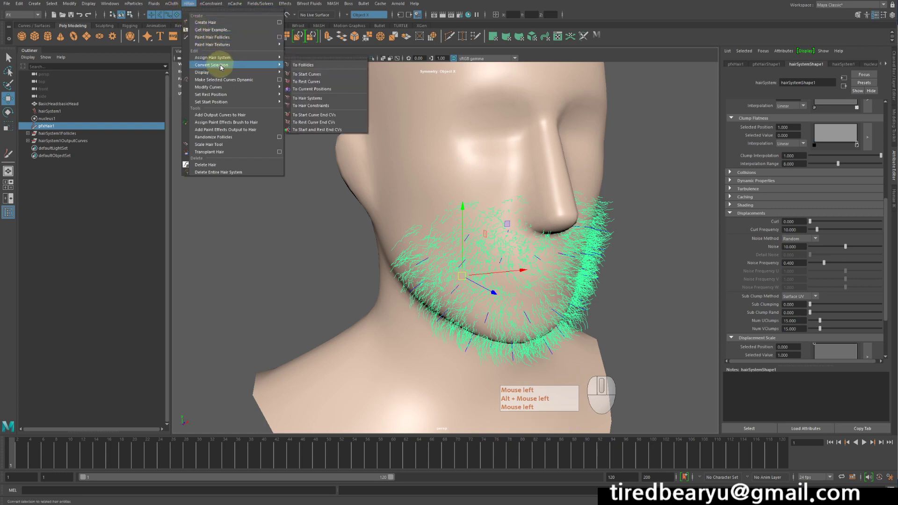
pyautogui.click(222, 67)
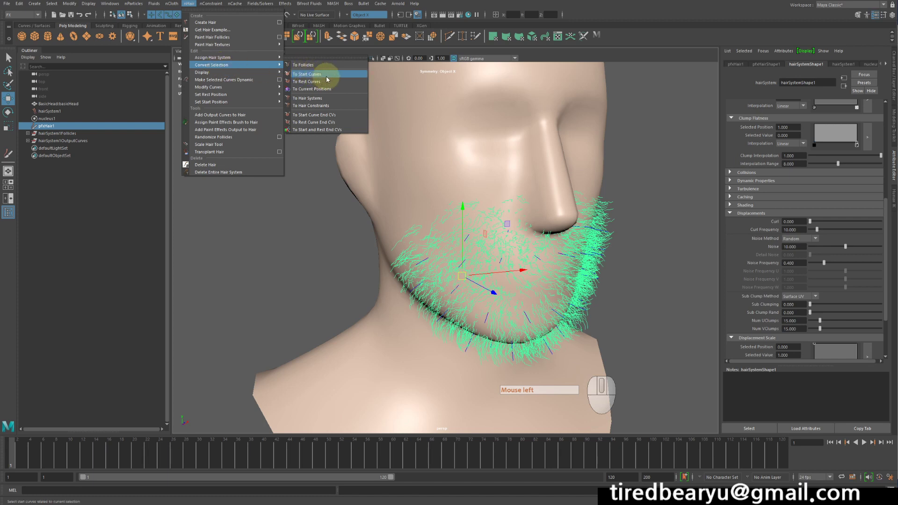
pyautogui.click(328, 77)
pyautogui.moveTo(619, 251); pyautogui.dragTo(646, 244)
pyautogui.click(653, 245)
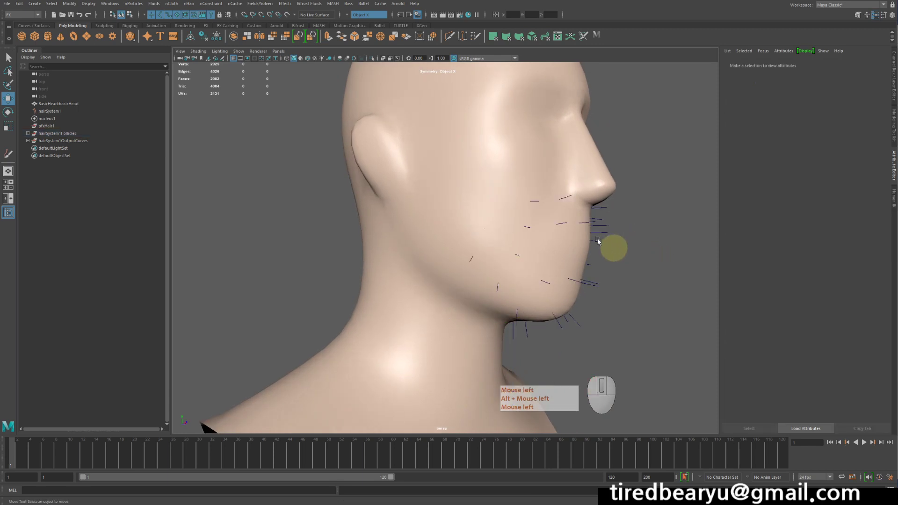
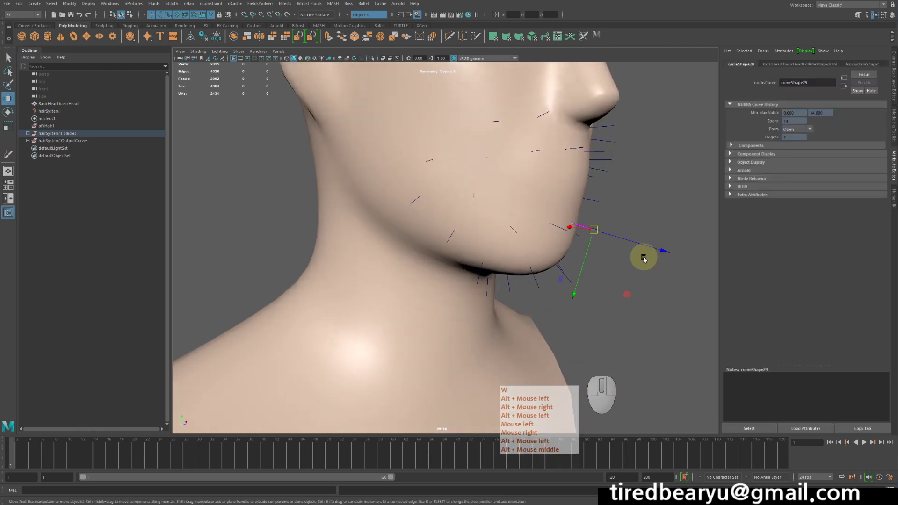
# - Select start curves along the jaw and drag their CVs to angle them in new directions
pyautogui.click(625, 257)
pyautogui.rightClick(625, 257)
pyautogui.middleClick(625, 257)
pyautogui.click(625, 249)
pyautogui.rightClick(625, 249)
pyautogui.moveTo(612, 260); pyautogui.dragTo(602, 337)
pyautogui.rightClick(607, 331)
pyautogui.moveTo(656, 220); pyautogui.dragTo(645, 223)
pyautogui.middleClick(650, 222)
pyautogui.click(591, 238)
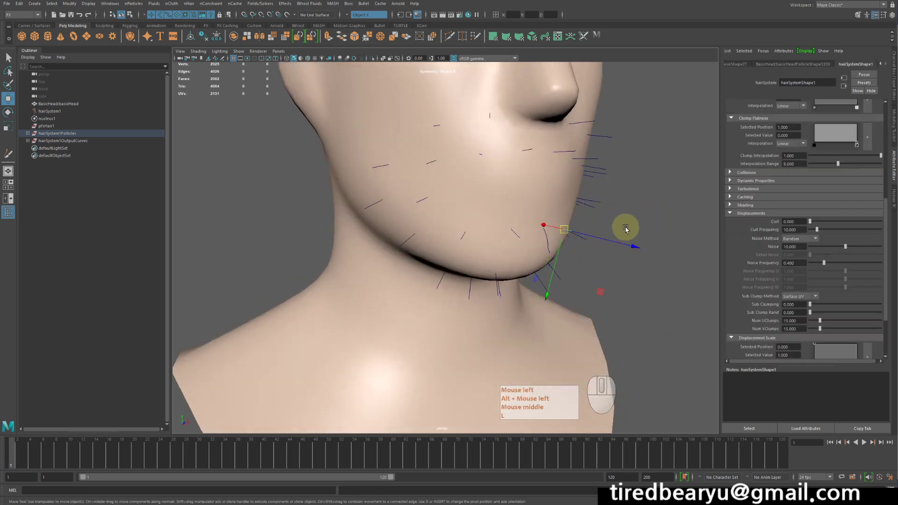
pyautogui.moveTo(644, 214); pyautogui.dragTo(608, 211)
pyautogui.moveTo(590, 228); pyautogui.dragTo(589, 259)
# - Reshape further jaw start curves, moving CVs and locking lengths with the l key
pyautogui.click(603, 268)
pyautogui.rightClick(603, 269)
pyautogui.middleClick(603, 269)
pyautogui.press('l')
pyautogui.moveTo(601, 273); pyautogui.dragTo(507, 232)
pyautogui.press('l')
pyautogui.click(595, 282)
pyautogui.rightClick(594, 282)
pyautogui.press('l')
pyautogui.click(580, 339)
pyautogui.rightClick(580, 339)
pyautogui.click(519, 237)
# - Angle more start curves under the jaw, undoing mis-drags along the way
pyautogui.moveTo(635, 219); pyautogui.dragTo(660, 211)
pyautogui.moveTo(667, 207); pyautogui.dragTo(643, 211)
pyautogui.click(607, 223)
pyautogui.moveTo(610, 242); pyautogui.dragTo(596, 226)
pyautogui.moveTo(636, 284); pyautogui.dragTo(638, 307)
pyautogui.press('l')
pyautogui.click(635, 316)
pyautogui.rightClick(635, 316)
pyautogui.press('z')
pyautogui.click(636, 288)
pyautogui.press('l')
pyautogui.moveTo(660, 309); pyautogui.dragTo(654, 312)
pyautogui.press('ctrl+z')
pyautogui.press('l')
# - Move up to the chin area and select start curves near the lip for reshaping
pyautogui.moveTo(644, 311); pyautogui.dragTo(672, 173)
pyautogui.moveTo(670, 175); pyautogui.dragTo(646, 174)
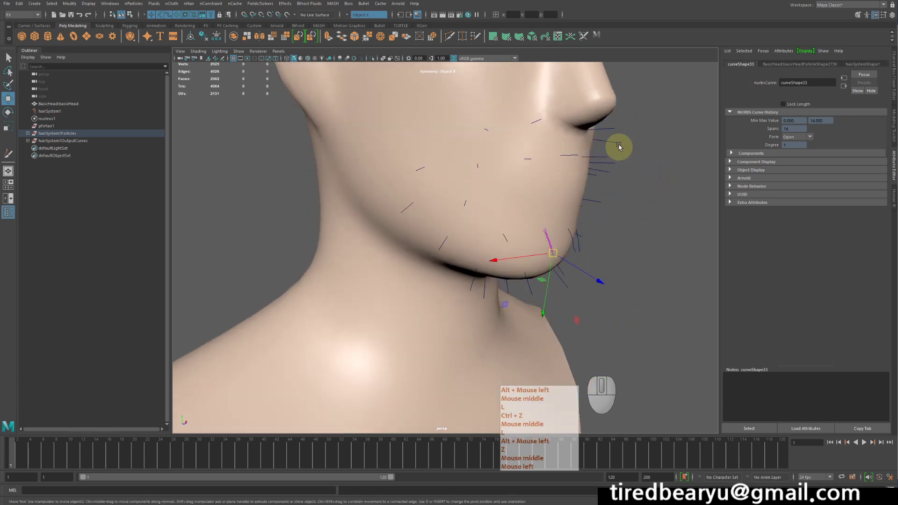
pyautogui.press('l')
pyautogui.press('ctrl+z')
pyautogui.moveTo(610, 127); pyautogui.dragTo(623, 136)
pyautogui.middleClick(610, 127)
pyautogui.moveTo(648, 136); pyautogui.dragTo(621, 133)
pyautogui.click(645, 144)
pyautogui.moveTo(616, 124); pyautogui.dragTo(631, 140)
pyautogui.click(643, 149)
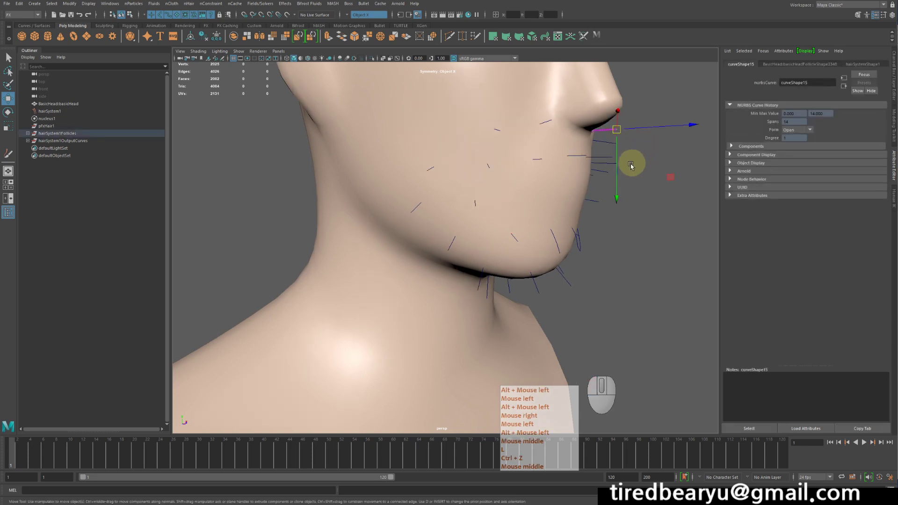
# - Reshape the start curve below the lip, undoing over-strong moves
pyautogui.press('b')
pyautogui.moveTo(626, 184); pyautogui.dragTo(662, 195)
pyautogui.moveTo(659, 200); pyautogui.dragTo(662, 219)
pyautogui.click(657, 213)
pyautogui.moveTo(663, 227); pyautogui.dragTo(633, 229)
pyautogui.press('z')
pyautogui.press('z')
pyautogui.click(573, 166)
pyautogui.middleClick(573, 166)
# - Nudge start curves on the cheek and marquee-select a wider set across the face
pyautogui.middleClick(608, 249)
pyautogui.moveTo(618, 247); pyautogui.dragTo(643, 245)
pyautogui.middleClick(643, 244)
pyautogui.middleClick(642, 244)
pyautogui.click(641, 241)
pyautogui.middleClick(642, 241)
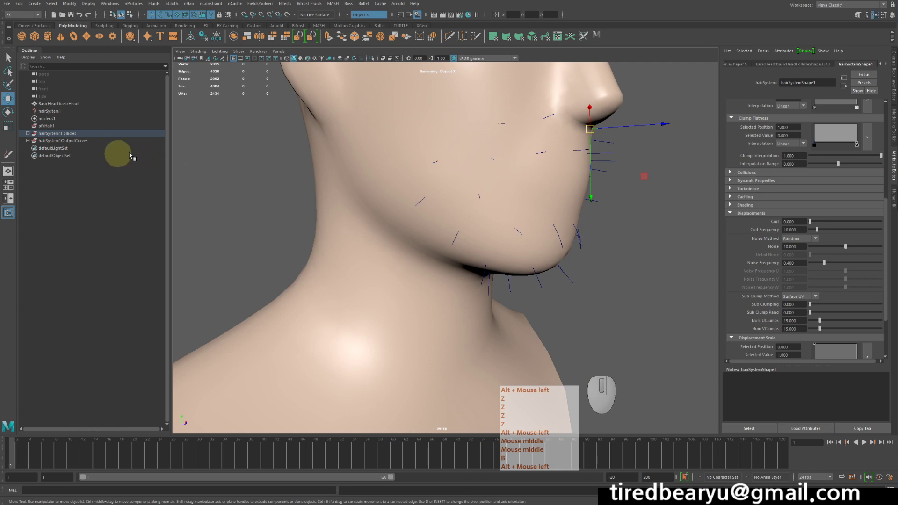
pyautogui.moveTo(548, 146); pyautogui.dragTo(440, 135)
pyautogui.moveTo(423, 143); pyautogui.dragTo(668, 323)
pyautogui.press('z')
# - Reposition start curves on the neck, undoing stray moves, leaving them sticking out in varied directions
pyautogui.moveTo(370, 328); pyautogui.dragTo(407, 357)
pyautogui.rightClick(371, 329)
pyautogui.middleClick(370, 328)
pyautogui.click(401, 320)
pyautogui.moveTo(393, 315); pyautogui.dragTo(454, 302)
pyautogui.press('z')
pyautogui.click(431, 249)
pyautogui.press('z')
pyautogui.rightClick(235, 84)
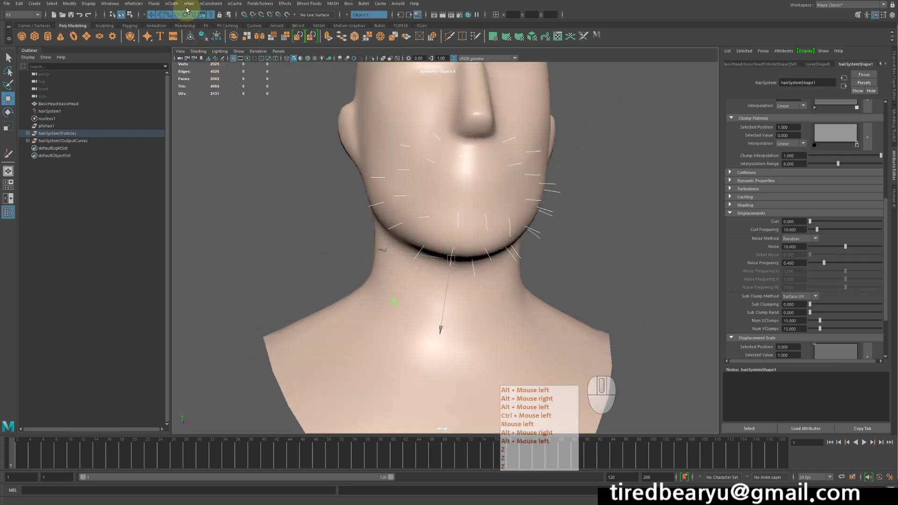
# - Convert the beard hair selection to start curve end points via nHair > Convert Selection
pyautogui.click(190, 8)
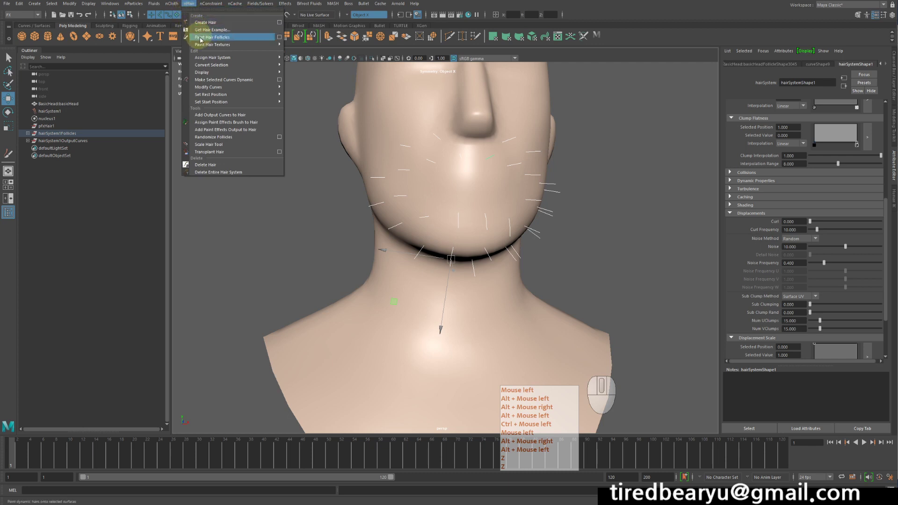
pyautogui.press('z')
pyautogui.click(220, 66)
pyautogui.rightClick(221, 66)
pyautogui.rightClick(221, 66)
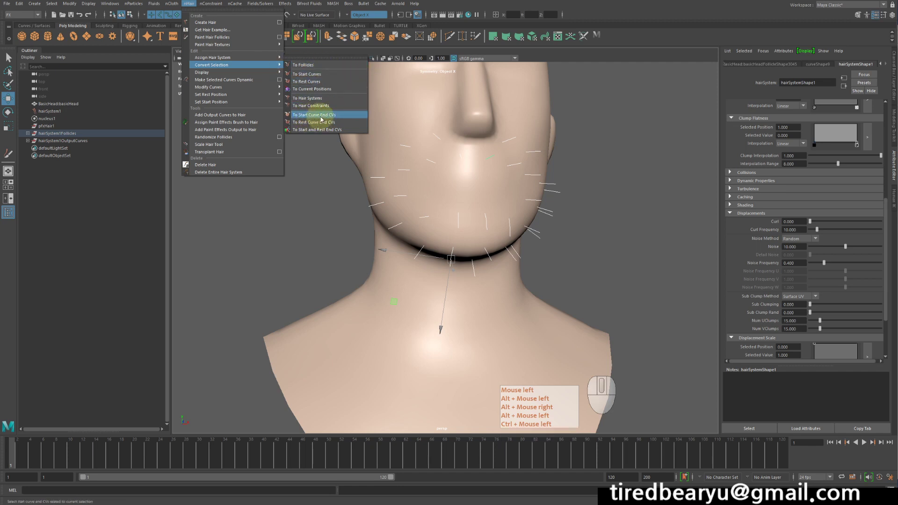
pyautogui.click(344, 117)
pyautogui.click(344, 117)
# - Tumble around the head to inspect the short start curves along the jaw and chin
pyautogui.moveTo(631, 181); pyautogui.dragTo(647, 184)
pyautogui.press('l')
pyautogui.moveTo(652, 188); pyautogui.dragTo(654, 263)
pyautogui.moveTo(647, 264); pyautogui.dragTo(631, 259)
pyautogui.press('alt+l')
pyautogui.middleClick(630, 259)
pyautogui.click(634, 254)
pyautogui.middleClick(634, 254)
pyautogui.press('alt+l')
pyautogui.middleClick(613, 268)
pyautogui.moveTo(602, 268); pyautogui.dragTo(627, 271)
pyautogui.middleClick(538, 264)
pyautogui.press('l')
pyautogui.middleClick(632, 267)
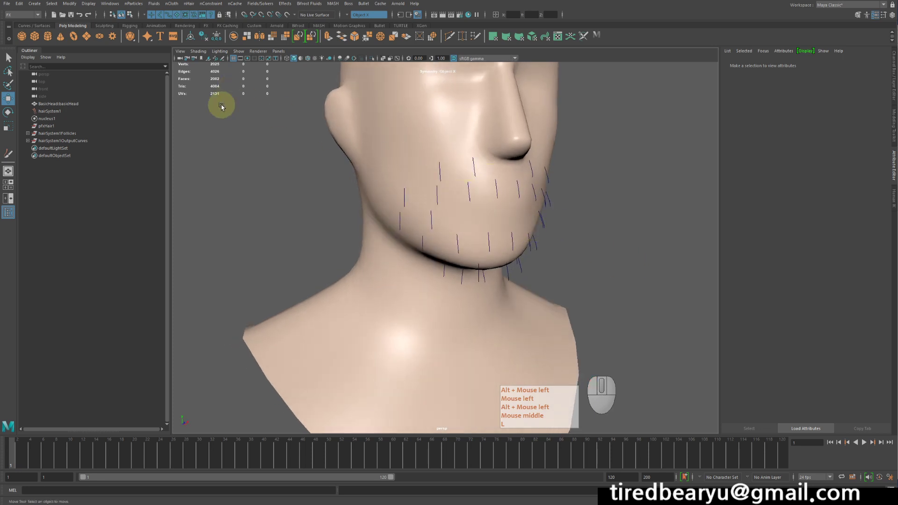
# - Select pfxHair1 in the Outliner so hairSystemShape1's attributes load in the Attribute Editor
pyautogui.click(194, 7)
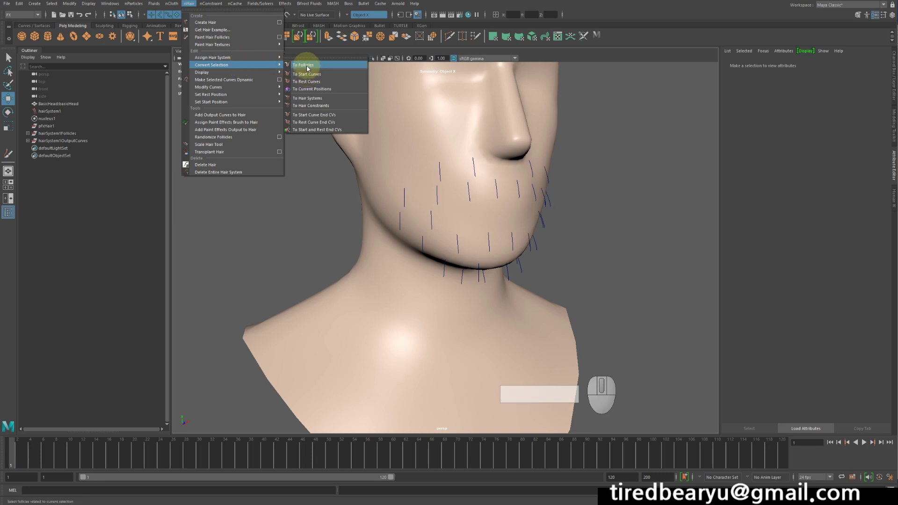
pyautogui.click(313, 78)
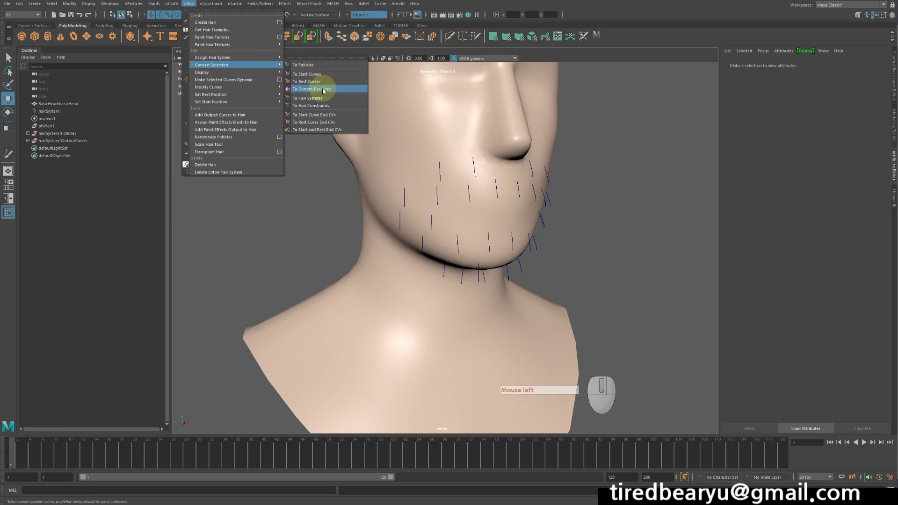
pyautogui.click(328, 91)
pyautogui.click(474, 143)
pyautogui.click(63, 116)
pyautogui.click(63, 125)
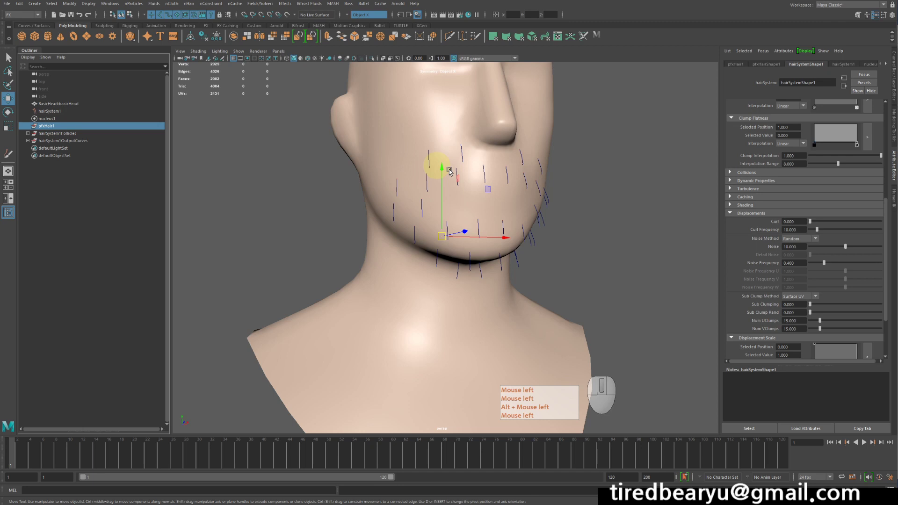
# - Select the beard follicle group and tear off the nHair Convert Selection menu
pyautogui.click(656, 230)
pyautogui.moveTo(545, 216); pyautogui.dragTo(551, 229)
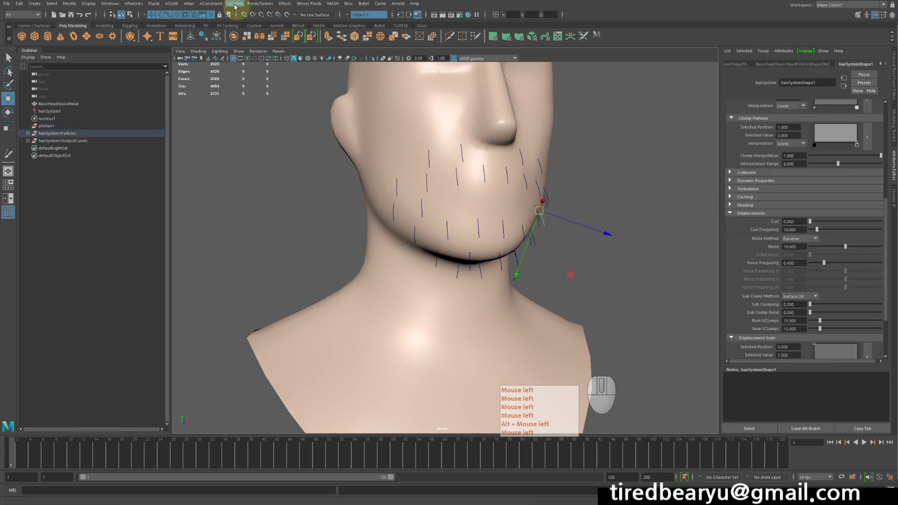
pyautogui.click(190, 7)
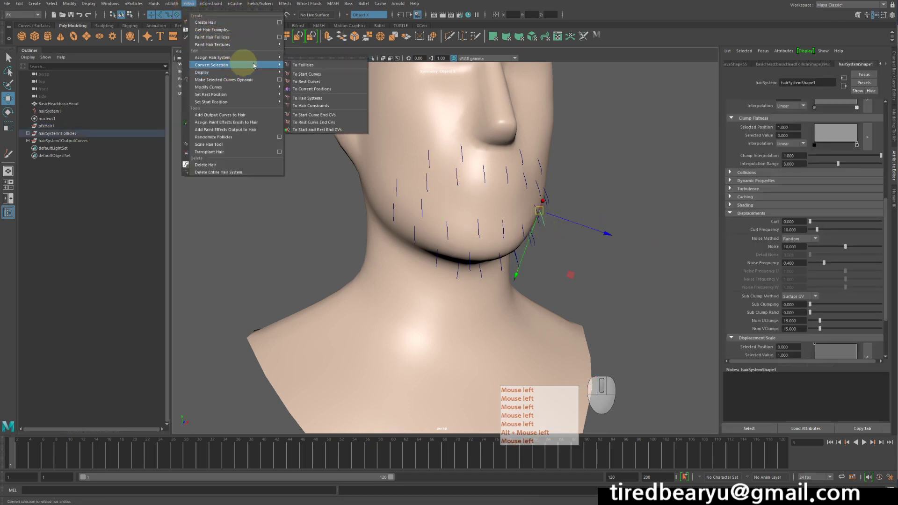
pyautogui.click(329, 61)
pyautogui.click(342, 83)
pyautogui.moveTo(552, 205); pyautogui.dragTo(517, 198)
pyautogui.moveTo(514, 194); pyautogui.dragTo(520, 223)
pyautogui.moveTo(520, 223); pyautogui.dragTo(552, 234)
pyautogui.middleClick(552, 234)
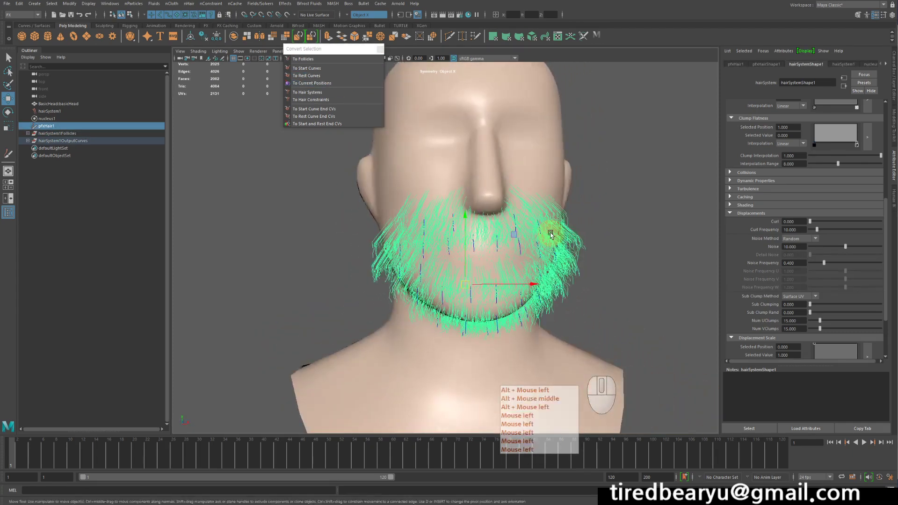
# - Play the hair simulation into long scraggly strands, then orbit to view the beard front and side
pyautogui.click(866, 444)
pyautogui.middleClick(866, 445)
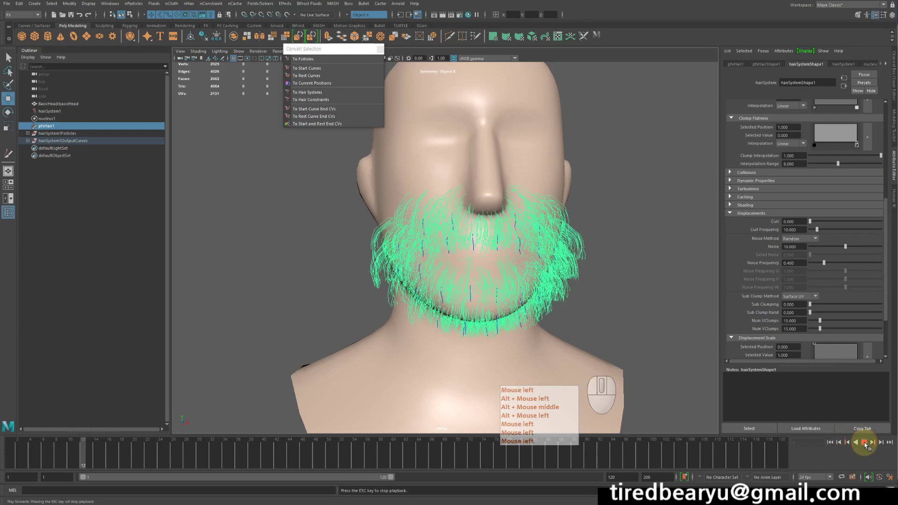
pyautogui.click(867, 445)
pyautogui.middleClick(867, 445)
pyautogui.middleClick(611, 275)
pyautogui.moveTo(611, 275); pyautogui.dragTo(598, 271)
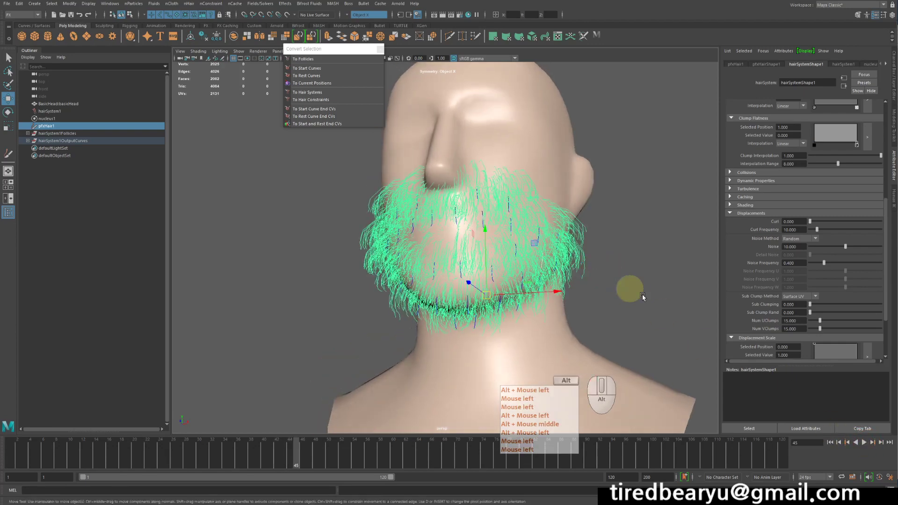
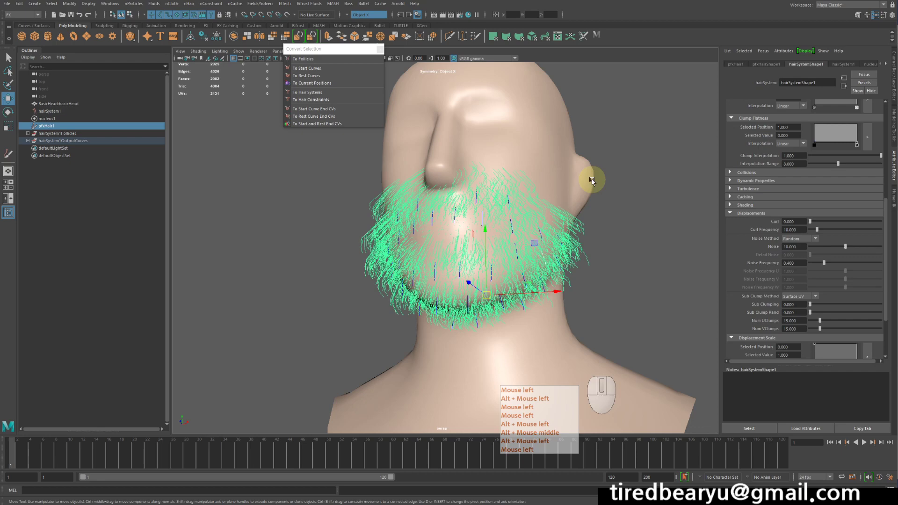
pyautogui.moveTo(596, 184); pyautogui.dragTo(622, 196)
pyautogui.middleClick(636, 191)
pyautogui.middleClick(622, 196)
pyautogui.moveTo(818, 245); pyautogui.dragTo(810, 133)
pyautogui.click(809, 133)
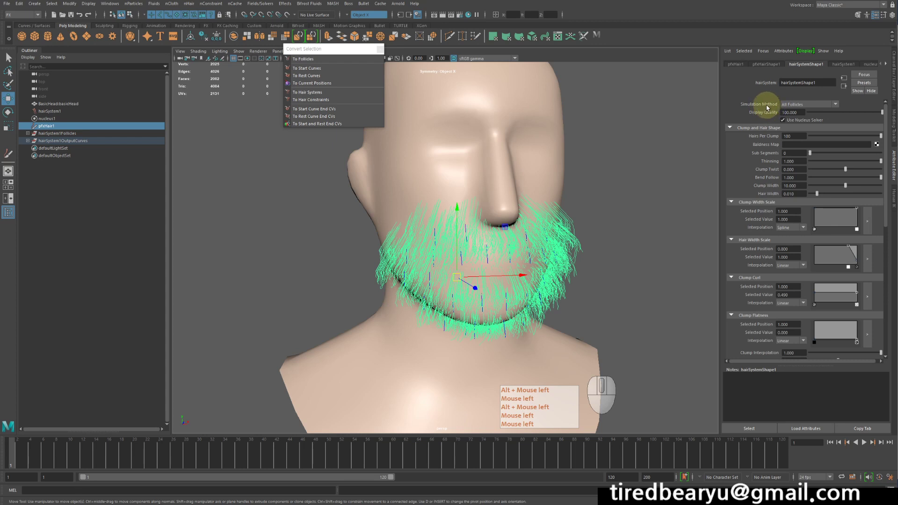
# - Set hairSystemShape1's Simulation Method to Static
pyautogui.click(801, 108)
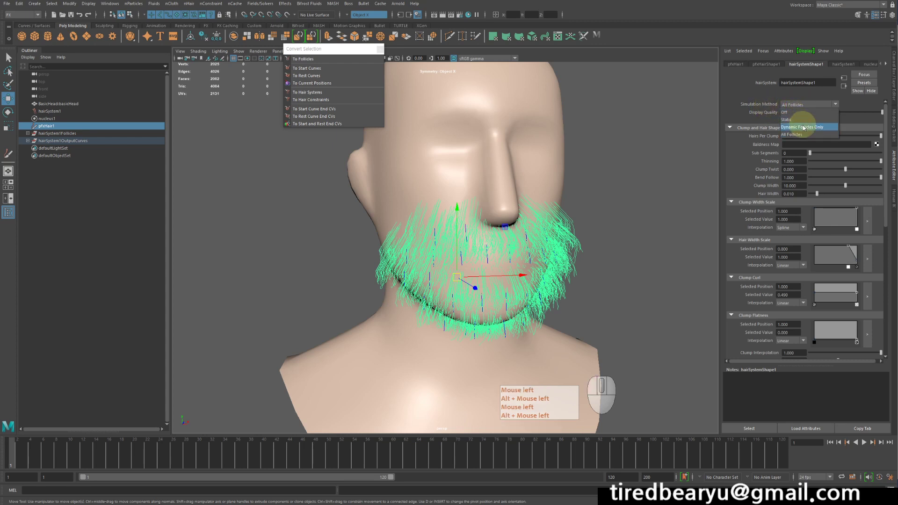
pyautogui.click(806, 121)
pyautogui.click(794, 129)
pyautogui.moveTo(44, 456); pyautogui.dragTo(286, 384)
pyautogui.click(406, 358)
pyautogui.moveTo(378, 347); pyautogui.dragTo(344, 341)
pyautogui.click(373, 358)
# - Select the head mesh and switch it into vertex editing mode with F9
pyautogui.press('w')
pyautogui.moveTo(678, 319); pyautogui.dragTo(639, 193)
pyautogui.press('z')
pyautogui.moveTo(636, 182); pyautogui.dragTo(615, 183)
pyautogui.moveTo(499, 251); pyautogui.dragTo(619, 267)
pyautogui.moveTo(543, 256); pyautogui.dragTo(611, 301)
pyautogui.moveTo(604, 301); pyautogui.dragTo(564, 292)
pyautogui.press('z')
pyautogui.moveTo(607, 282); pyautogui.dragTo(511, 228)
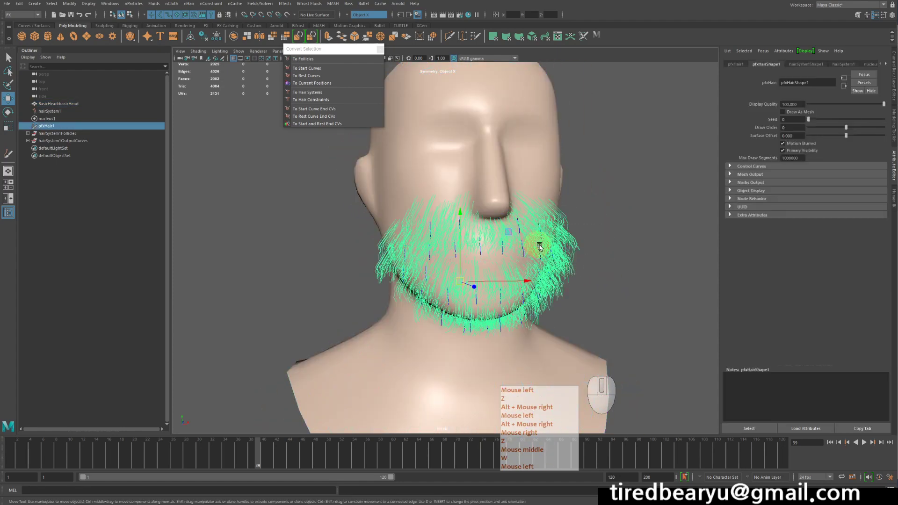
pyautogui.press('F9')
pyautogui.moveTo(564, 268); pyautogui.dragTo(525, 231)
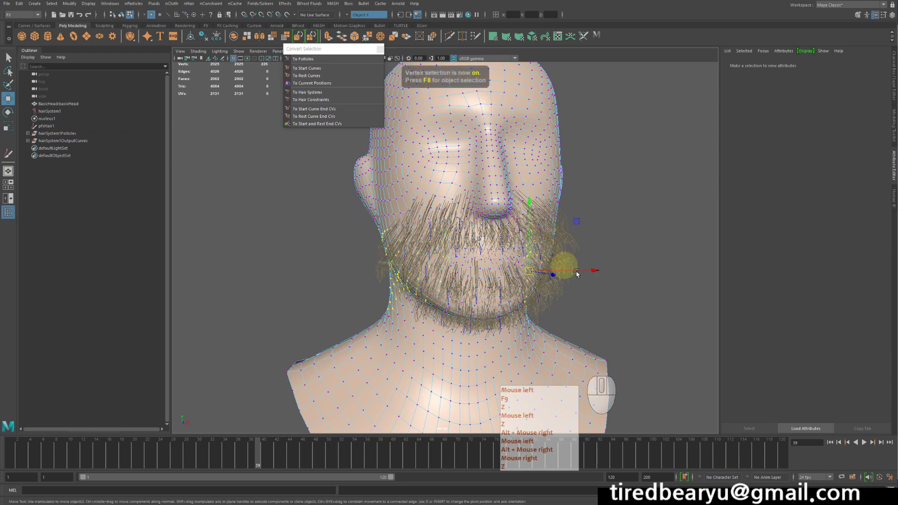
# - Select the head mesh, enable soft selection falloff and switch to wireframe display
pyautogui.click(636, 291)
pyautogui.moveTo(627, 287); pyautogui.dragTo(647, 291)
pyautogui.press('b')
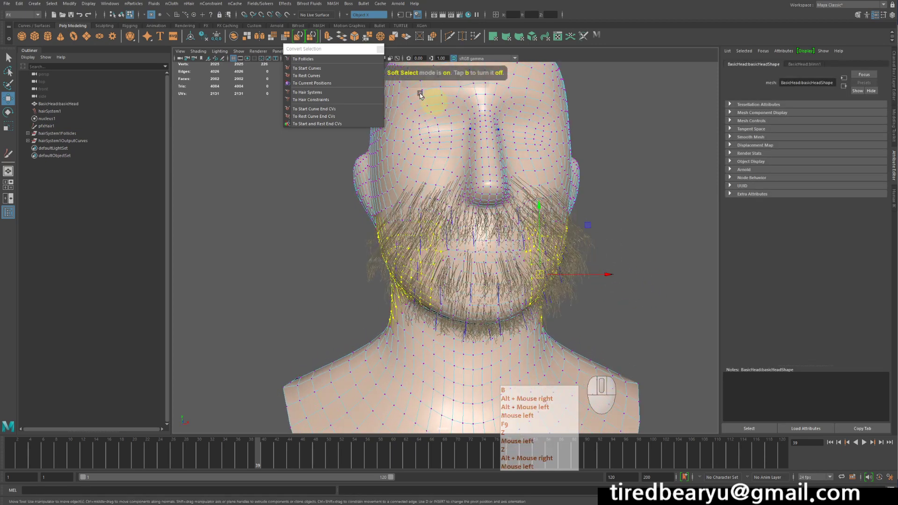
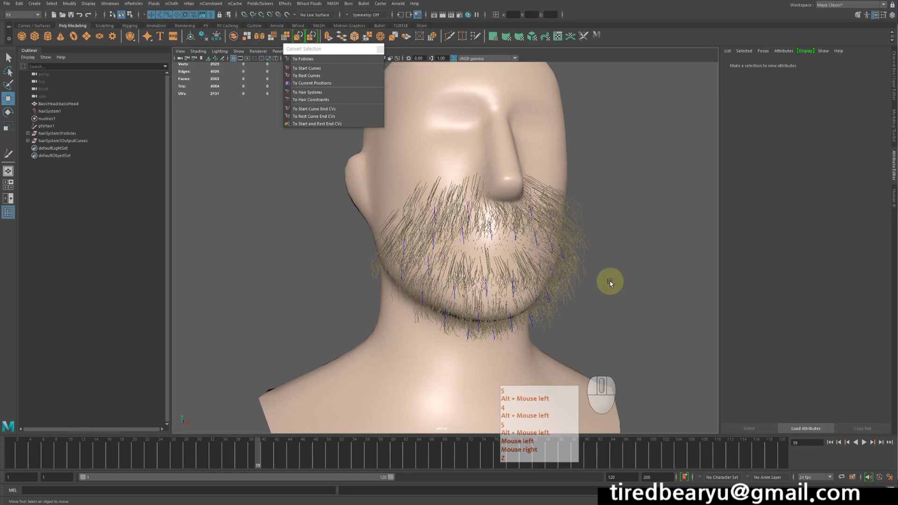
pyautogui.click(612, 284)
pyautogui.rightClick(612, 283)
pyautogui.press('4')
pyautogui.moveTo(608, 282); pyautogui.dragTo(625, 286)
pyautogui.click(565, 262)
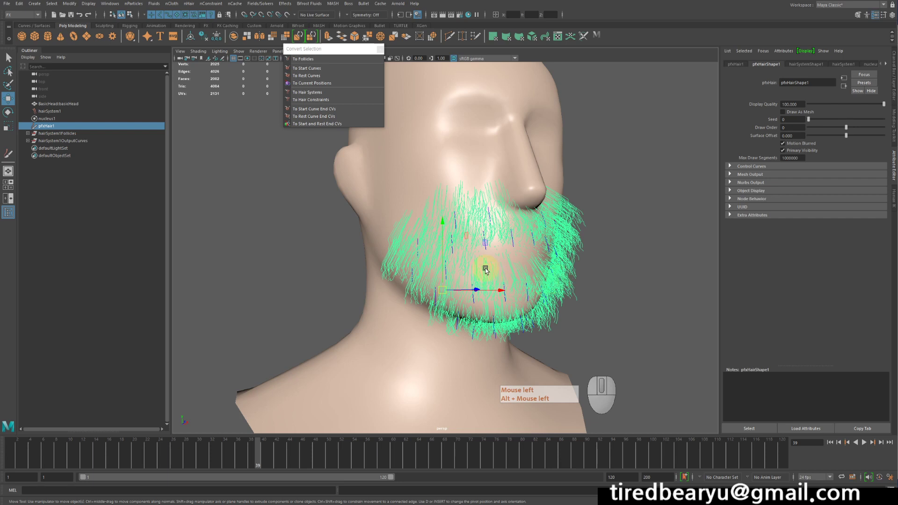
# - Expand hairSystem1Follicles in the Outliner and select every beard follicle to show Follicle Attributes
pyautogui.click(51, 138)
pyautogui.moveTo(549, 241); pyautogui.dragTo(591, 274)
pyautogui.click(28, 132)
pyautogui.click(54, 141)
pyautogui.click(106, 371)
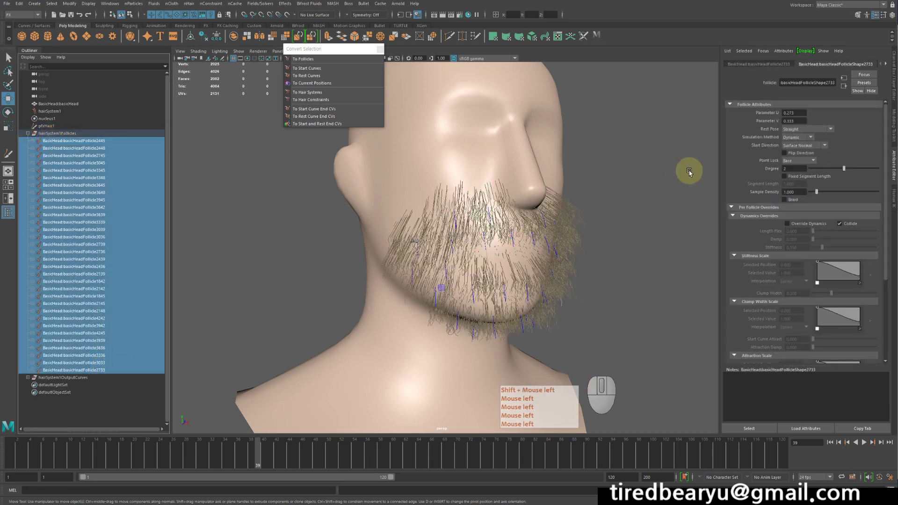
# - In the Channel Box set every selected follicle's Simulation Method to Static
pyautogui.press('ctrl+a')
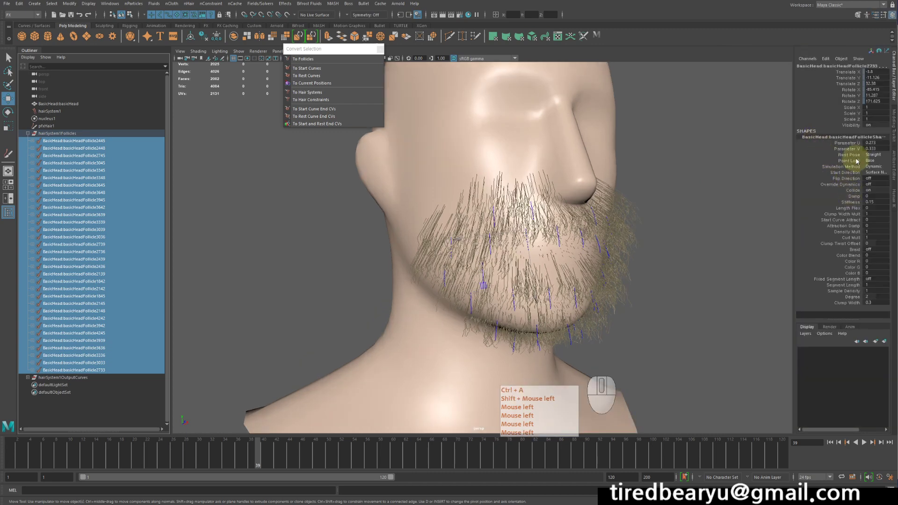
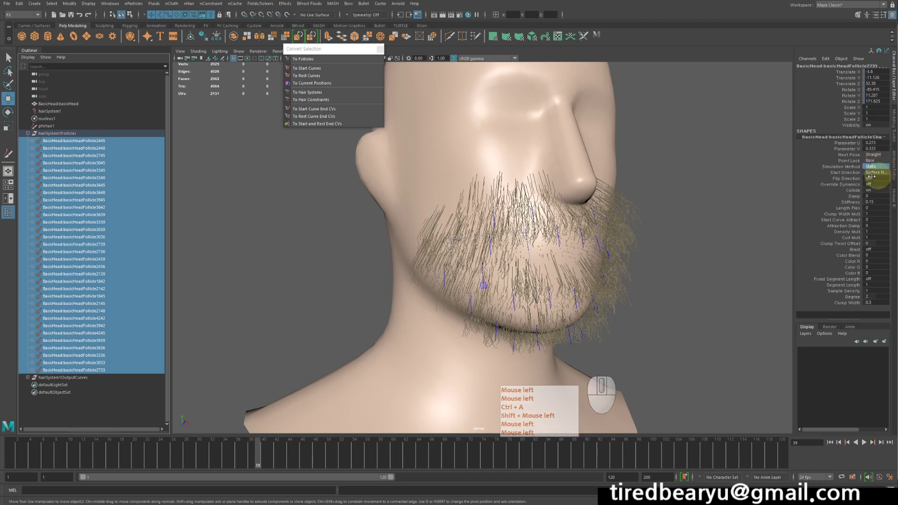
pyautogui.press('ctrl+a')
pyautogui.click(683, 219)
pyautogui.press('ctrl+a')
pyautogui.click(692, 232)
pyautogui.press('ctrl+a')
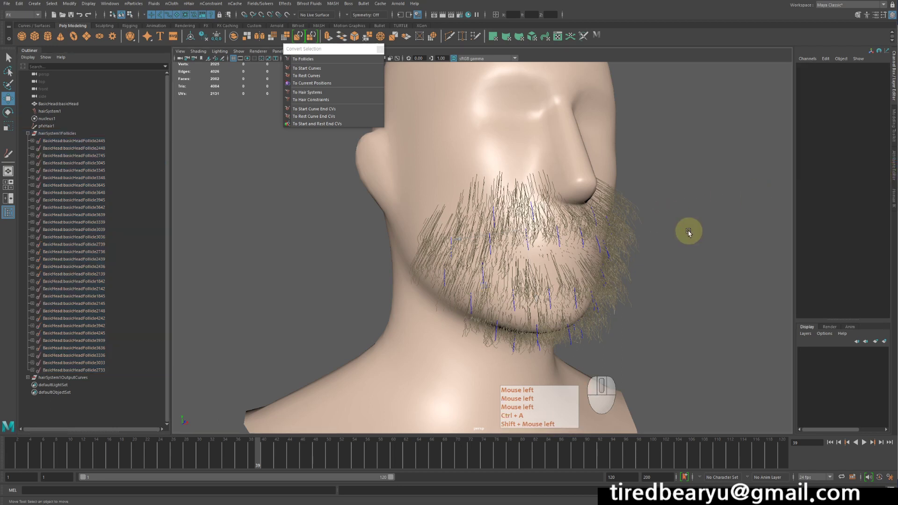
# - Deselect the follicles and select hairSystem1 again to show its Static simulation settings
pyautogui.click(690, 231)
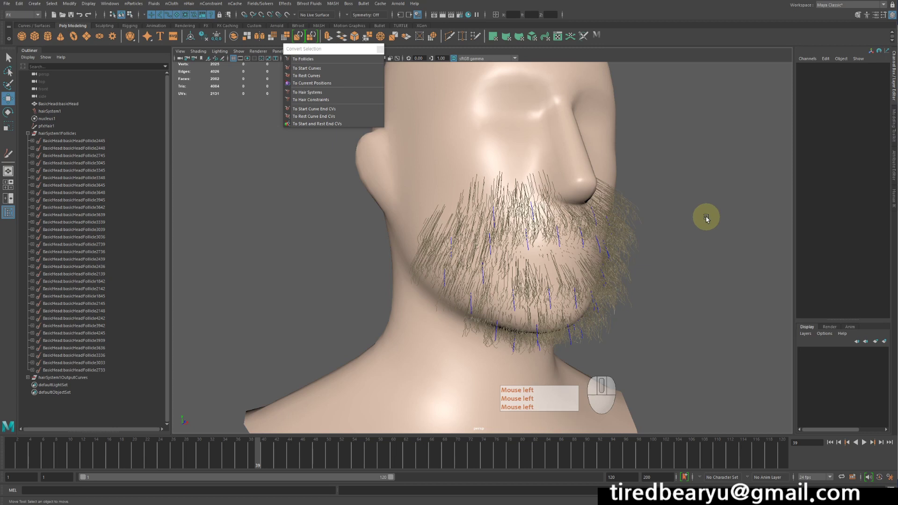
pyautogui.click(77, 128)
pyautogui.click(66, 115)
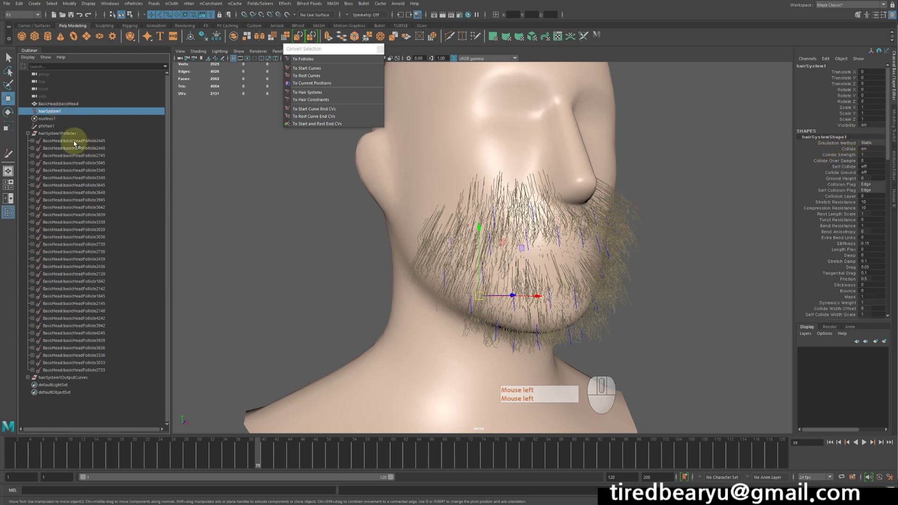
pyautogui.click(78, 144)
pyautogui.click(72, 370)
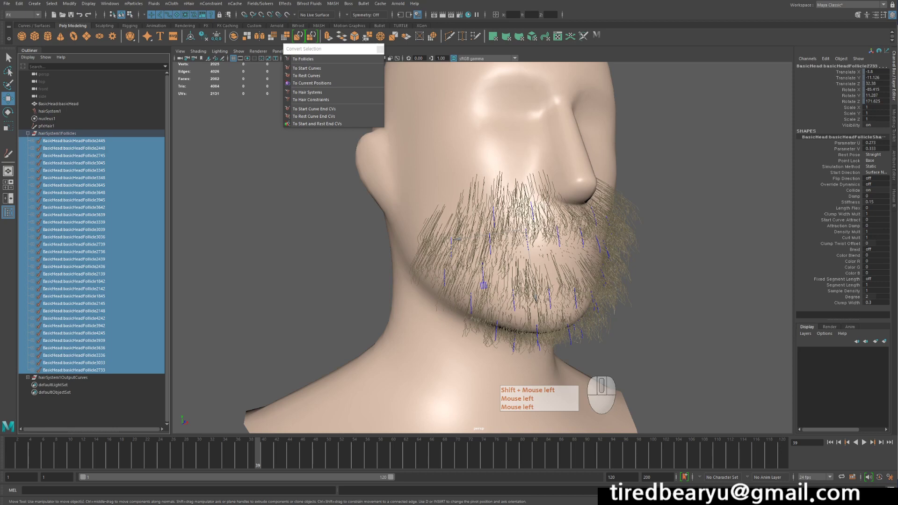
pyautogui.moveTo(651, 215); pyautogui.dragTo(556, 189)
pyautogui.moveTo(582, 196); pyautogui.dragTo(558, 190)
pyautogui.click(602, 200)
pyautogui.rightClick(704, 240)
pyautogui.moveTo(601, 199); pyautogui.dragTo(593, 210)
pyautogui.press('q')
pyautogui.click(527, 286)
pyautogui.press('w')
pyautogui.moveTo(662, 245); pyautogui.dragTo(660, 191)
pyautogui.press('z')
pyautogui.rightClick(593, 164)
pyautogui.moveTo(680, 163); pyautogui.dragTo(620, 155)
pyautogui.click(602, 258)
pyautogui.moveTo(603, 276); pyautogui.dragTo(550, 230)
pyautogui.click(620, 270)
pyautogui.rightClick(686, 252)
pyautogui.middleClick(686, 252)
pyautogui.press('z')
pyautogui.moveTo(696, 254); pyautogui.dragTo(714, 260)
pyautogui.rightClick(714, 260)
pyautogui.moveTo(698, 255); pyautogui.dragTo(663, 264)
pyautogui.rightClick(663, 264)
pyautogui.moveTo(676, 247); pyautogui.dragTo(683, 236)
pyautogui.click(683, 236)
pyautogui.rightClick(683, 236)
pyautogui.moveTo(544, 141); pyautogui.dragTo(587, 123)
pyautogui.click(681, 132)
pyautogui.moveTo(595, 195); pyautogui.dragTo(641, 189)
pyautogui.rightClick(641, 189)
pyautogui.middleClick(641, 189)
pyautogui.moveTo(638, 202); pyautogui.dragTo(600, 196)
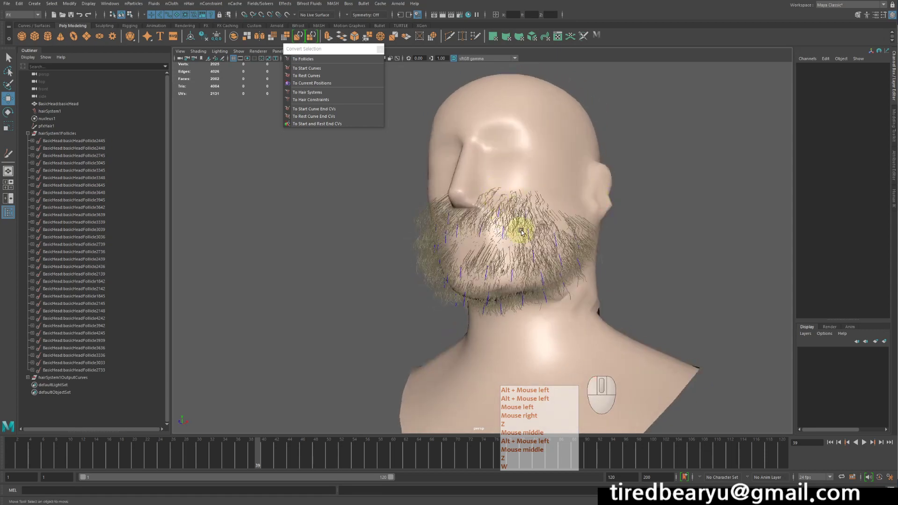
pyautogui.click(524, 229)
pyautogui.press('z')
pyautogui.click(575, 92)
pyautogui.rightClick(575, 92)
pyautogui.middleClick(576, 92)
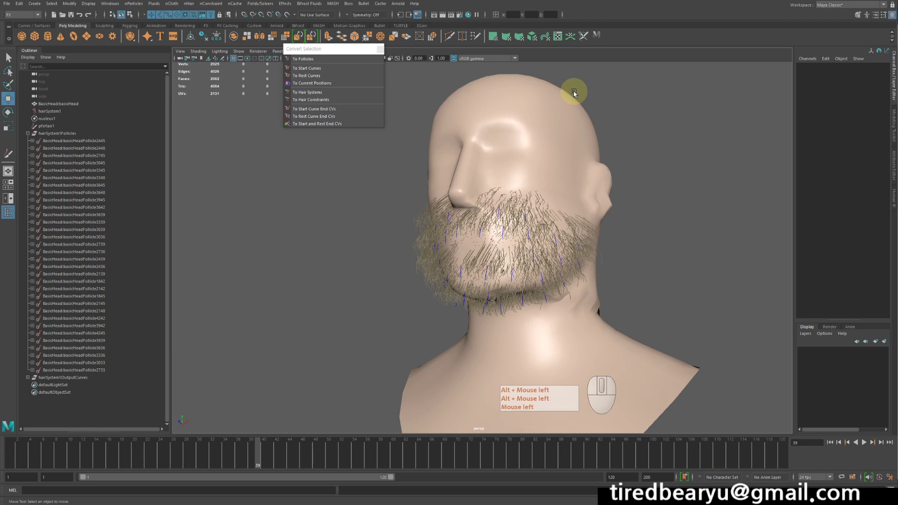
pyautogui.click(575, 92)
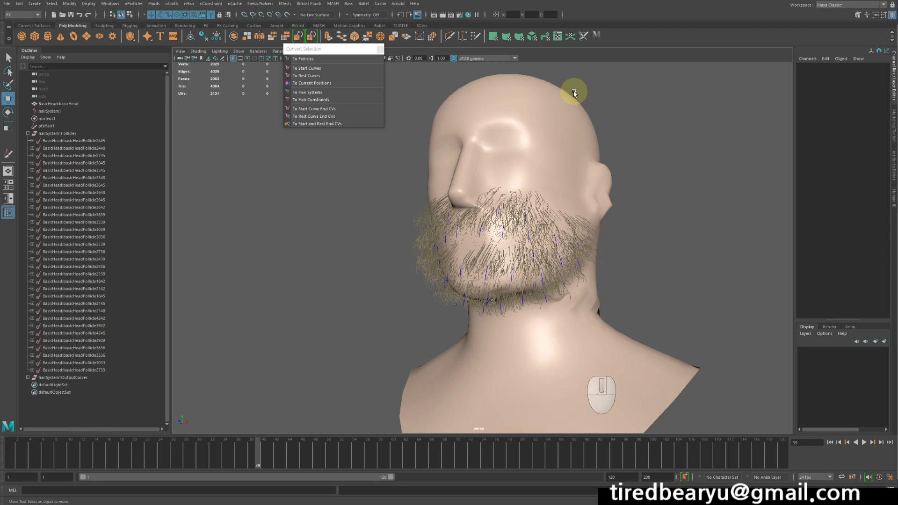